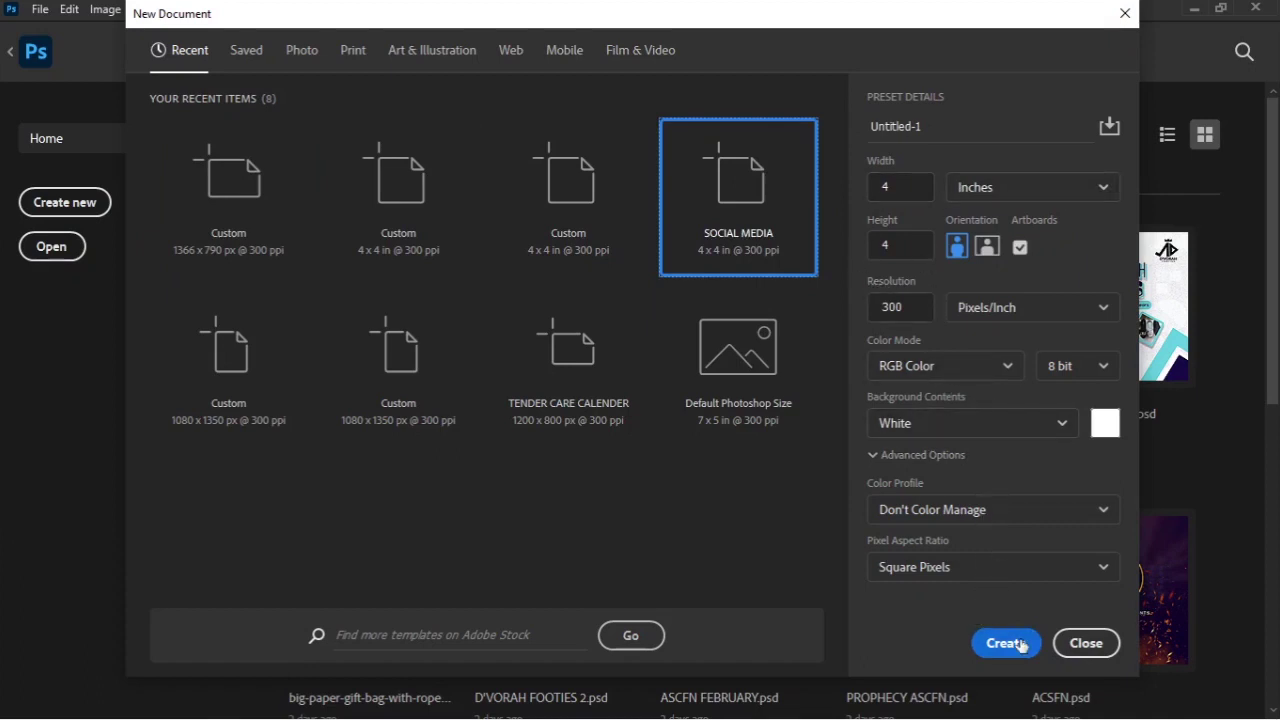
Step: Create the new 4 × 4 inch, 300 ppi document and fit the artboard on screen
double_click(1024, 643)
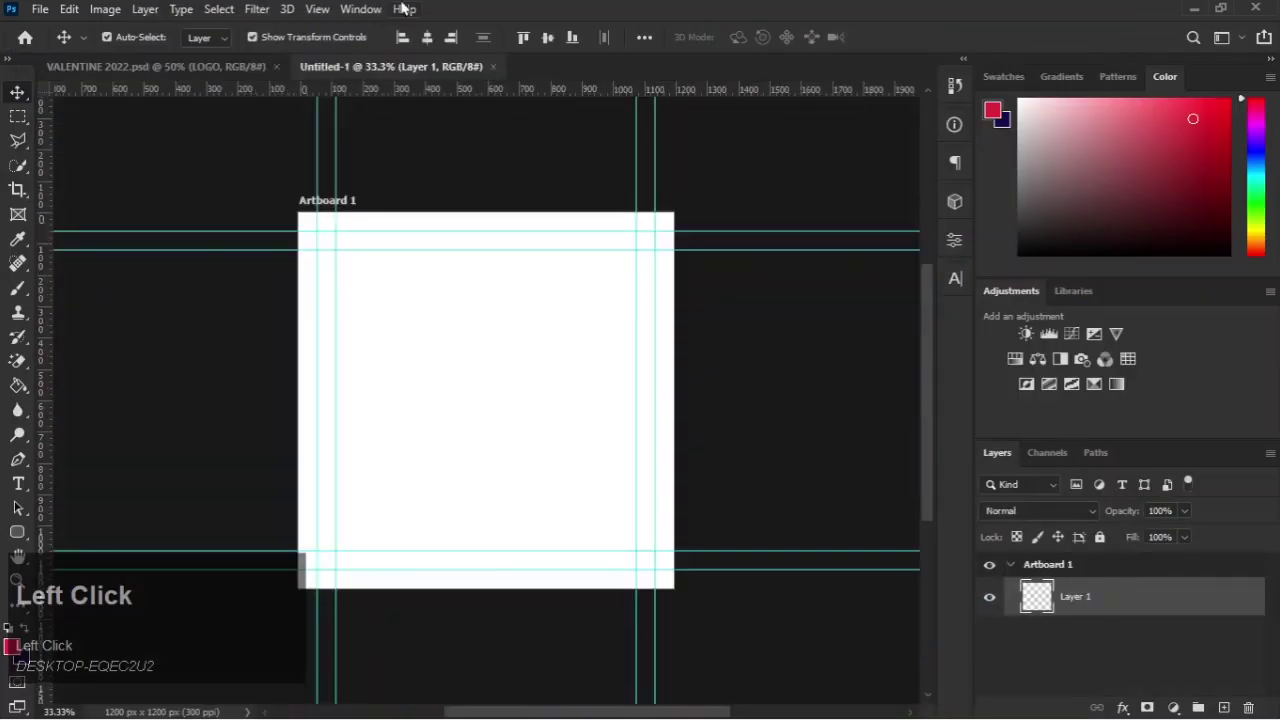
left_click(326, 6)
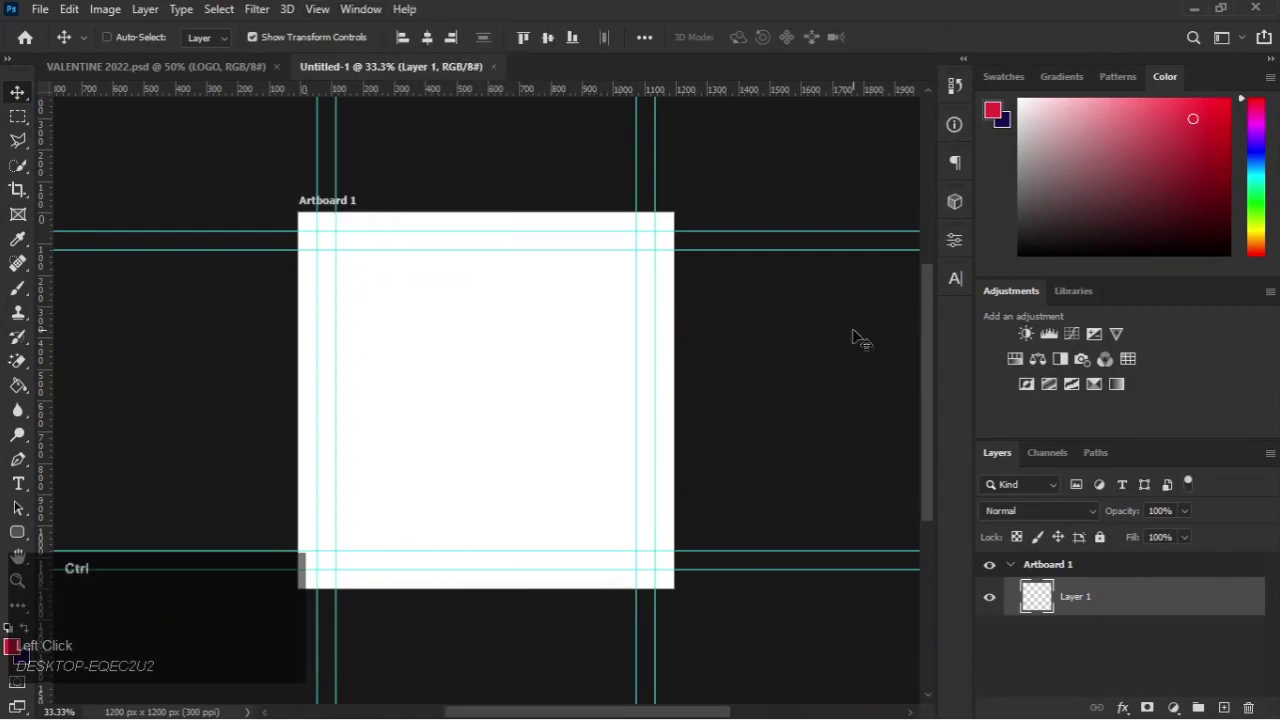
key("ctrl+0")
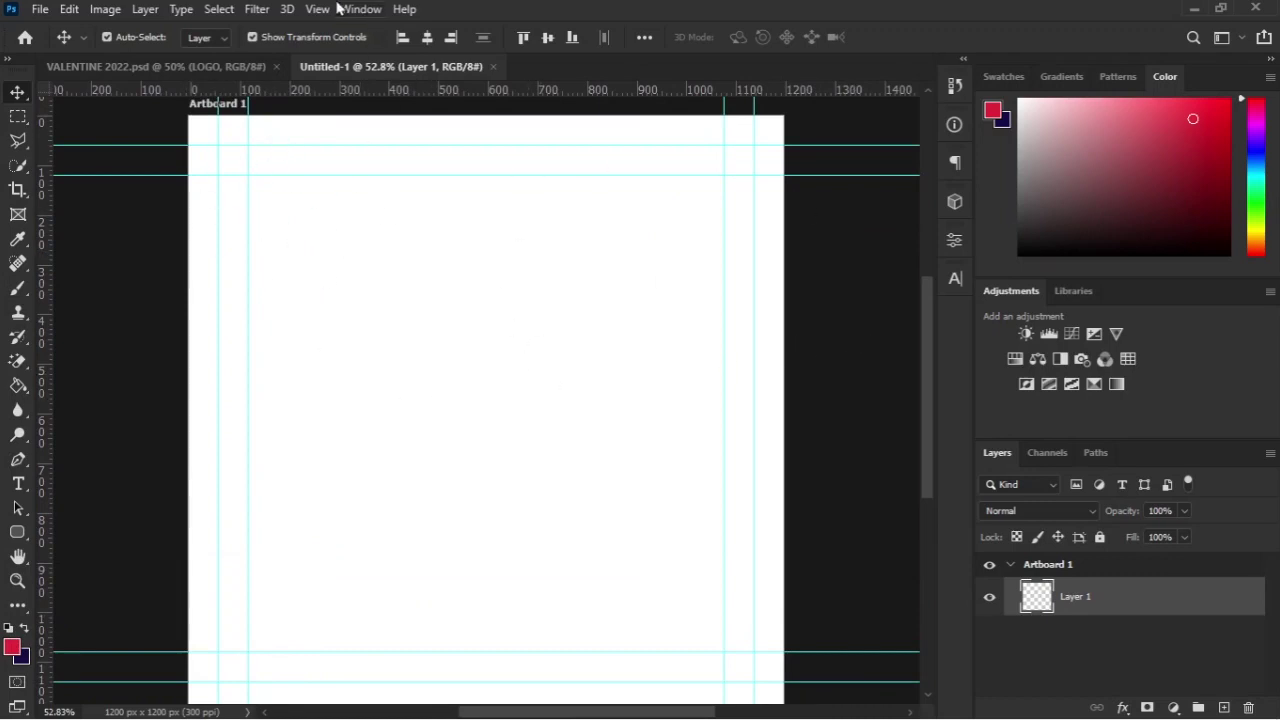
Step: Clear all guides from the artboard via the View menu
left_click(341, 3)
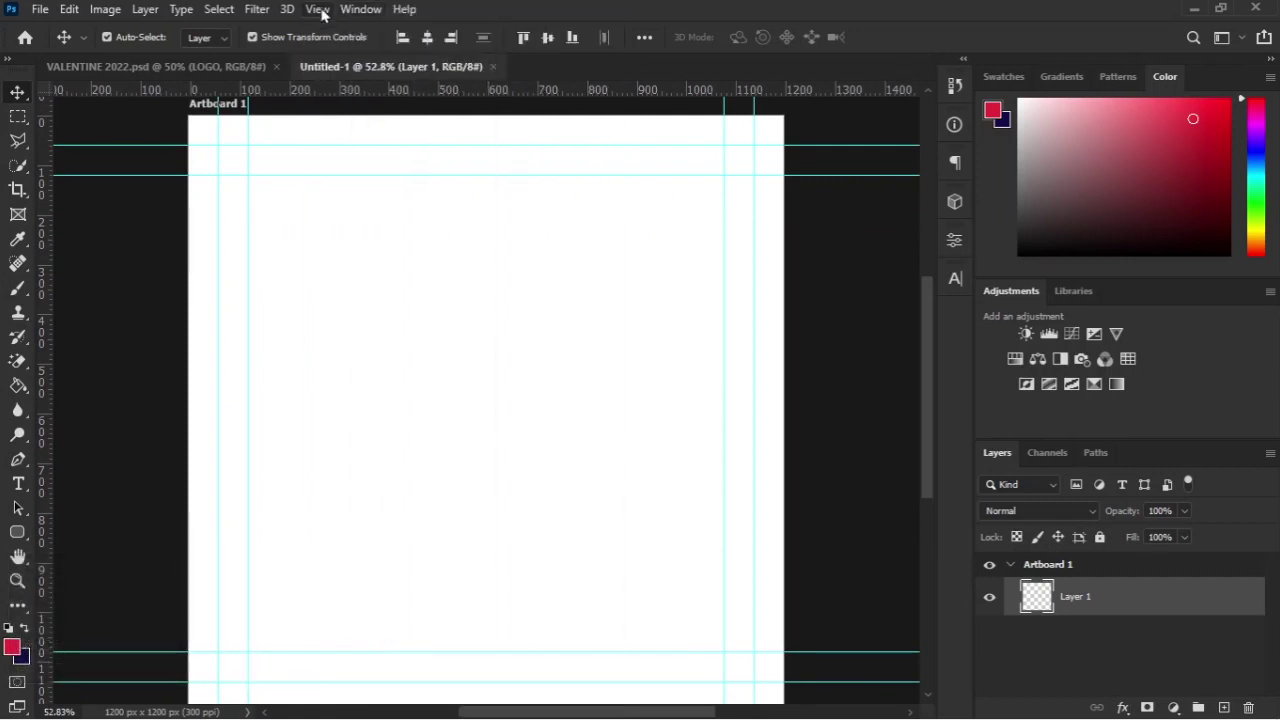
double_click(324, 8)
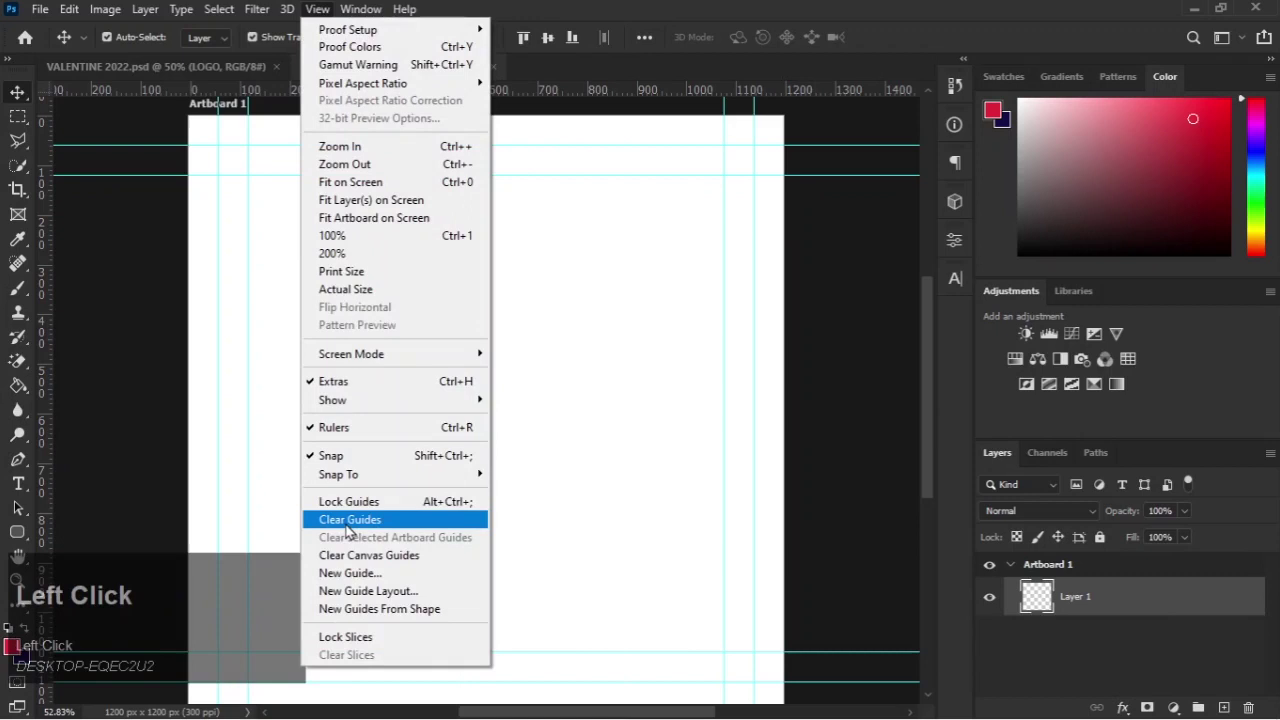
left_click(349, 526)
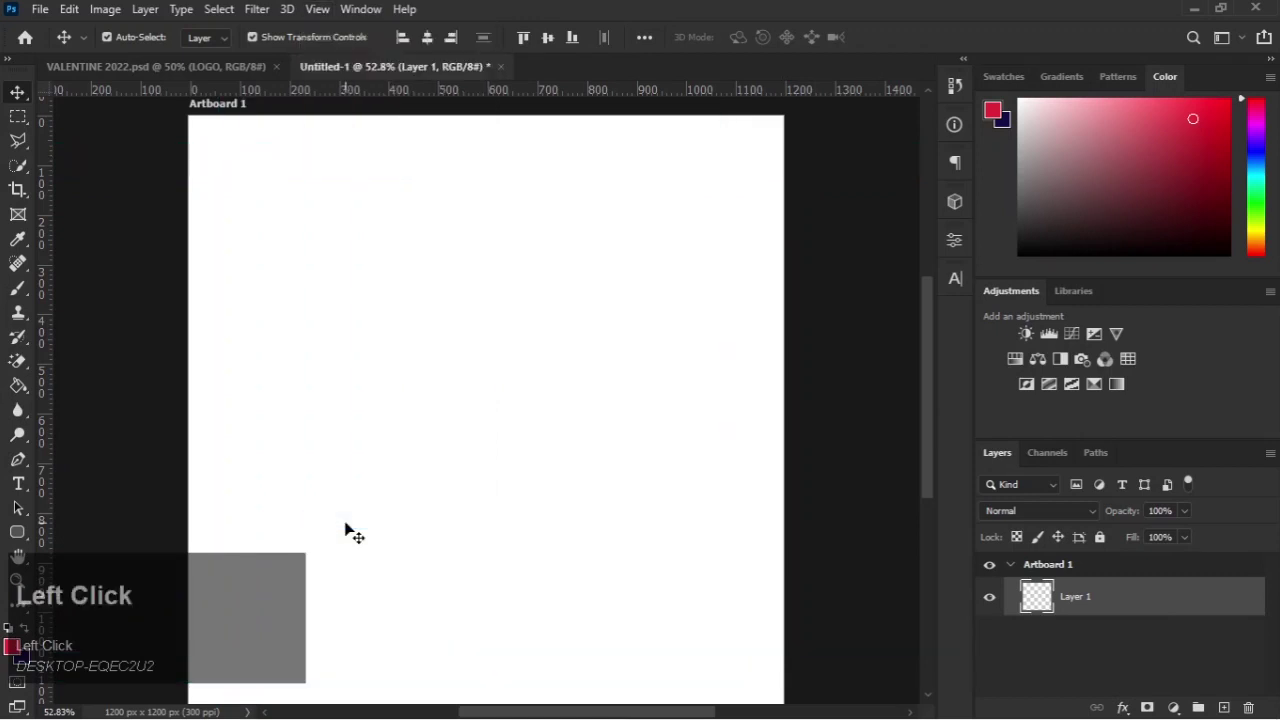
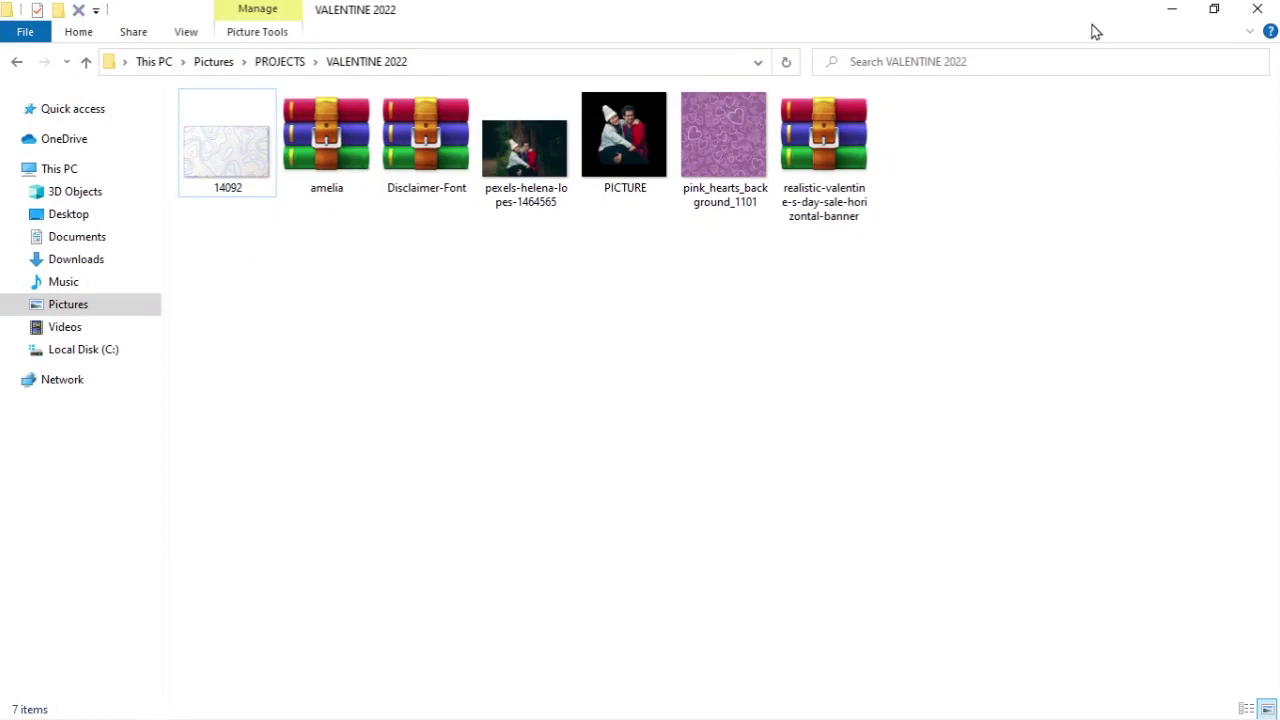
left_click(1157, 7)
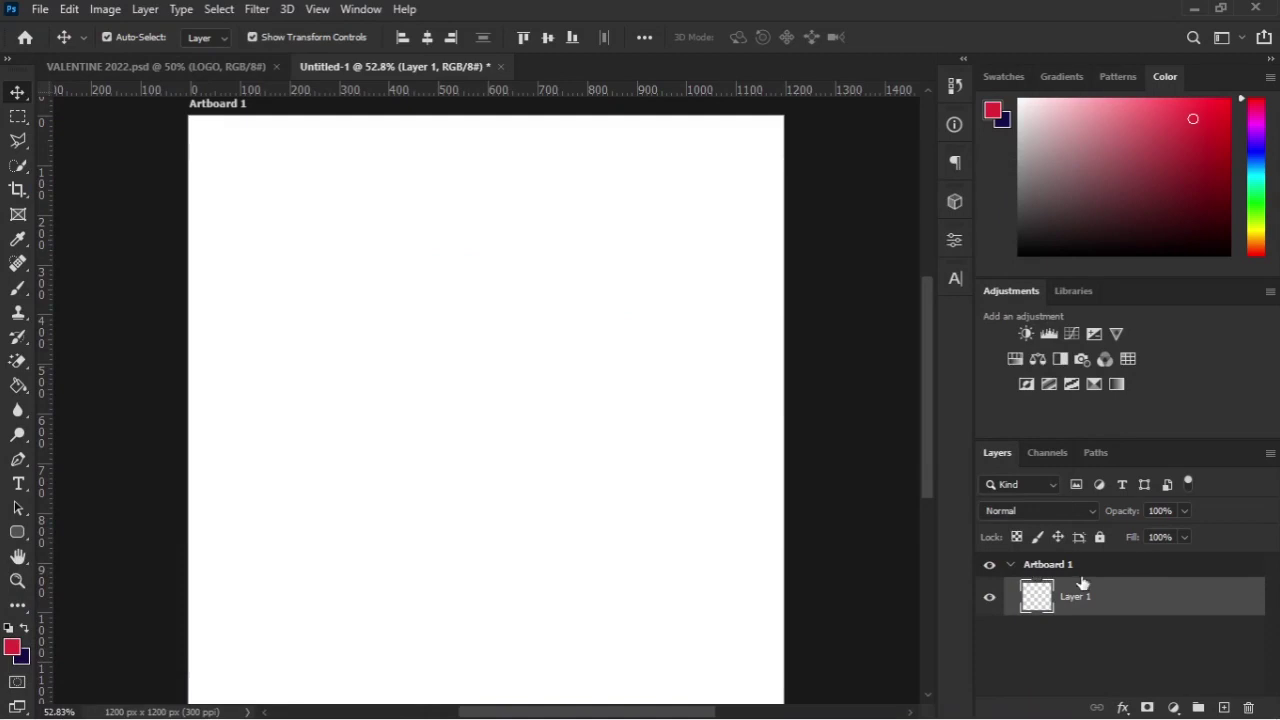
Step: Add a Solid Color fill layer set to hex #fa0550 covering the artboard
scroll("down", 3)
scroll("up", 3)
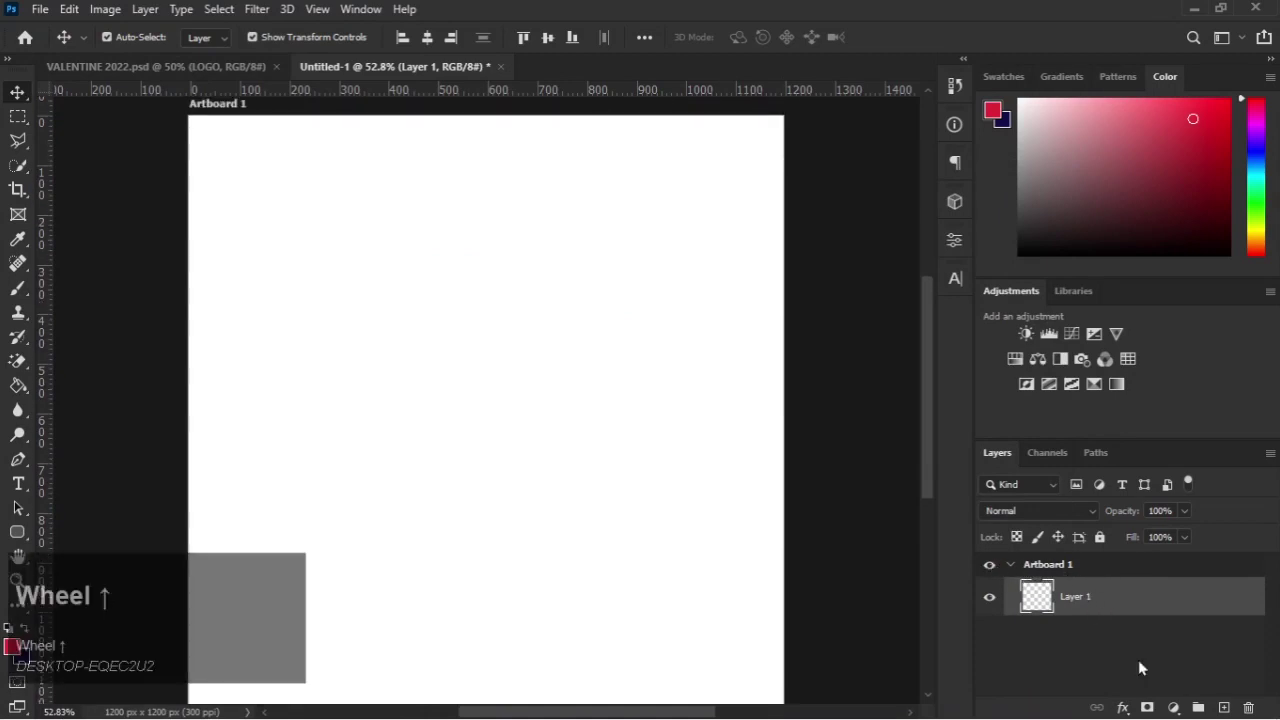
left_click(1171, 706)
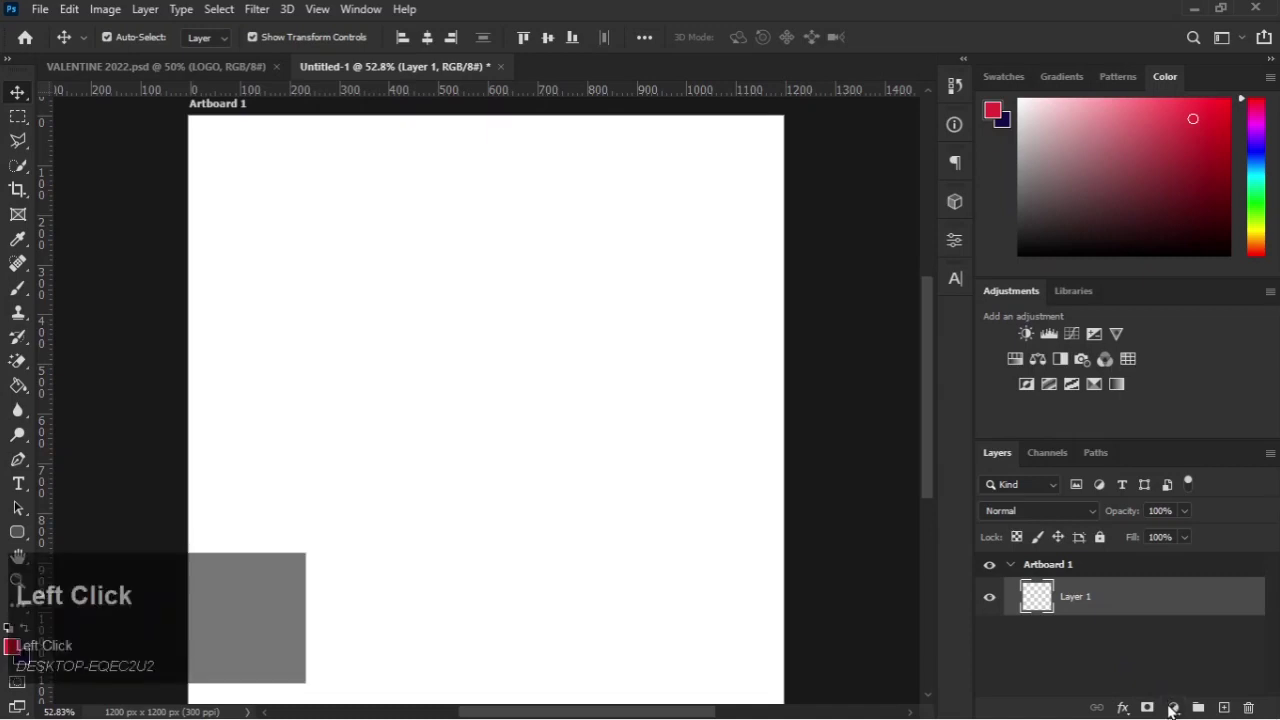
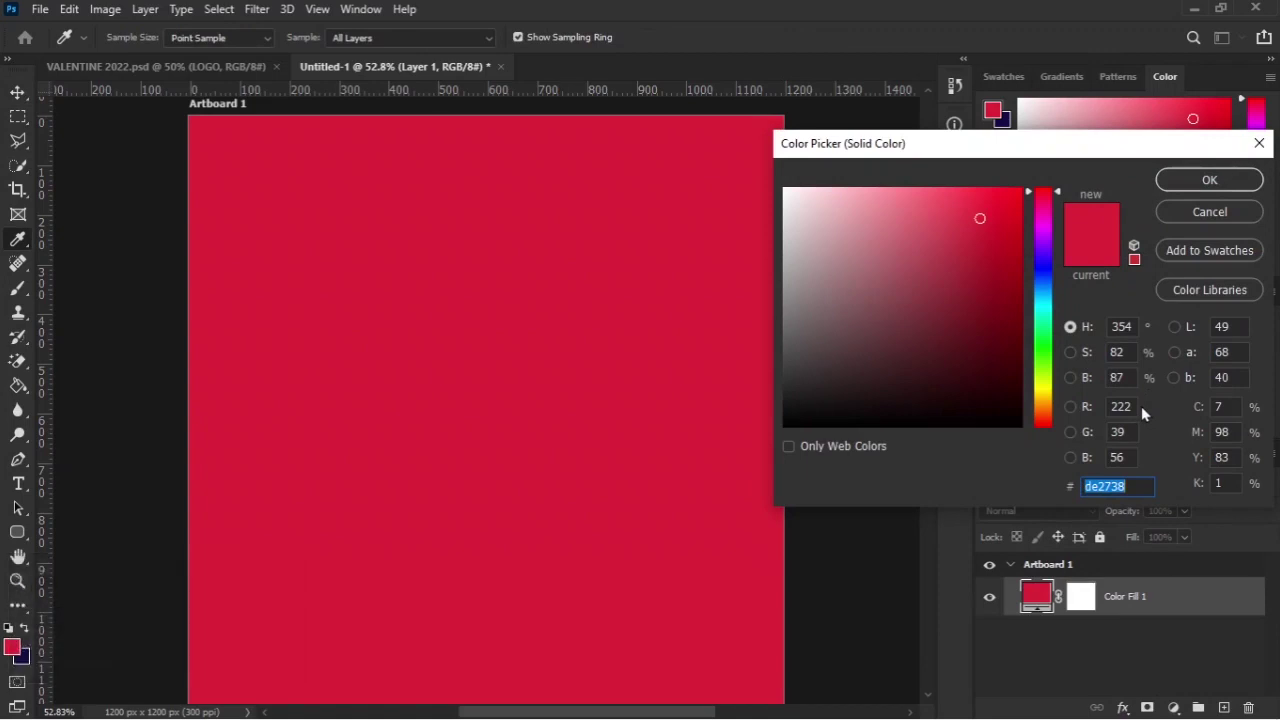
key("BackSpace")
type("fa")
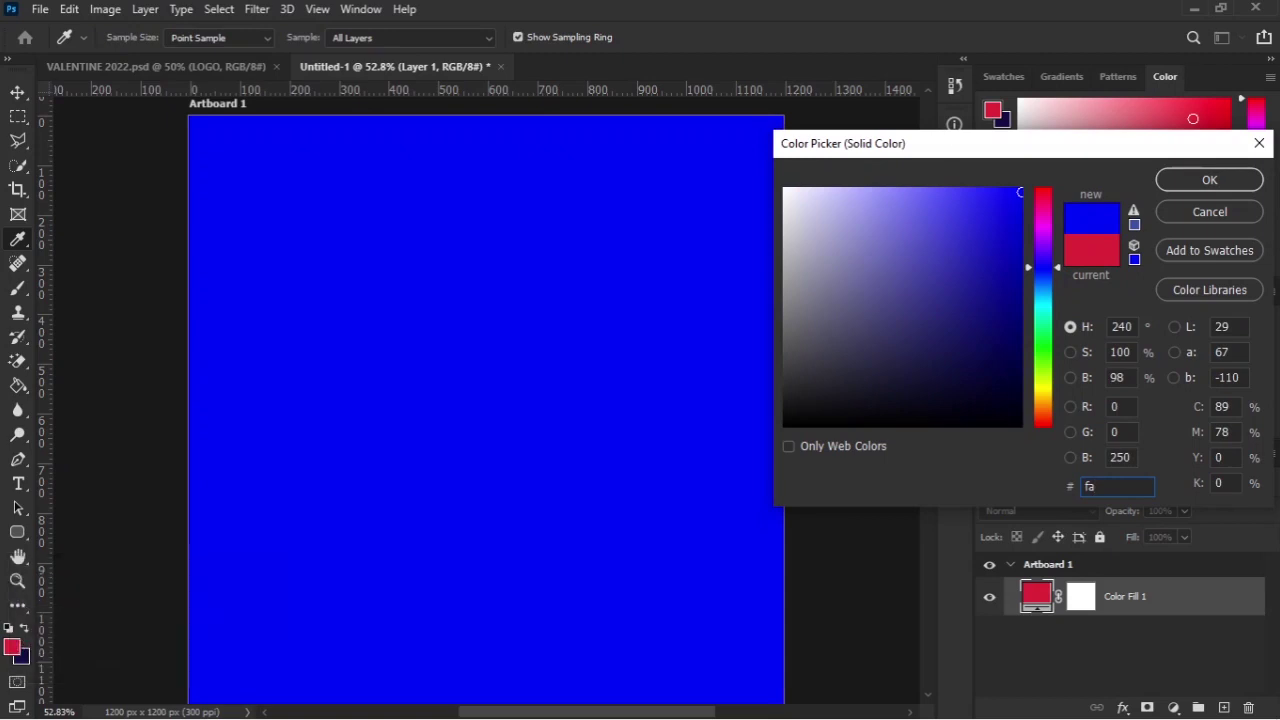
type("055")
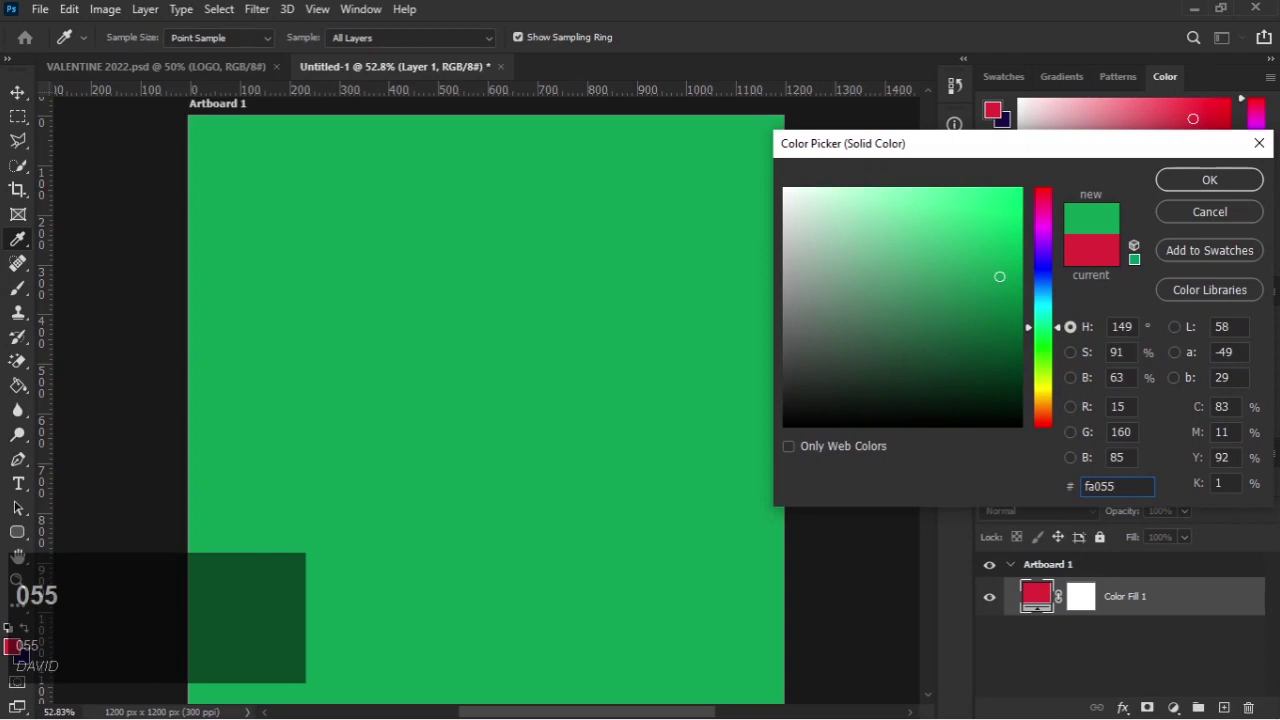
key("BackSpace")
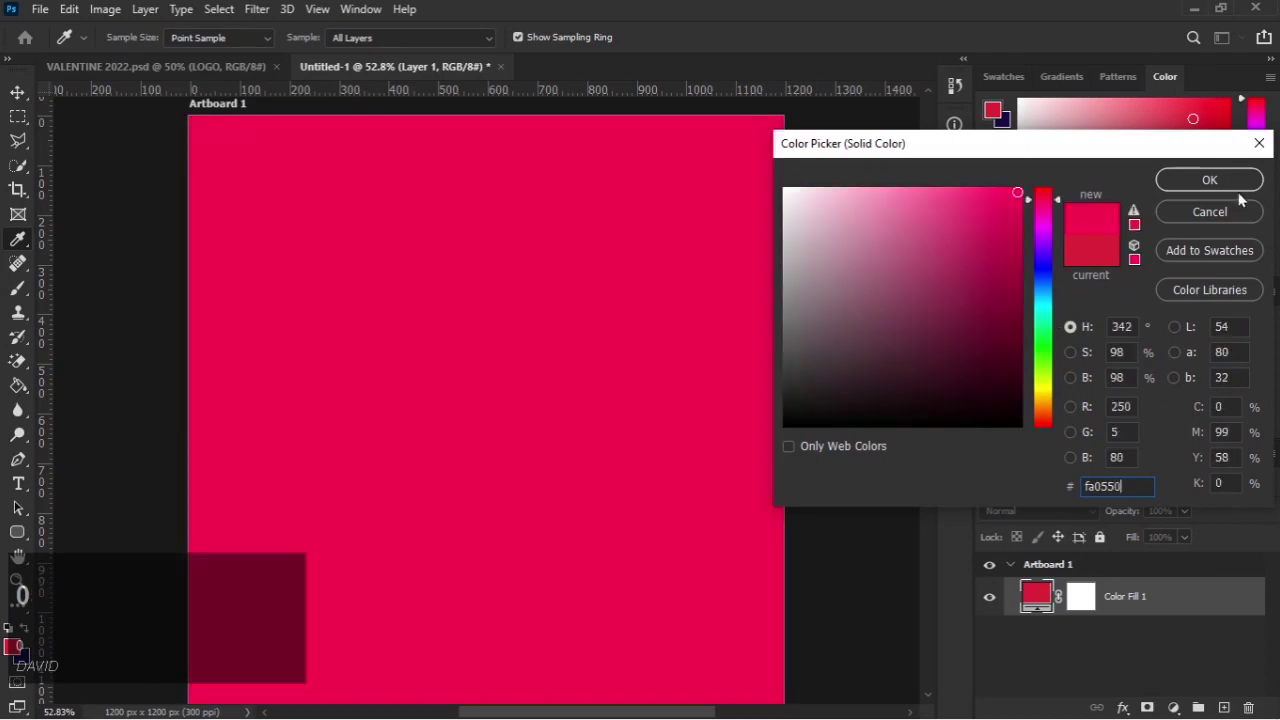
left_click(1227, 184)
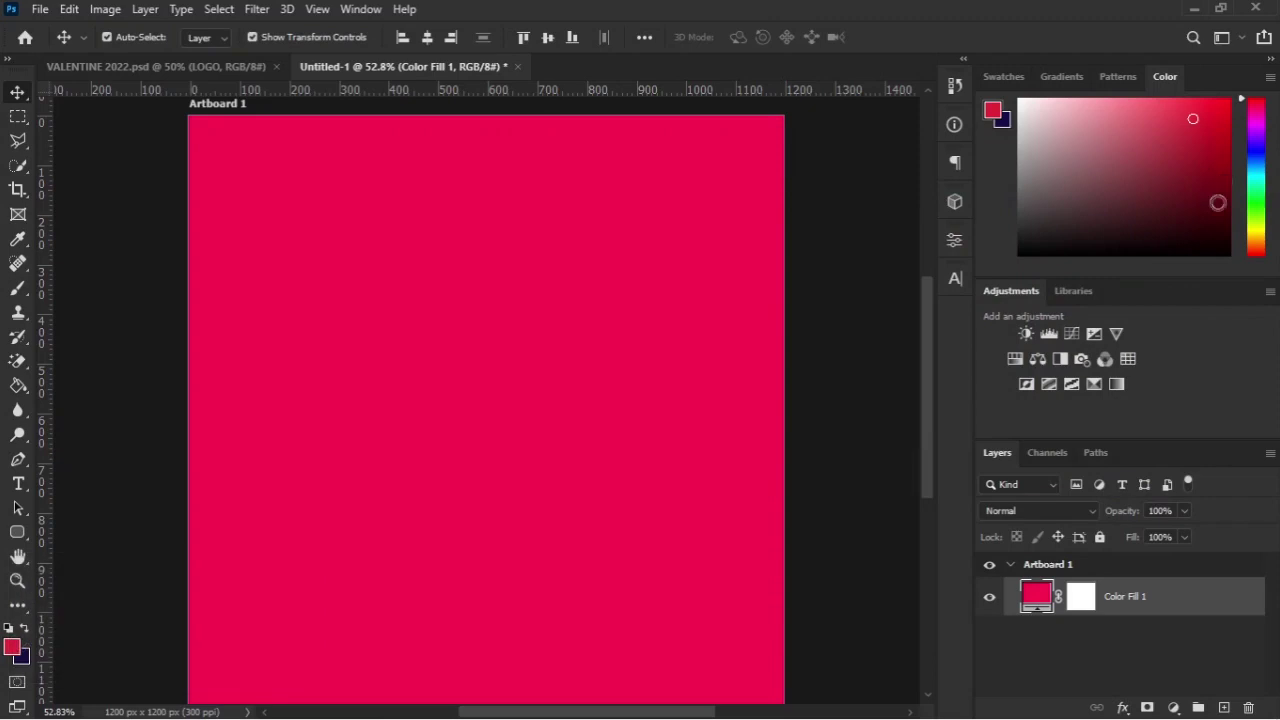
Step: Give the fill layer a Gradient Overlay layer style
right_click(1148, 598)
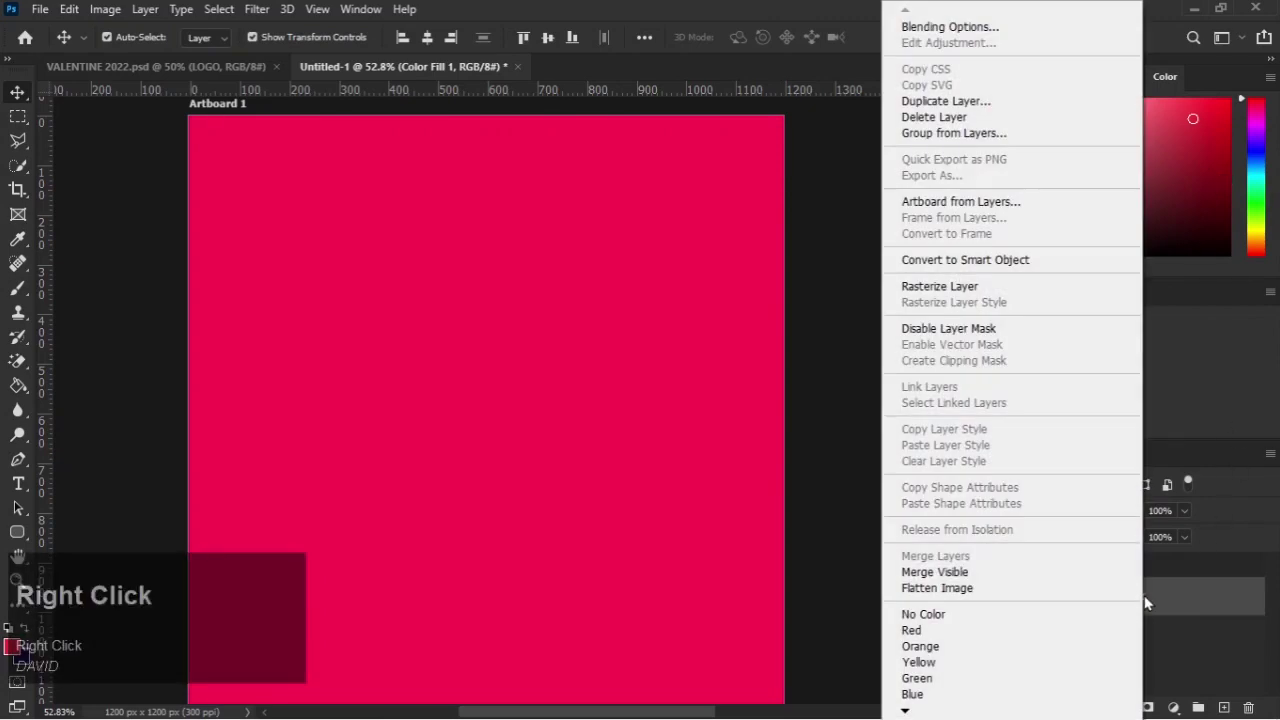
right_click(1150, 597)
right_click(1152, 596)
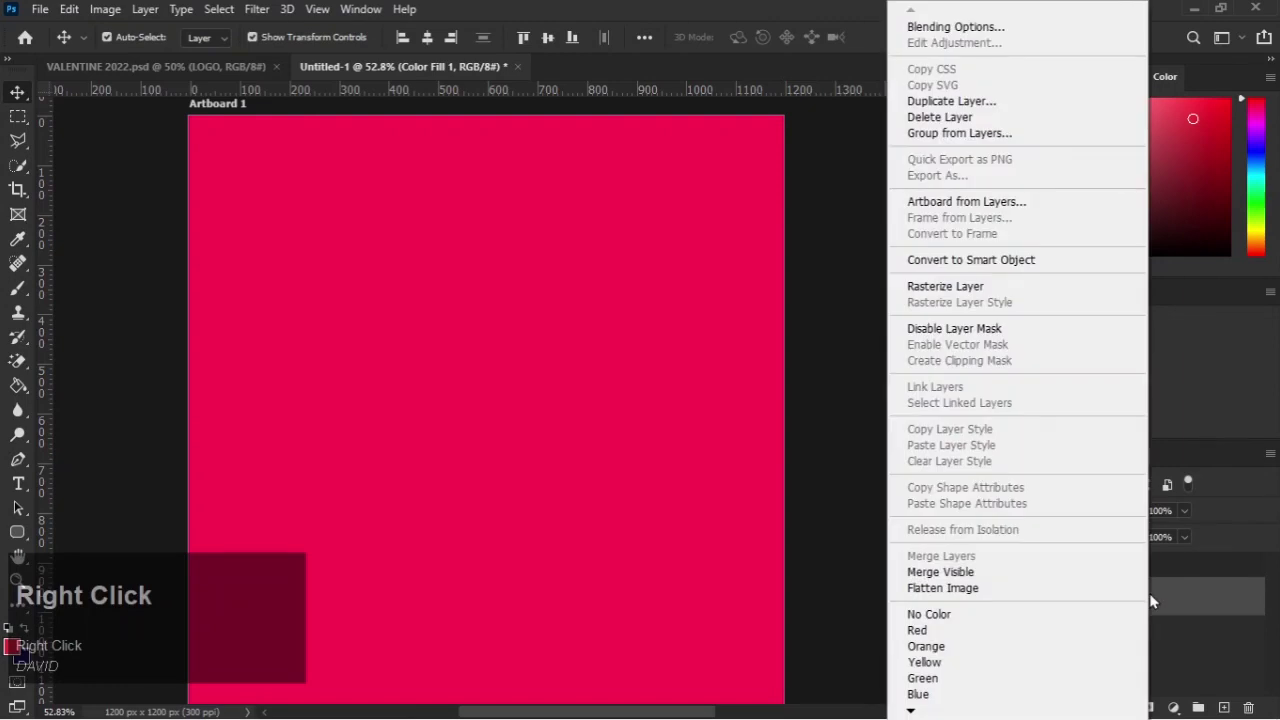
left_click(1153, 596)
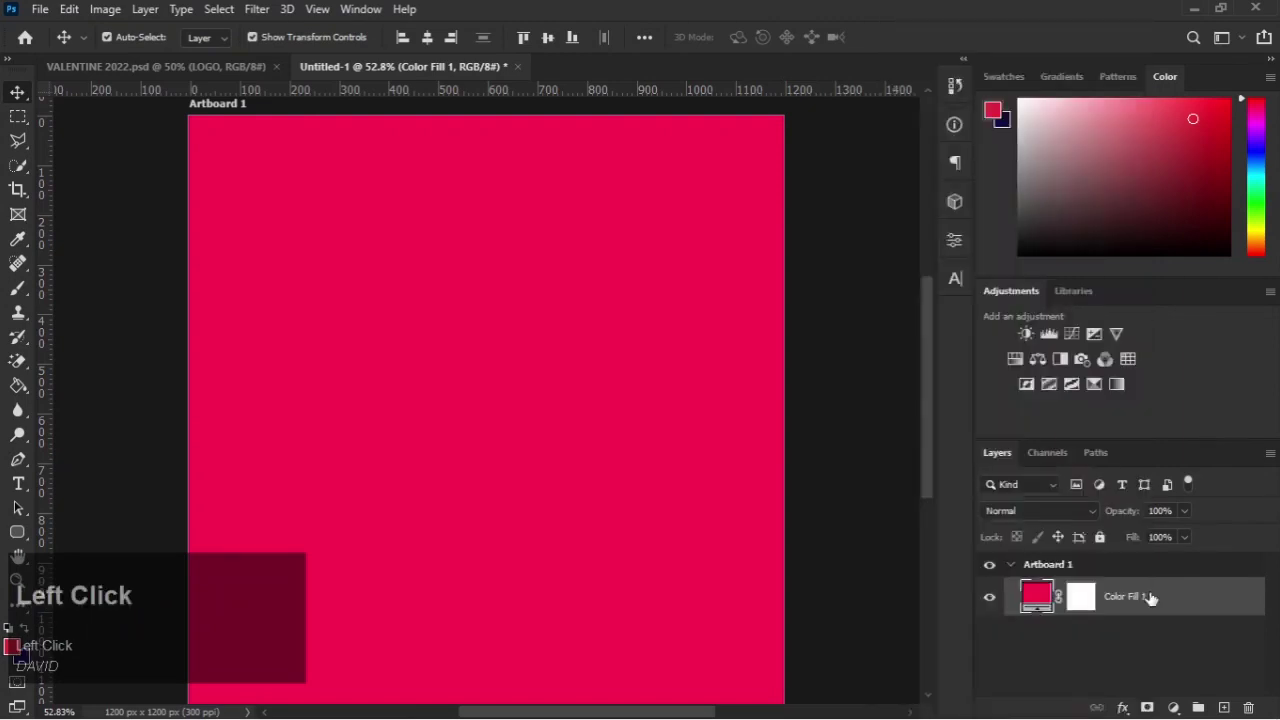
left_click(1153, 596)
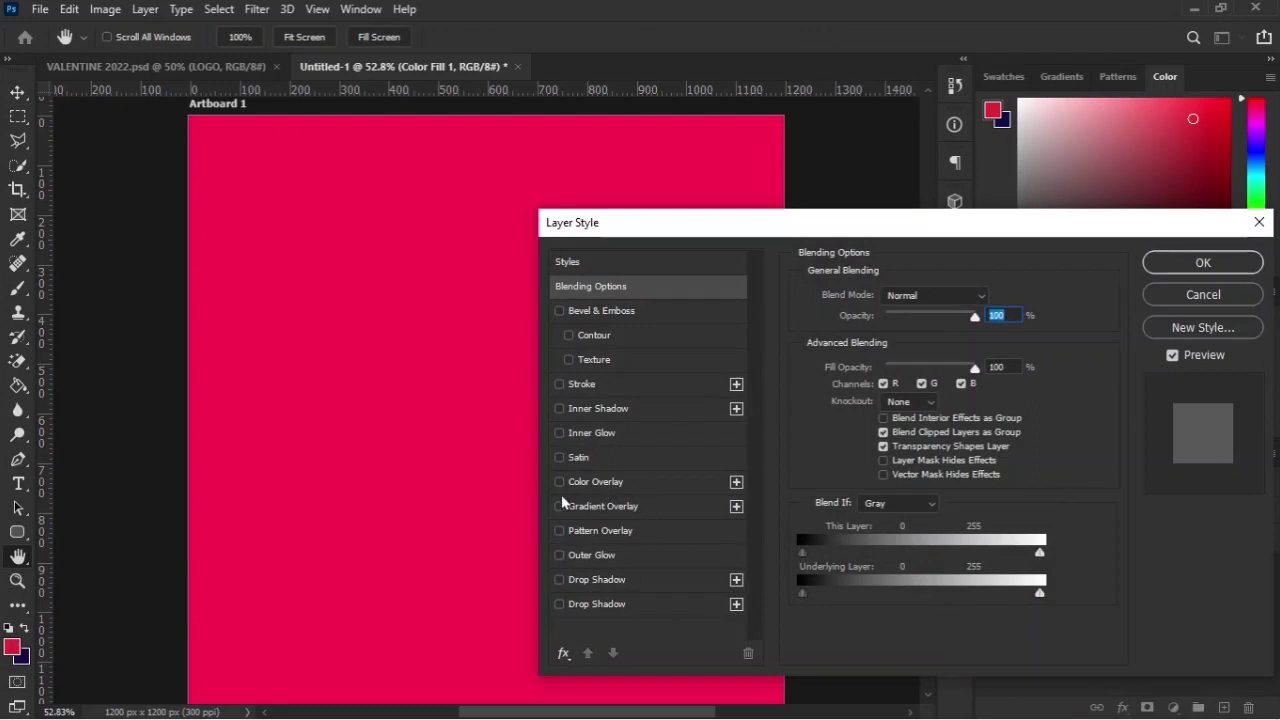
left_click(578, 508)
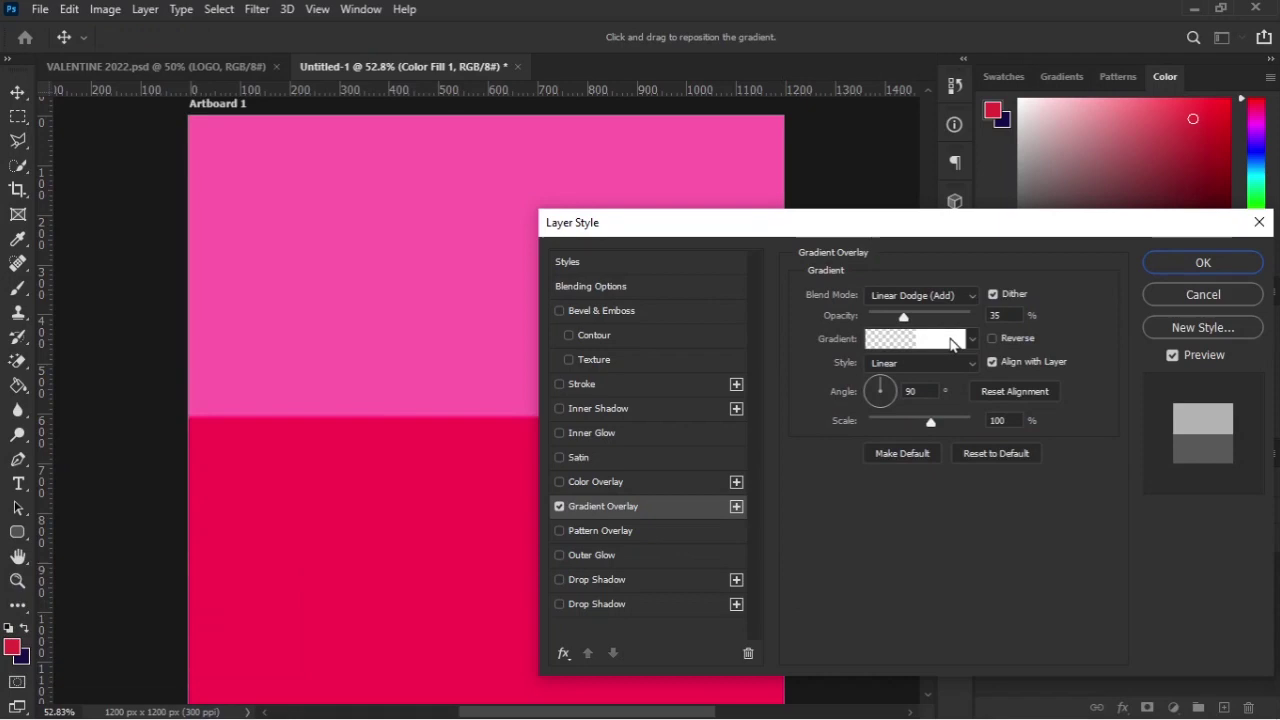
Step: Set the red-to-purple overlay to Normal blend, 100% opacity and Radial style
left_click_drag(980, 340, 843, 370)
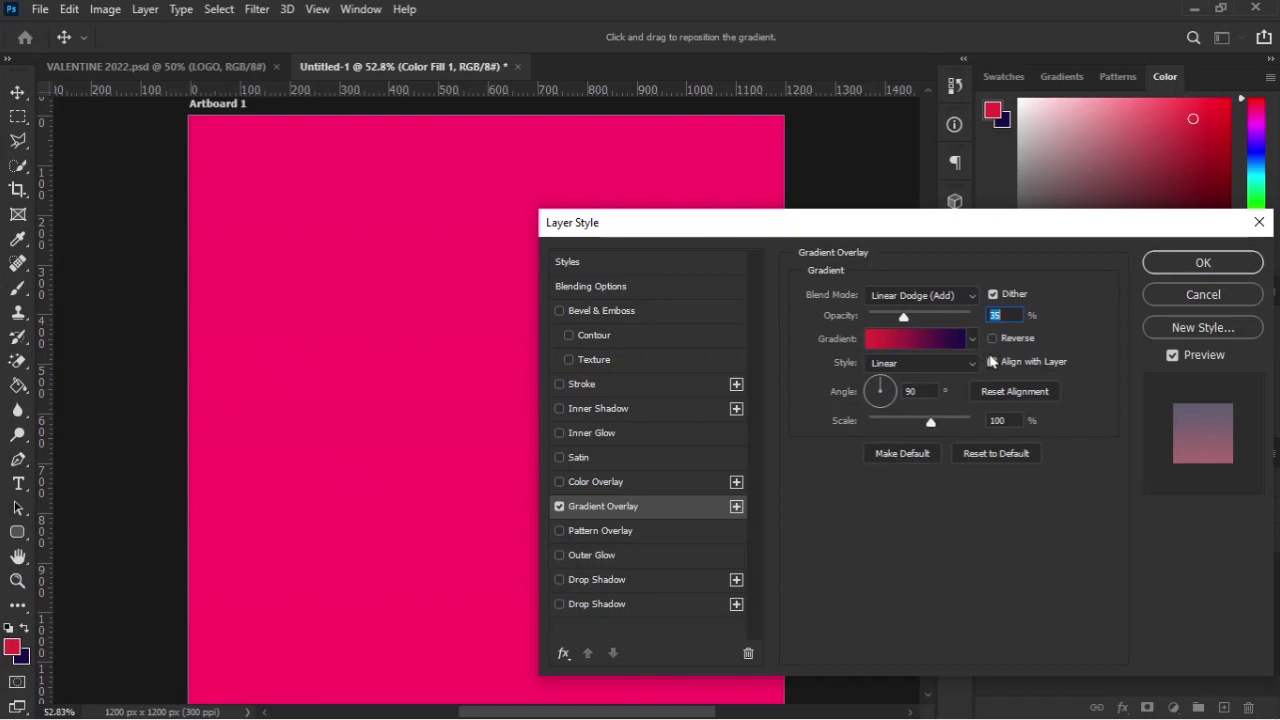
left_click(909, 319)
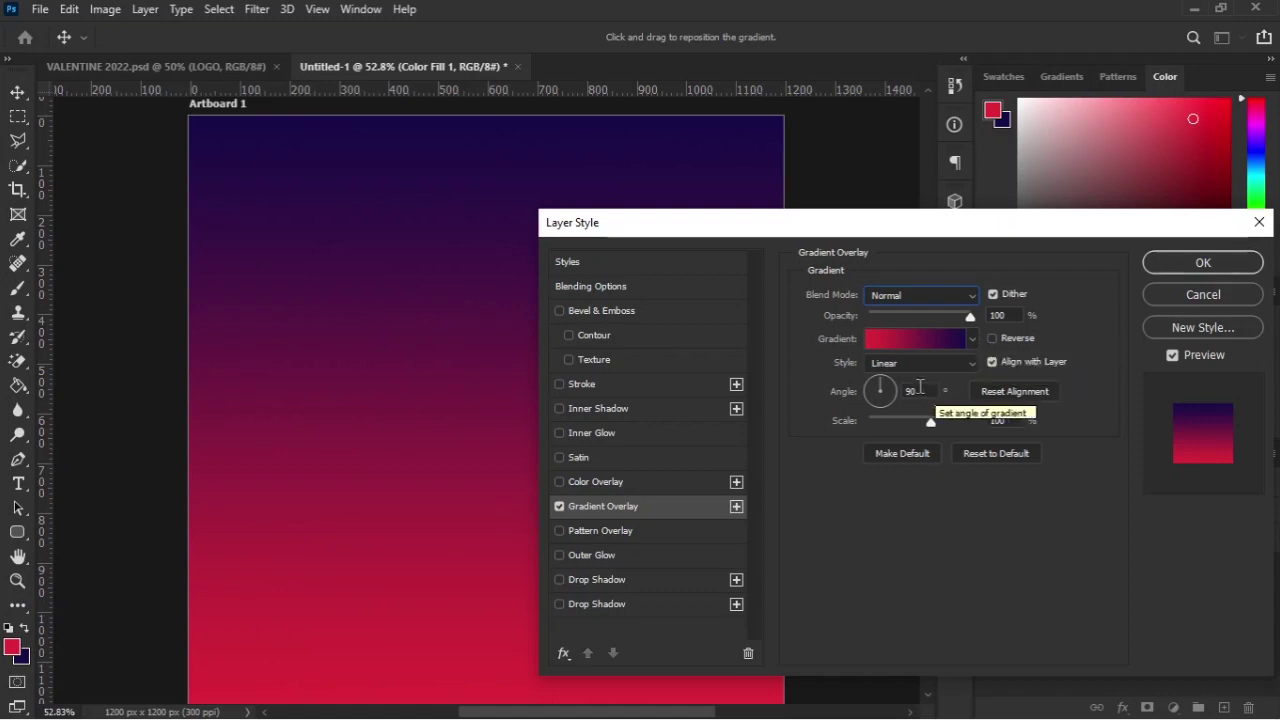
left_click(926, 375)
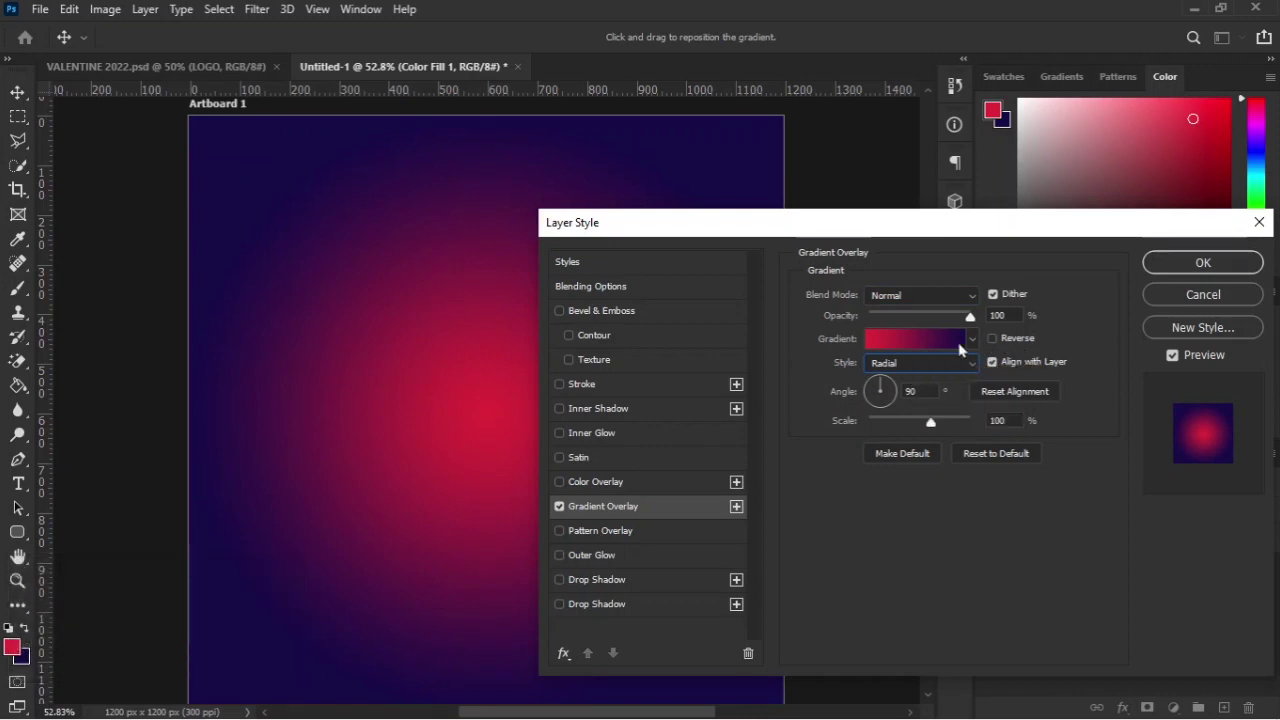
Step: Edit the gradient's outer colour stop in the Gradient Editor, first trying hex ff003c
left_click(963, 345)
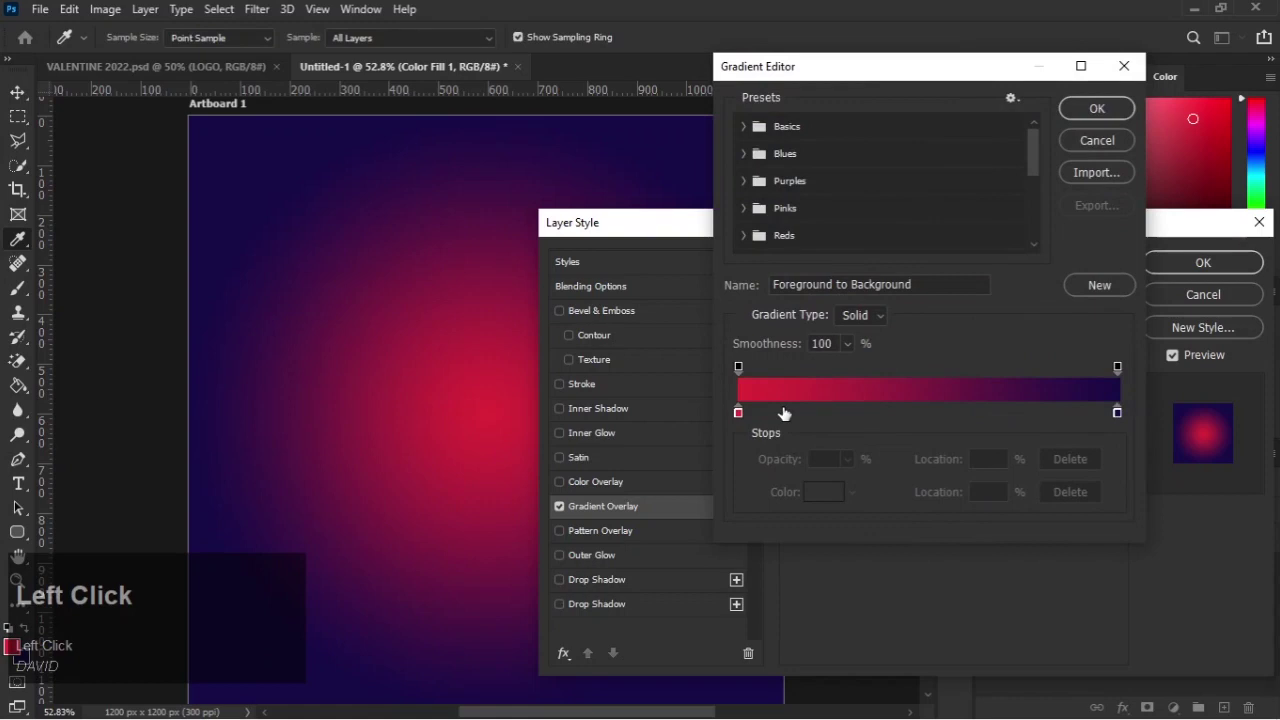
left_click(744, 417)
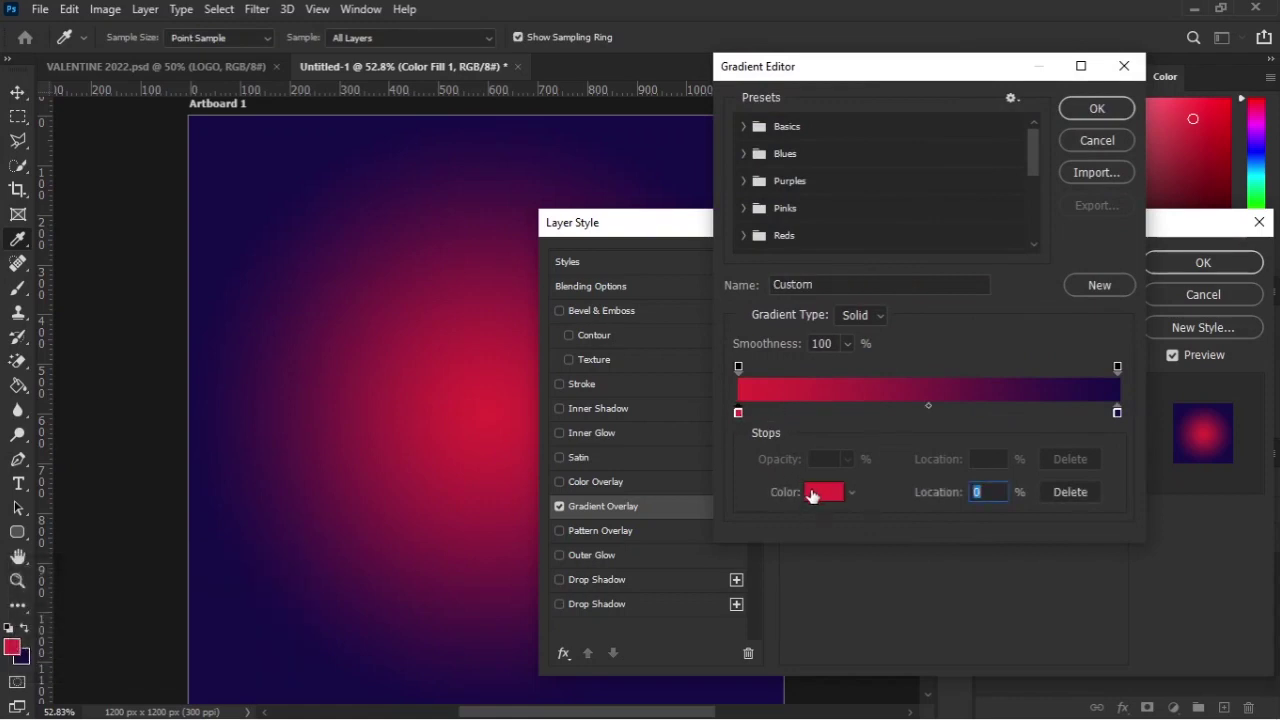
left_click(823, 502)
key("BackSpace")
key("f")
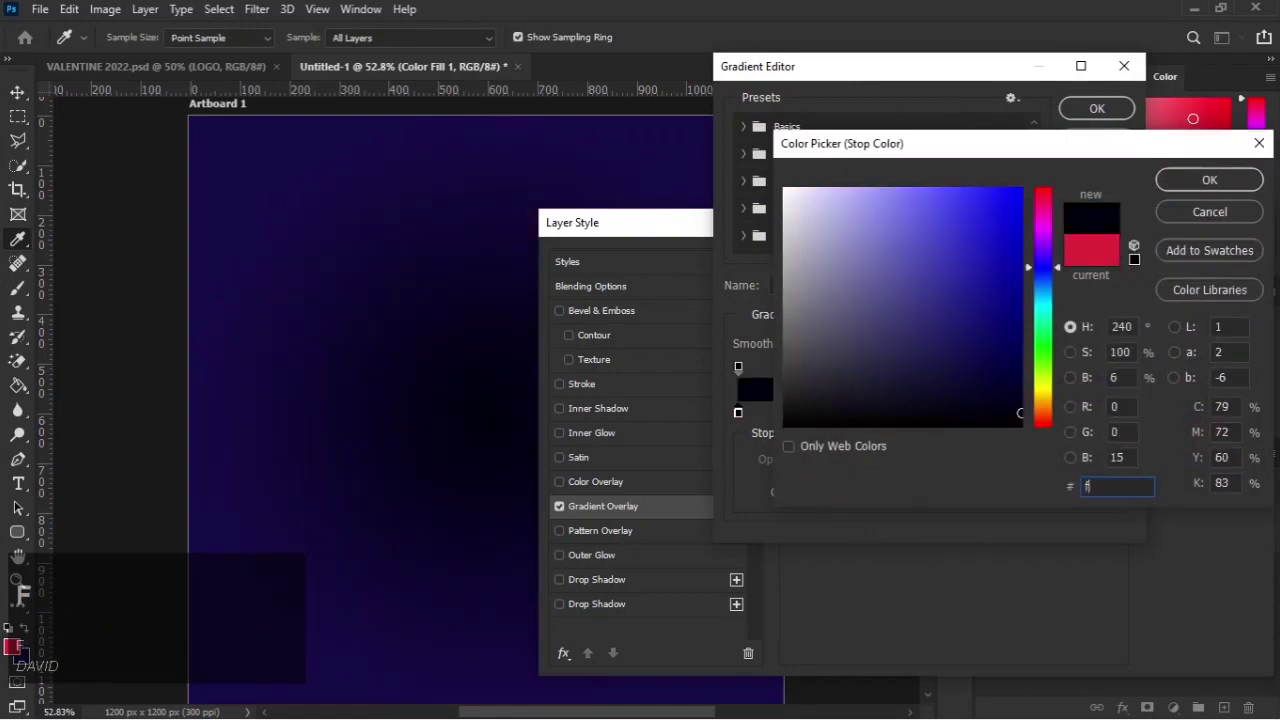
key("f")
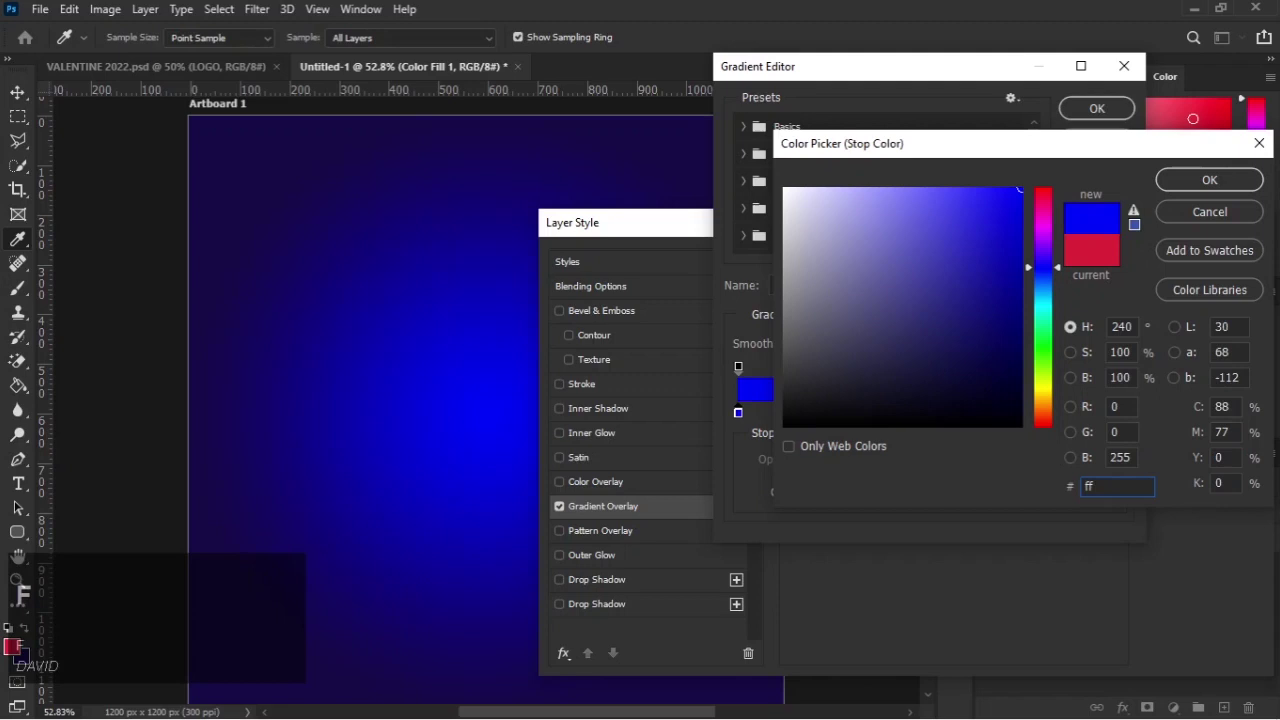
type("00")
type("3c")
left_click(1221, 173)
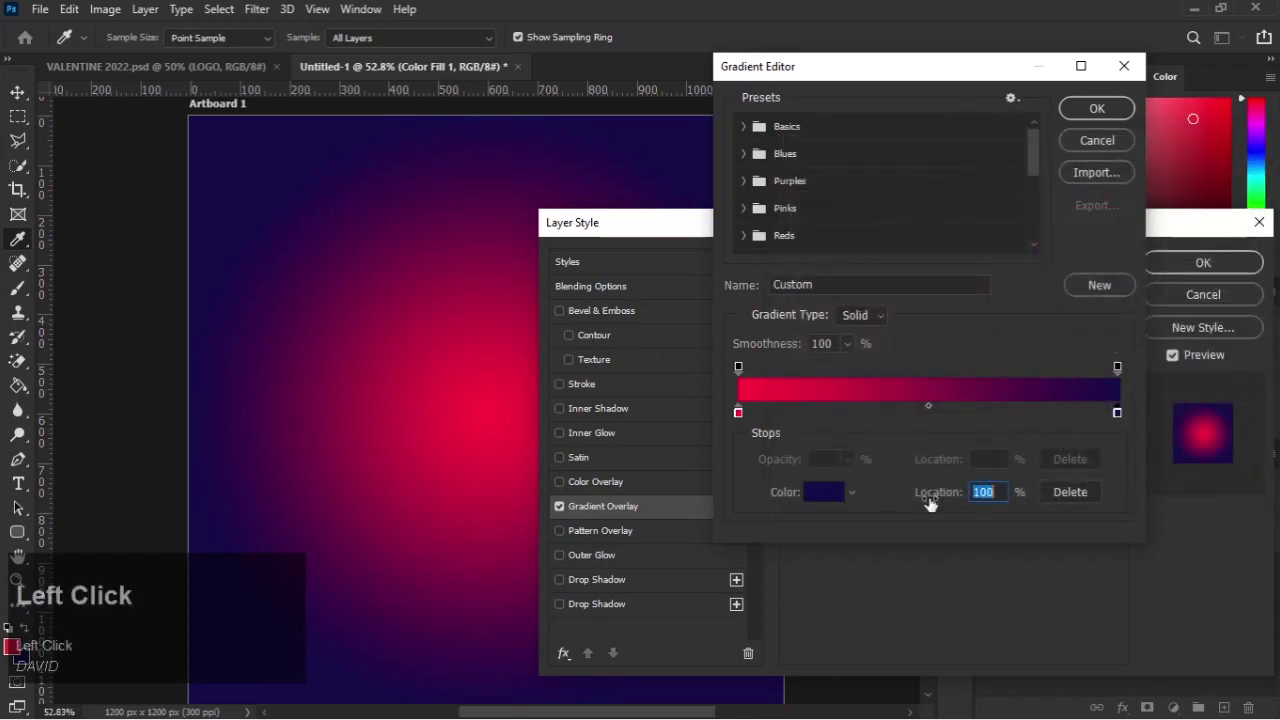
Step: Set the outer stop to dark crimson #c3053f and confirm the gradient
key("c")
type("c30")
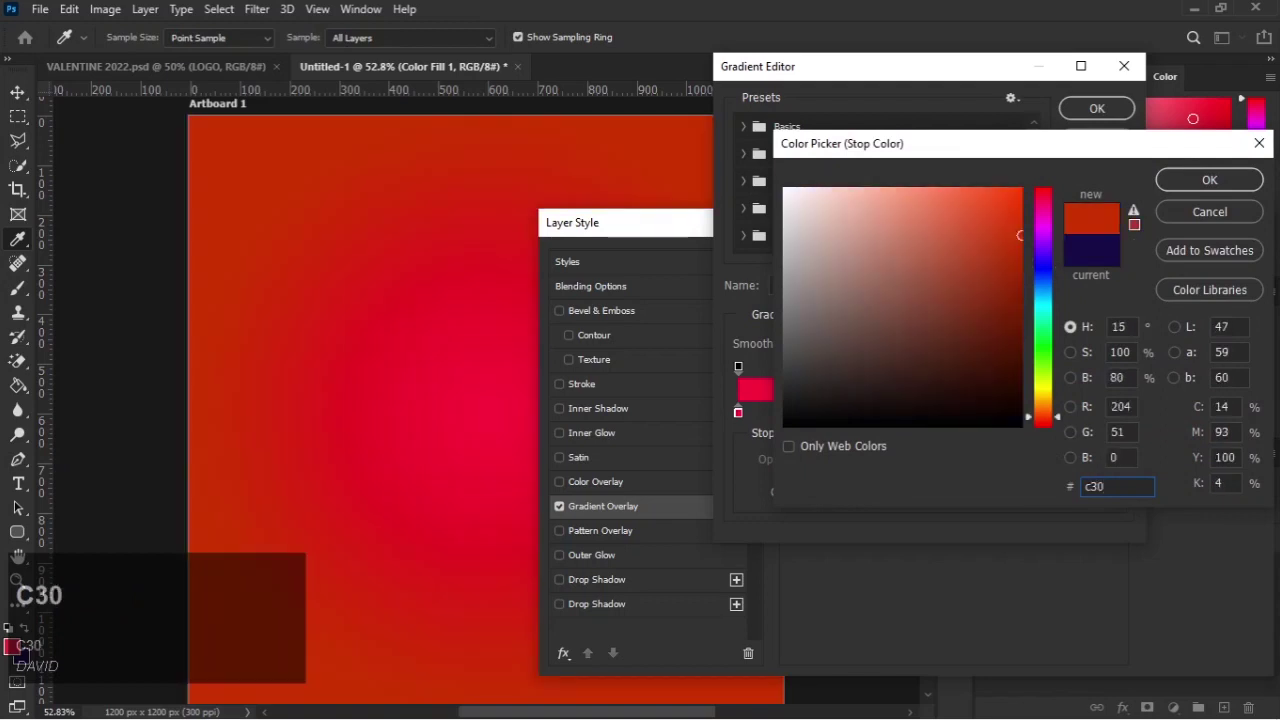
type("3f")
left_click(1193, 187)
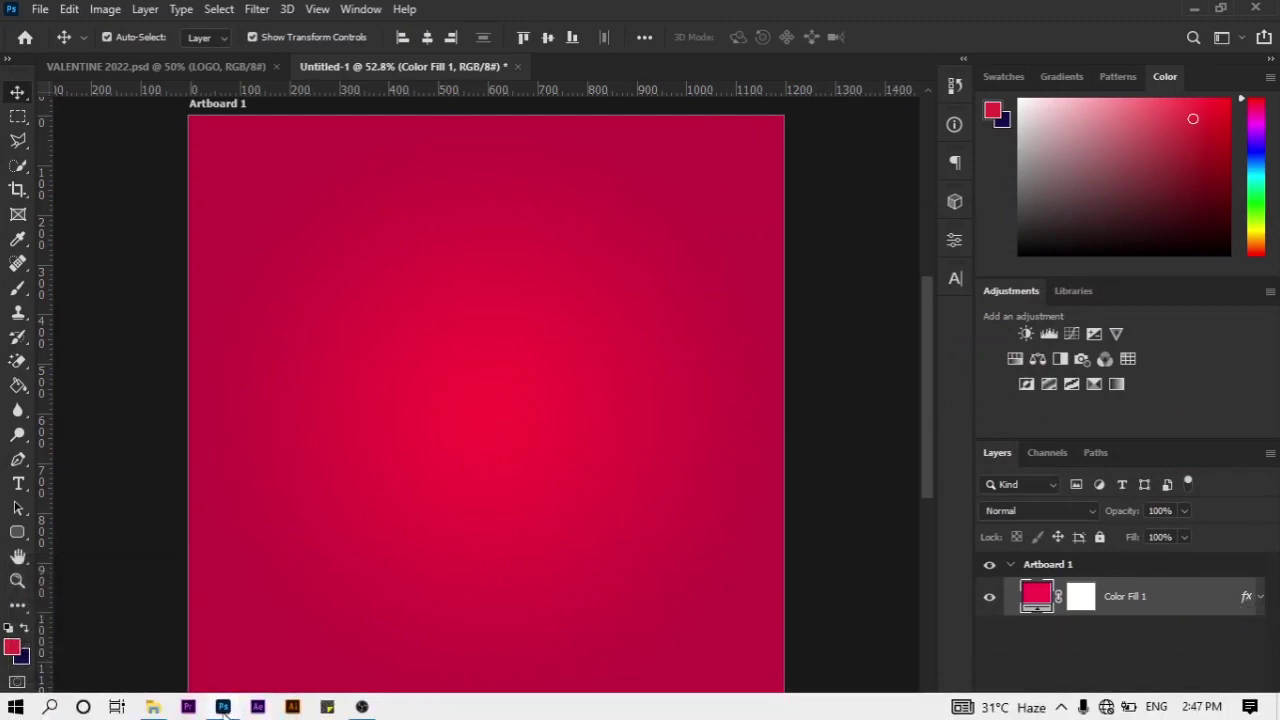
left_click(151, 705)
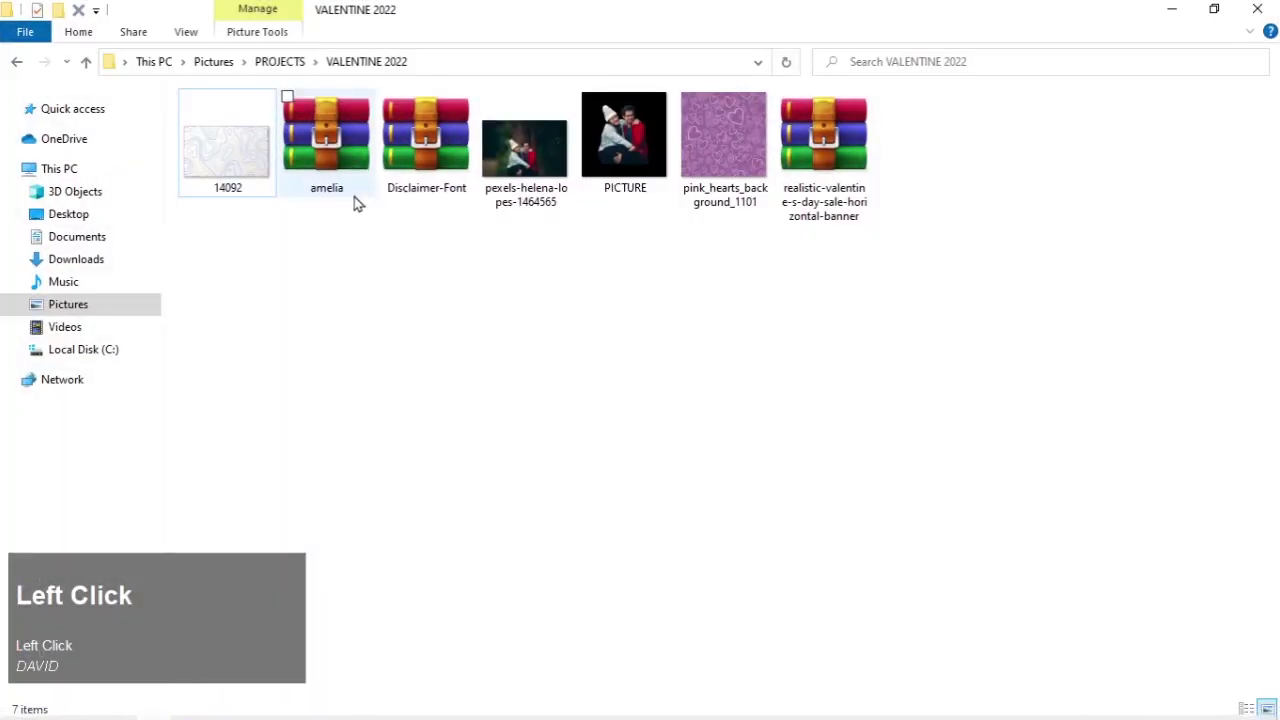
left_click_drag(725, 140, 421, 401)
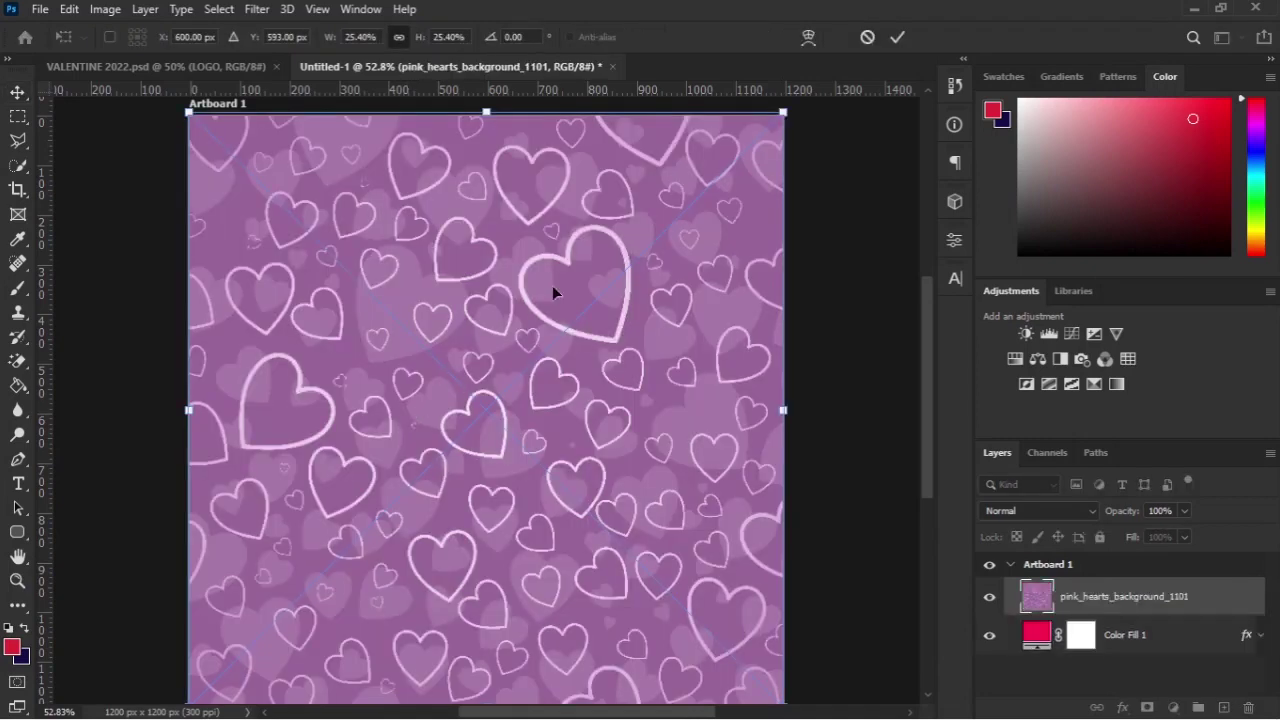
left_click(898, 38)
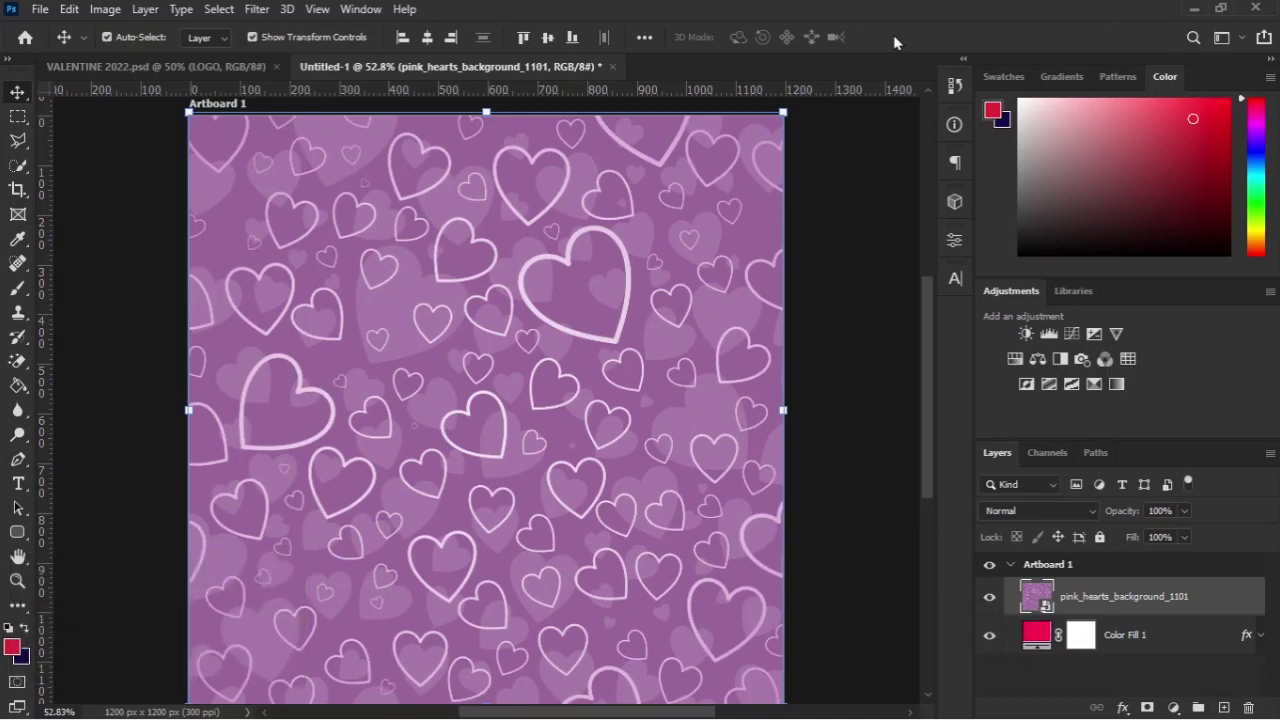
key("Delete")
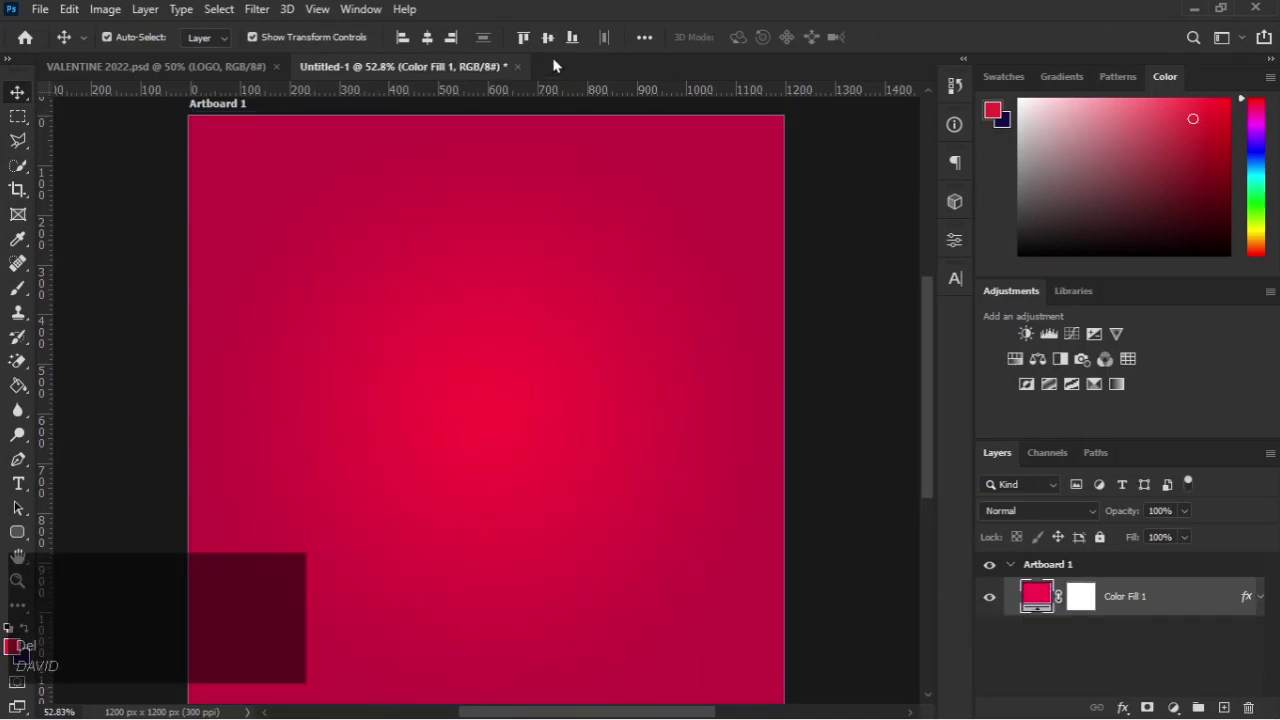
Step: Cancel the accidental Print dialog and place the pink hearts image from Pictures as an embedded layer
key("ctrl+p")
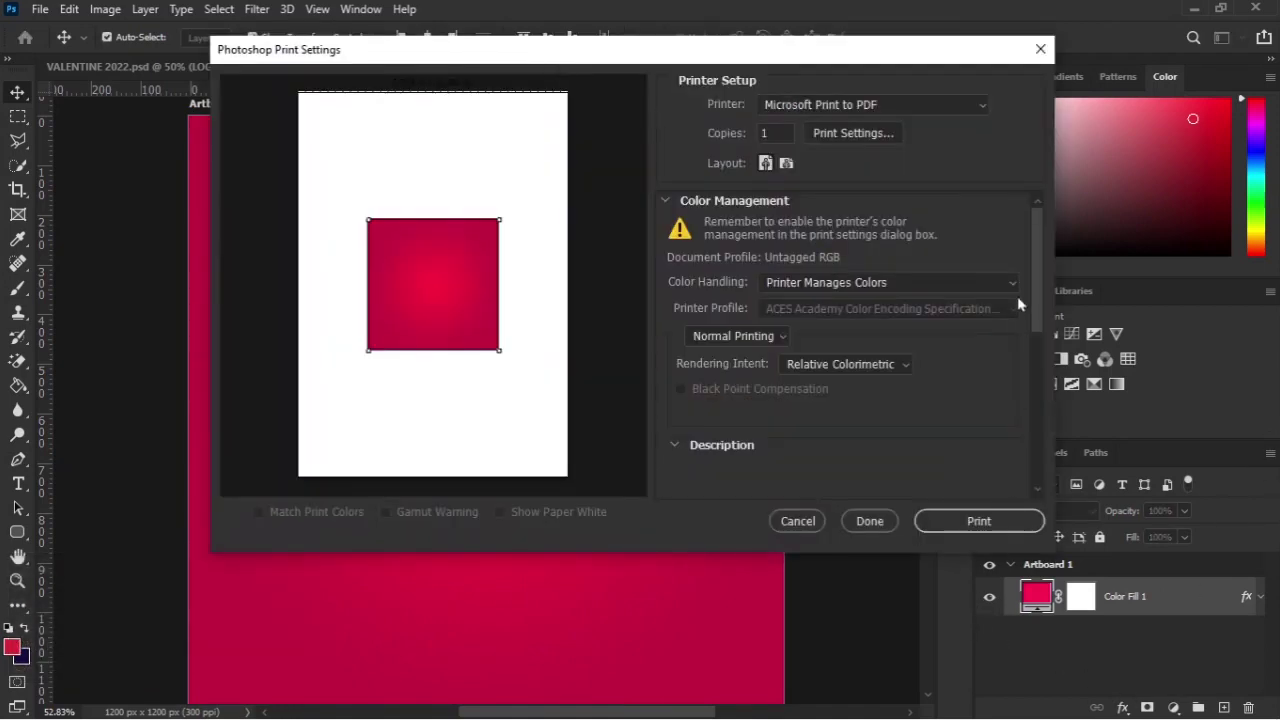
left_click(1048, 56)
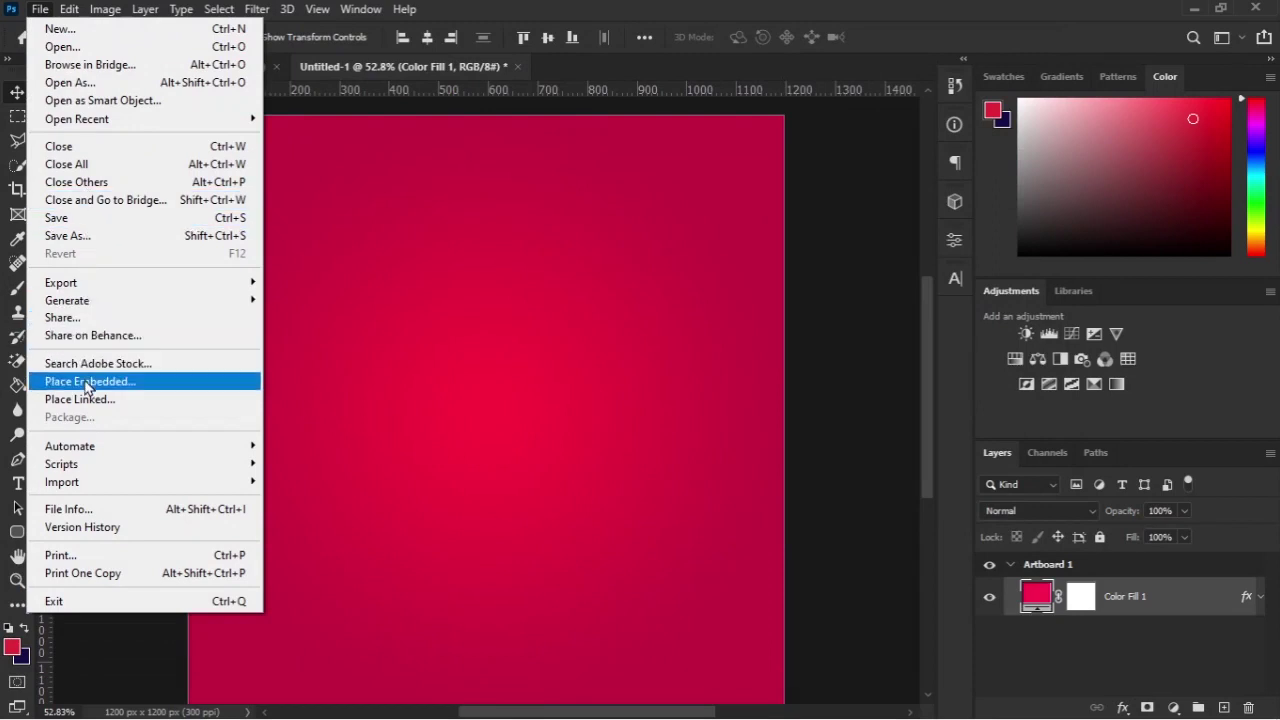
left_click(88, 382)
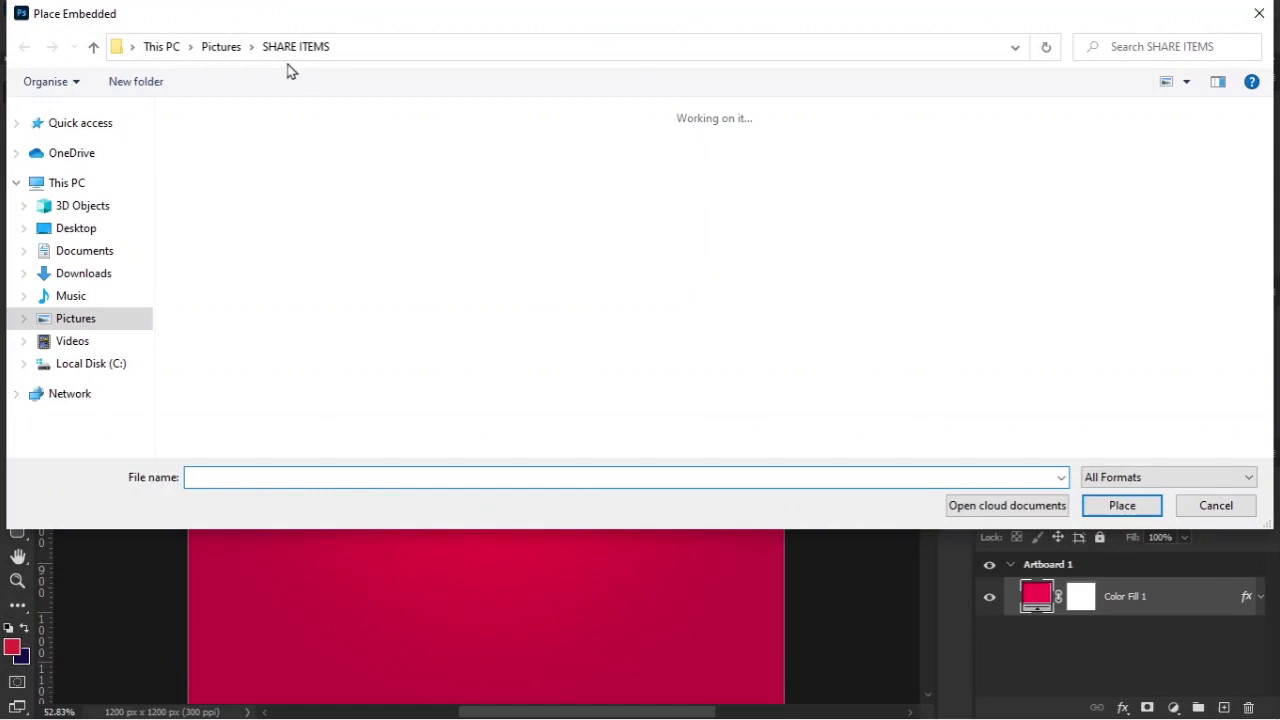
left_click(73, 328)
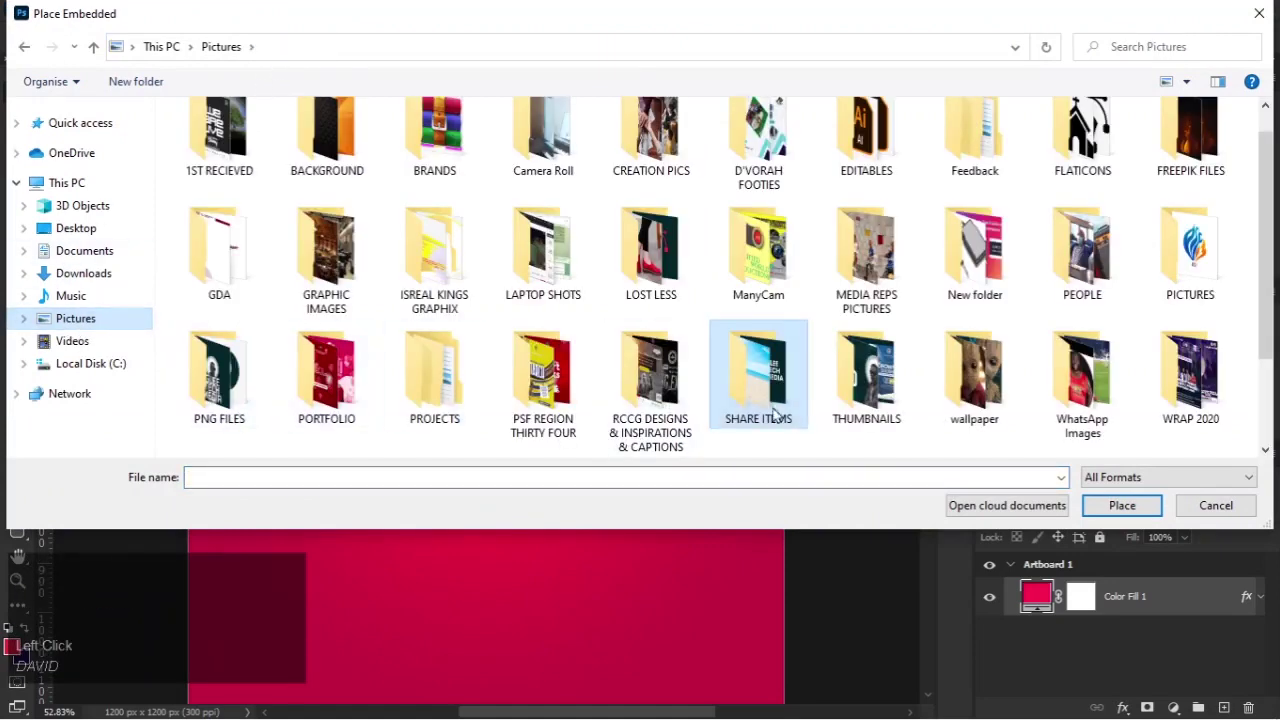
left_click(472, 401)
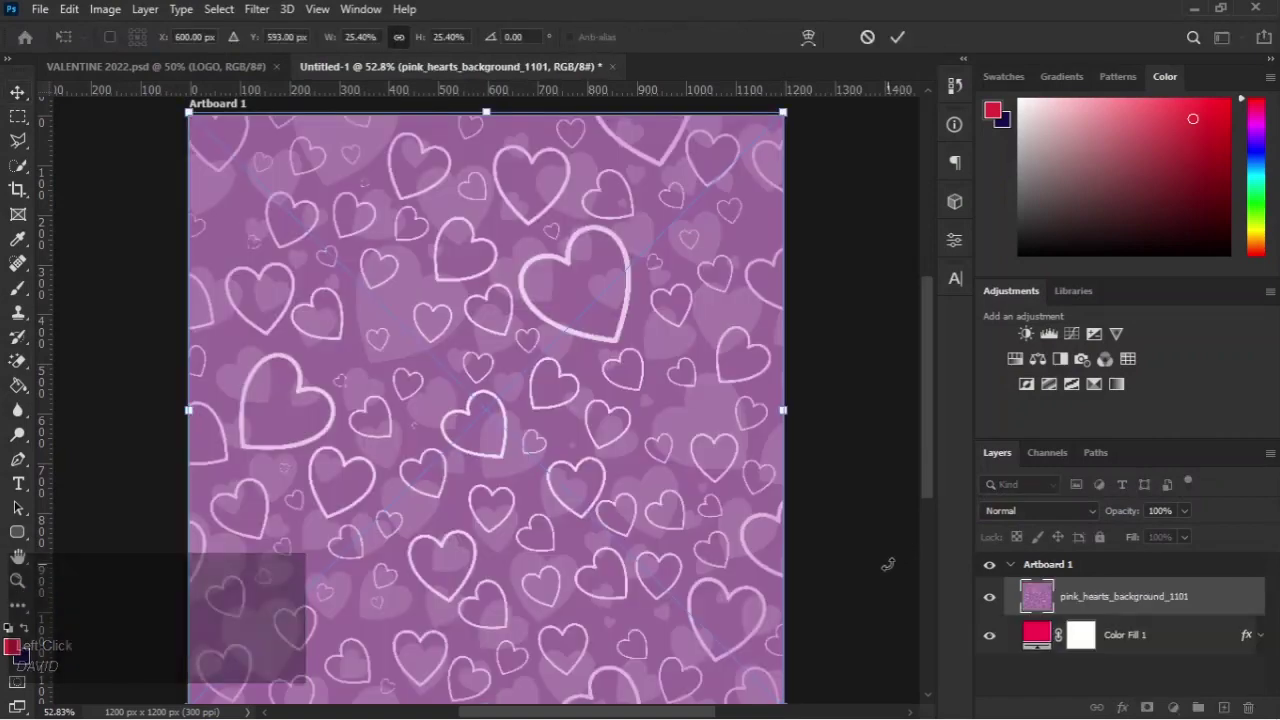
Step: Commit the hearts layer and blend it with Dissolve at 3% opacity
left_click(893, 46)
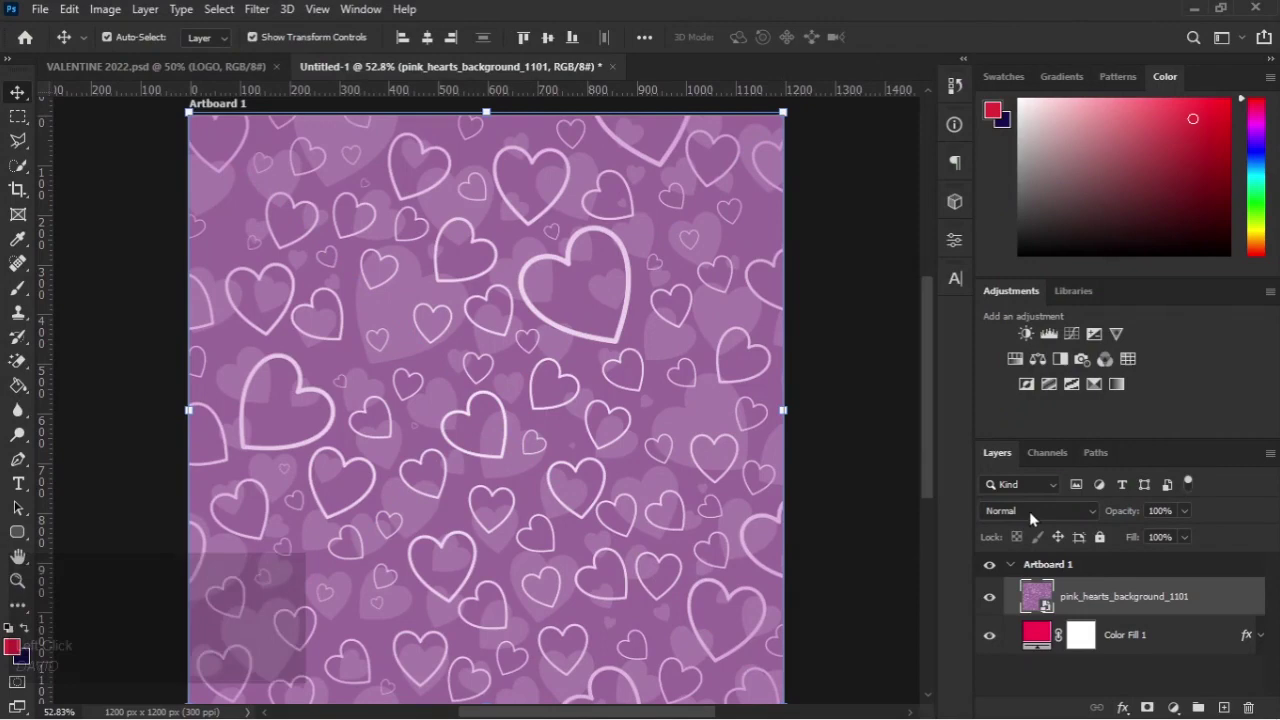
left_click(1034, 514)
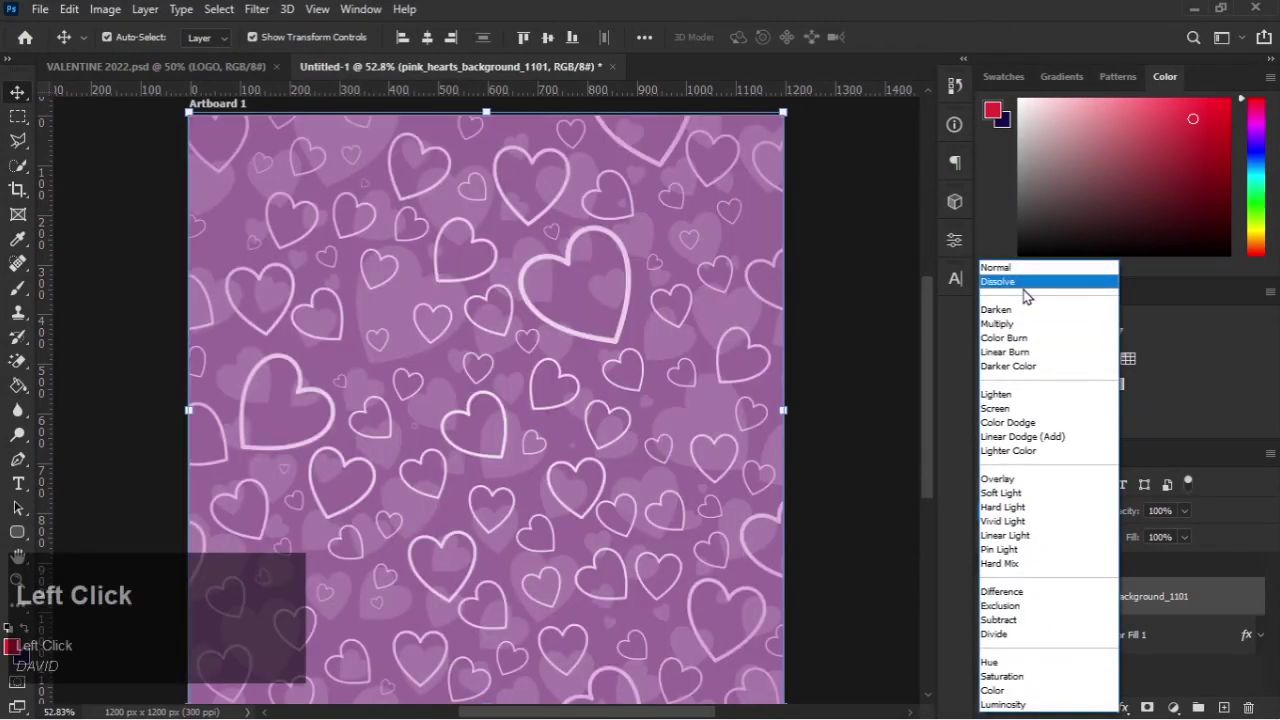
left_click(1025, 290)
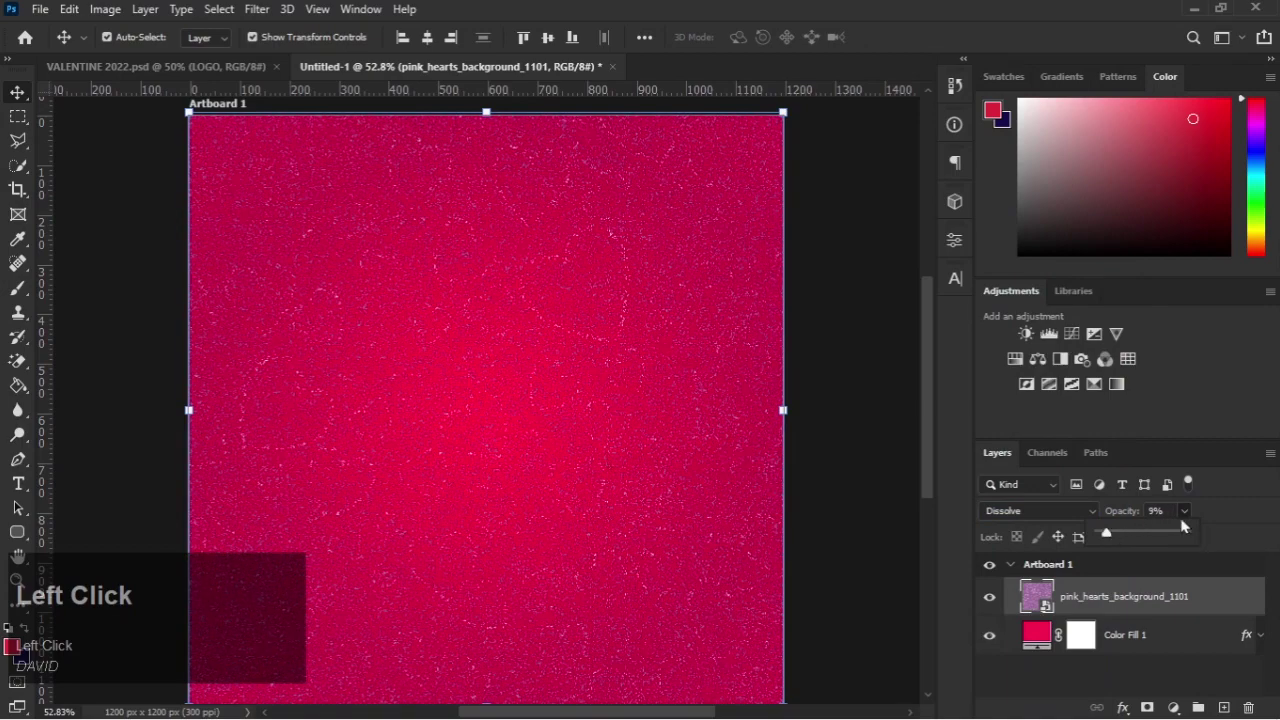
key("BackSpace")
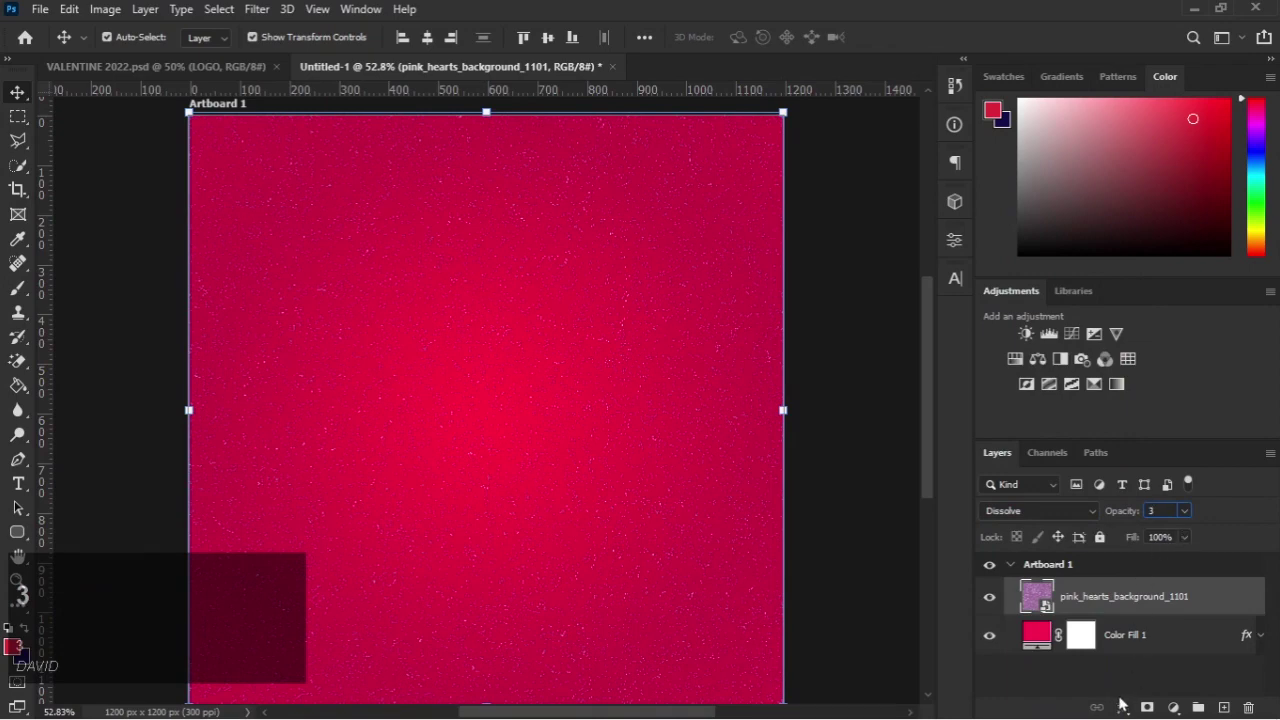
left_click(1111, 679)
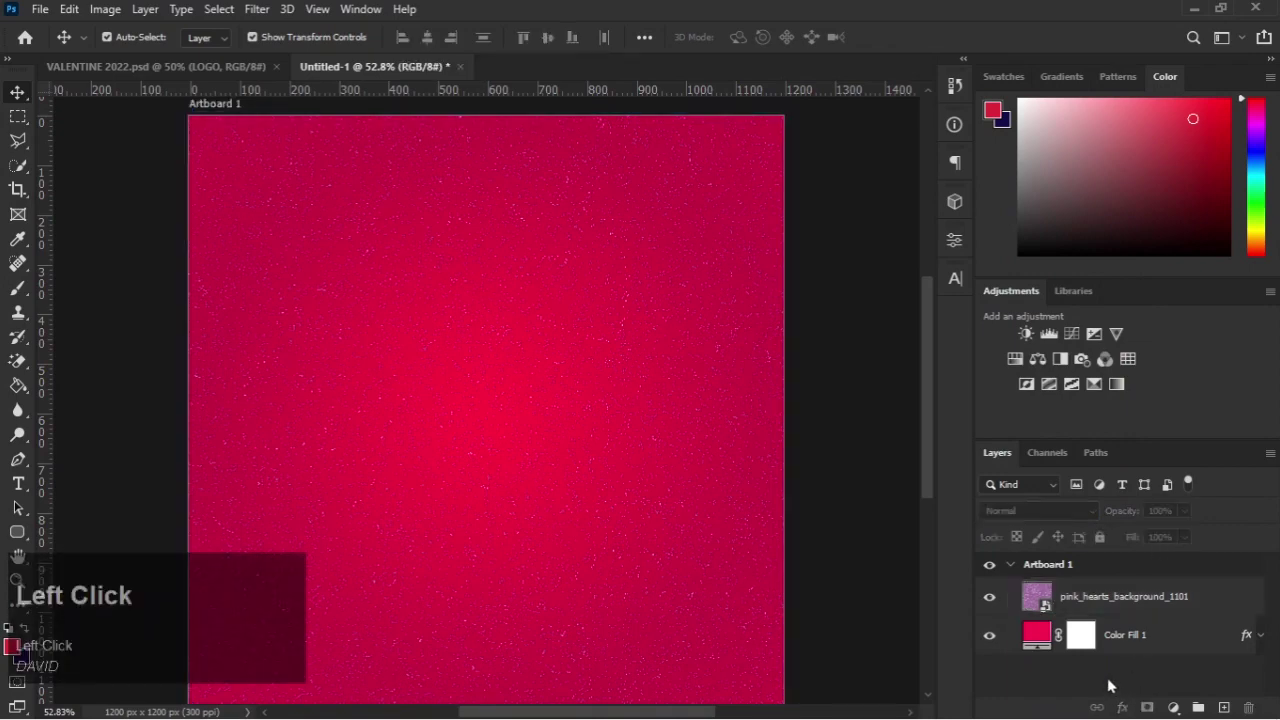
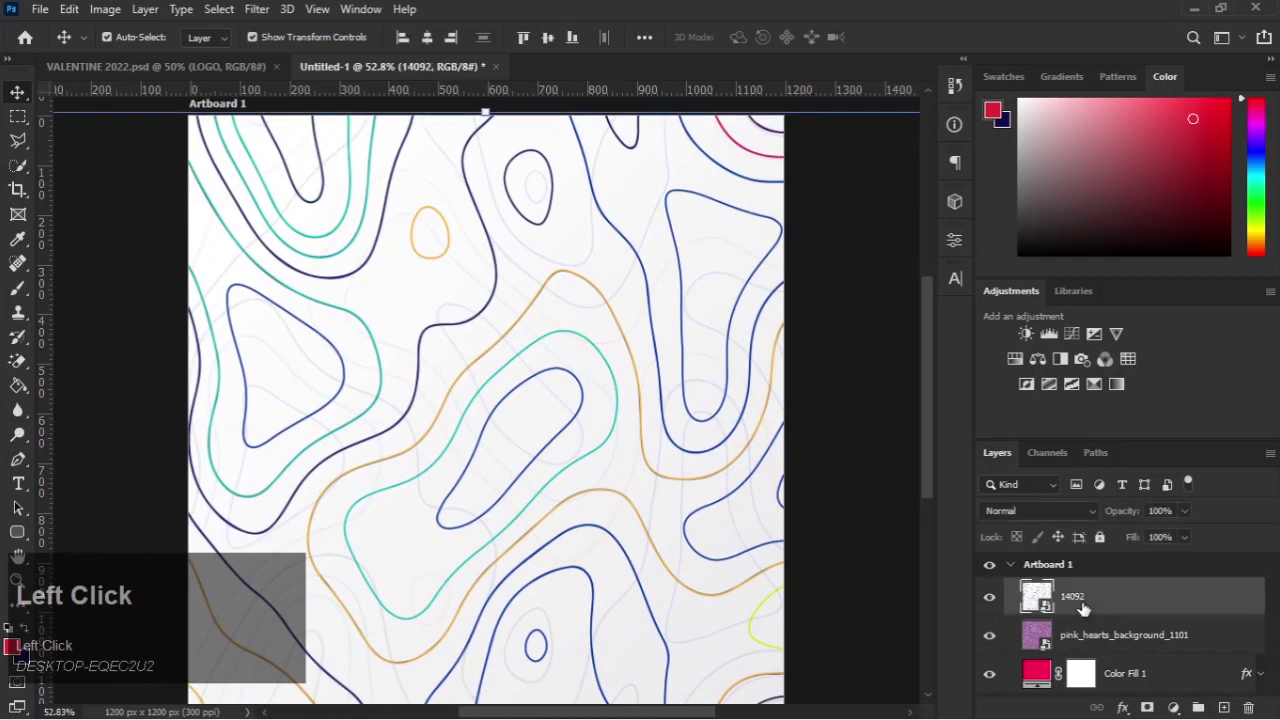
Step: Blend the contour-line layer with Overlay and lower its opacity to faint wavy lines
left_click(1039, 511)
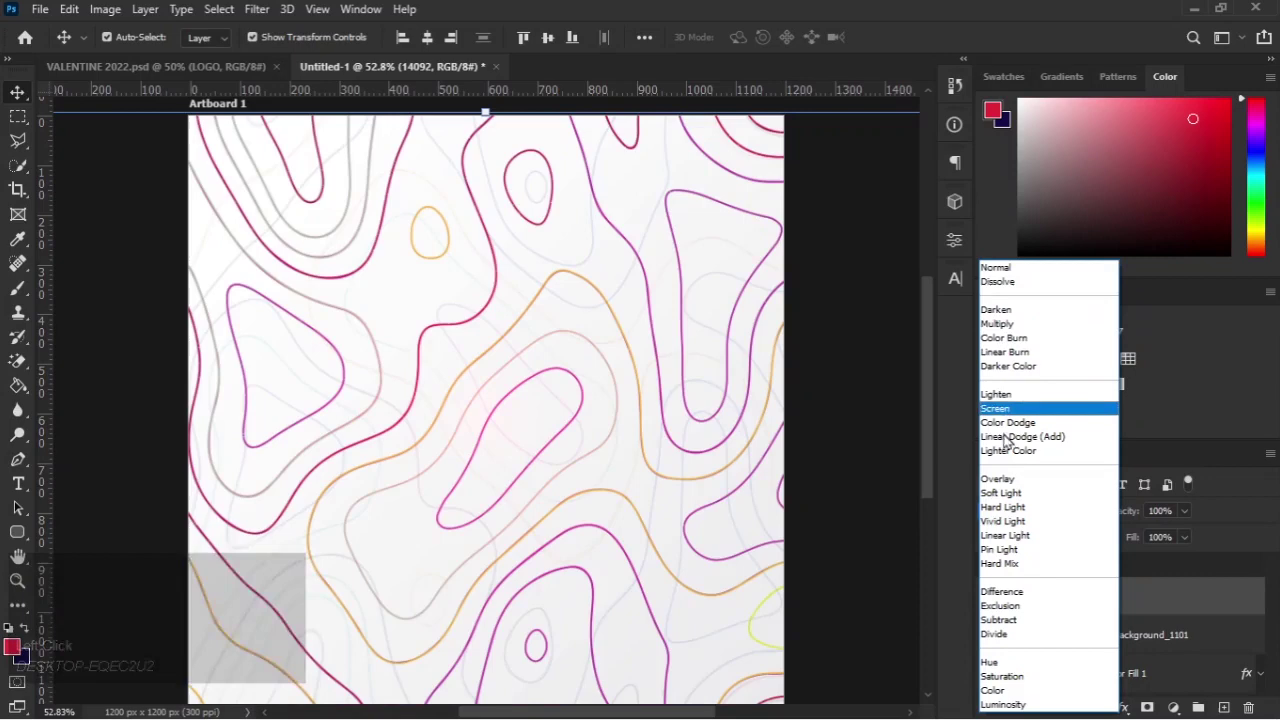
left_click(1006, 479)
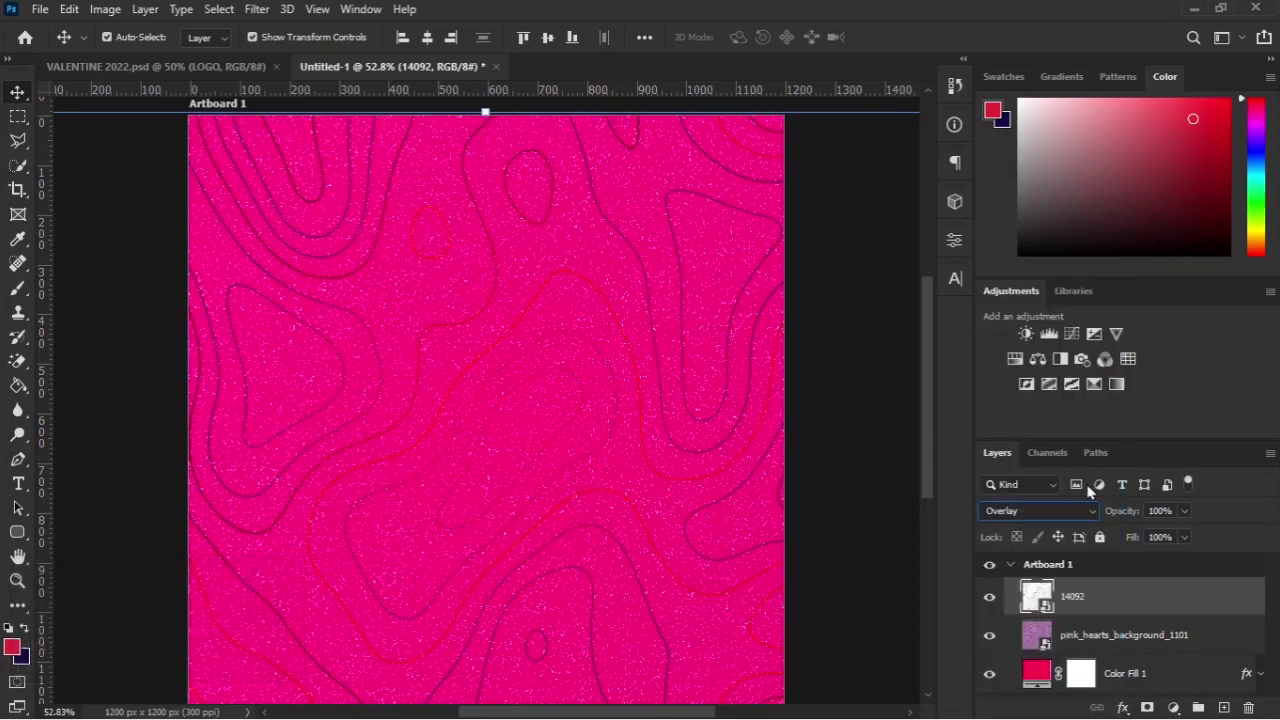
left_click(1187, 512)
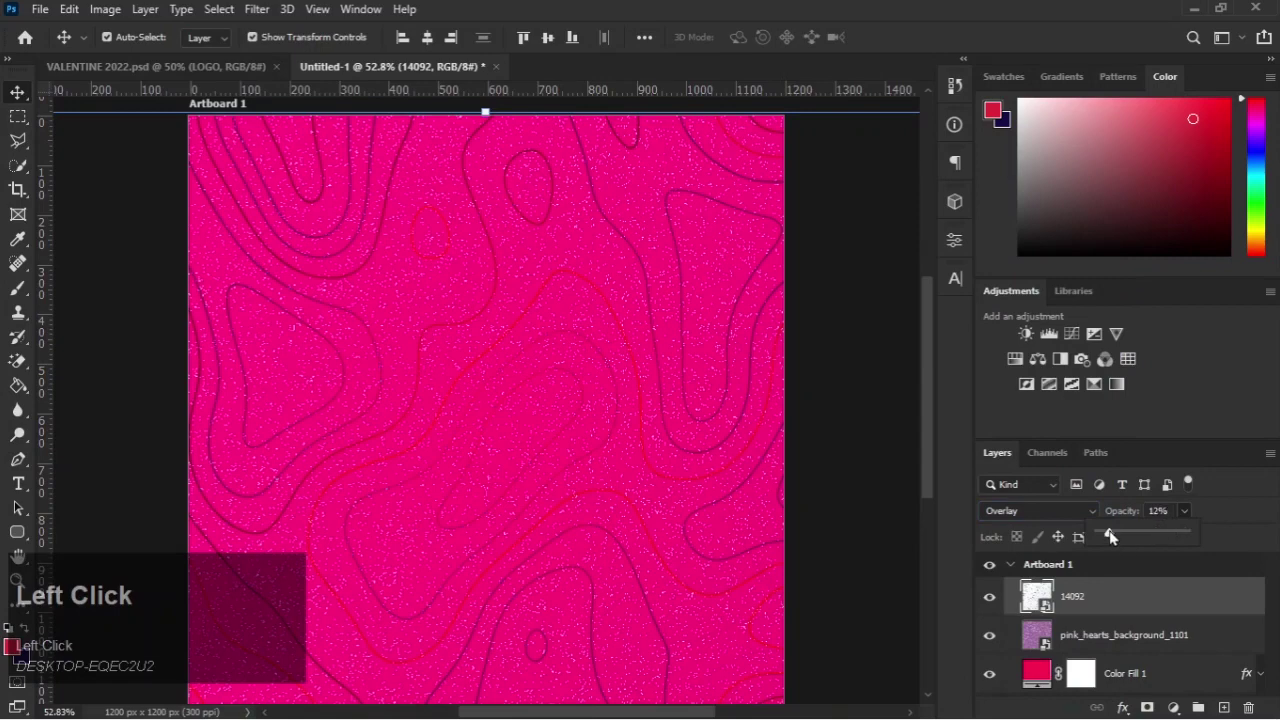
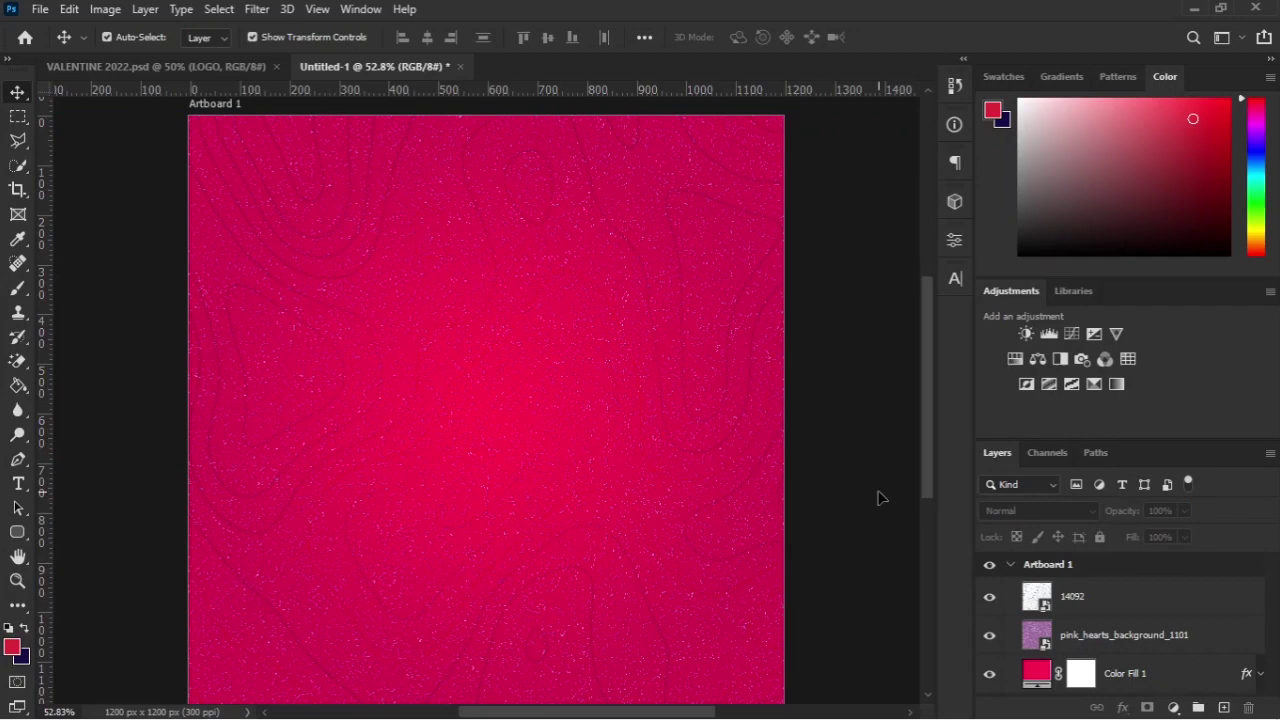
Step: Lock the hearts and contour texture layers, leaving the contour layer selected
left_click(1074, 599)
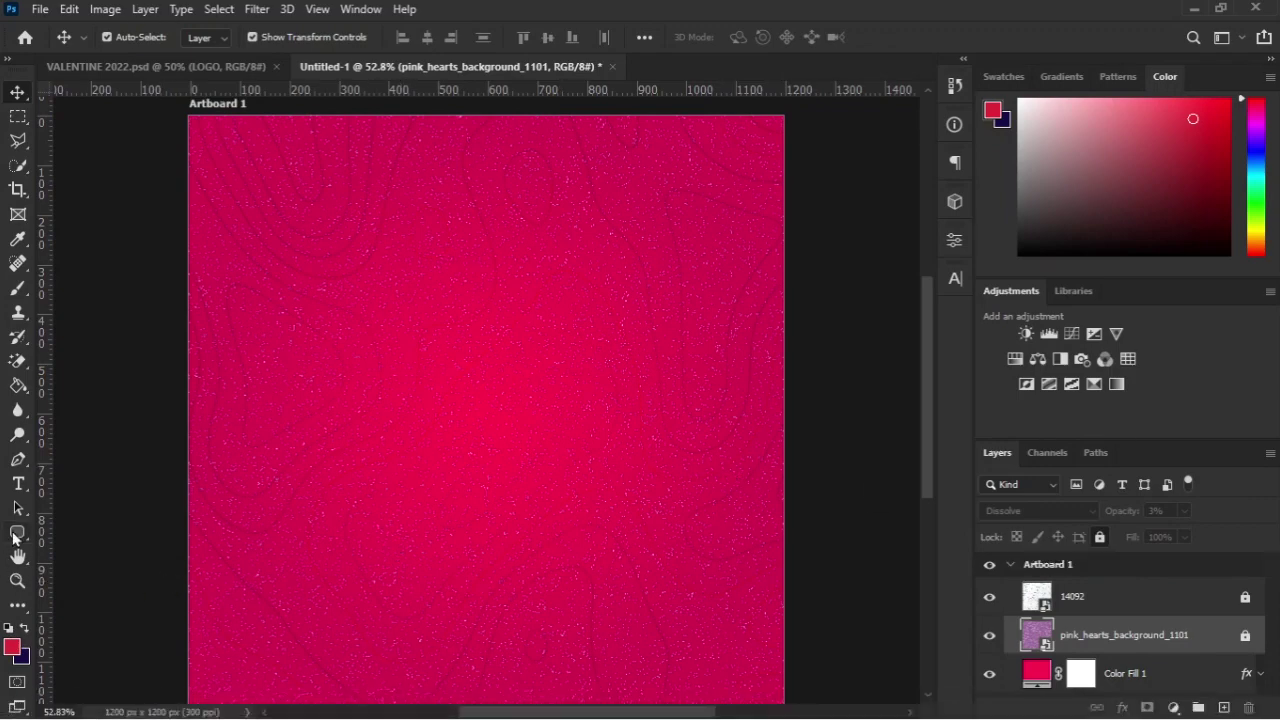
left_click(1082, 618)
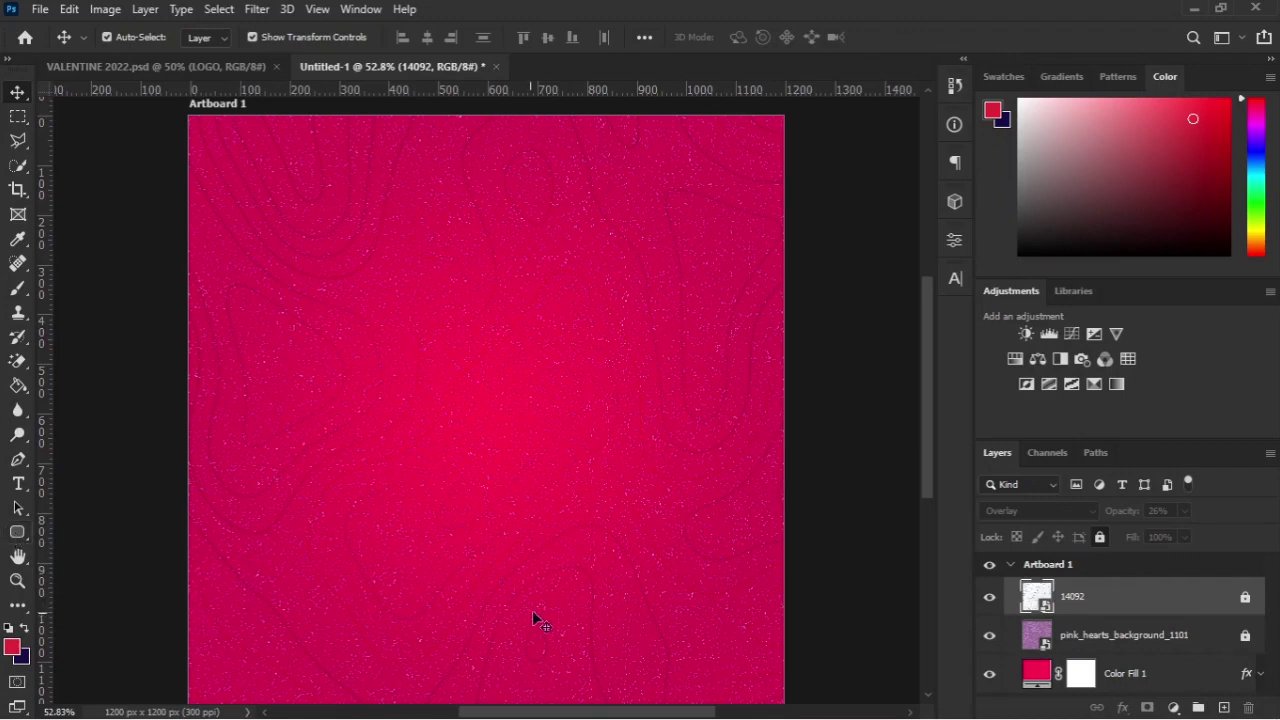
Step: Draw a large ellipse over the lower artboard with white #ffffff fill
key("u")
right_click(23, 532)
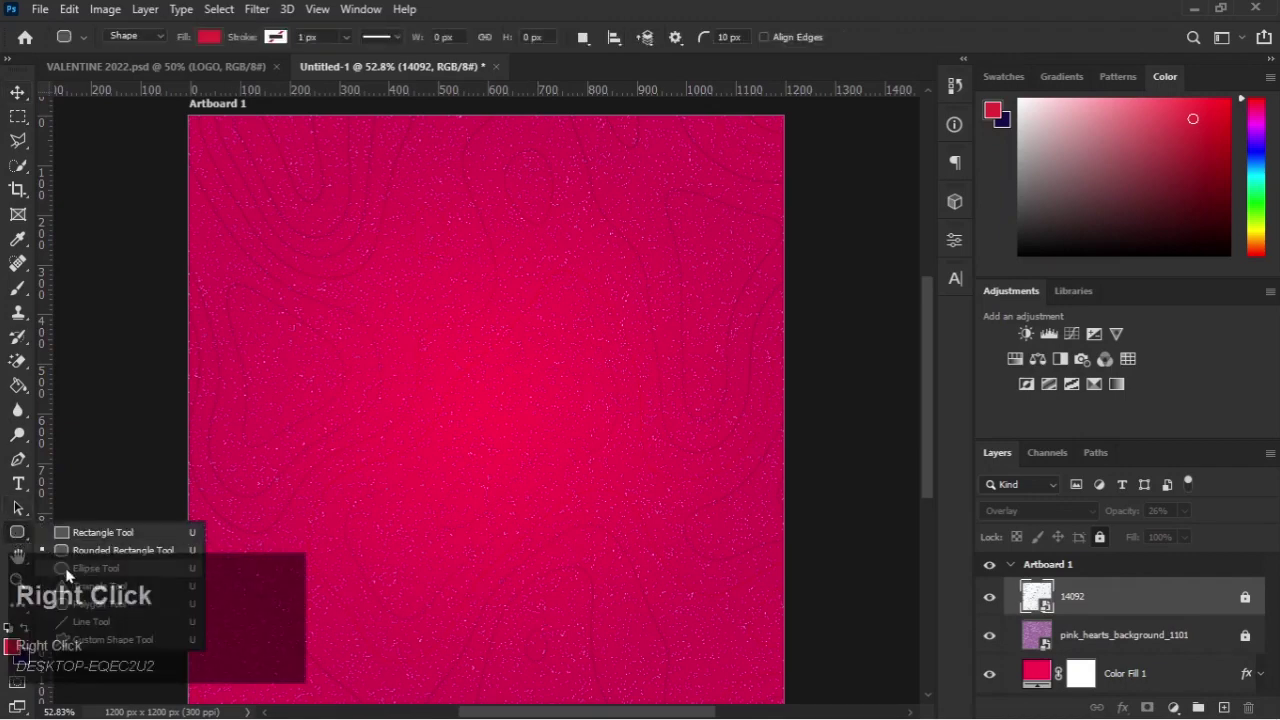
left_click(69, 569)
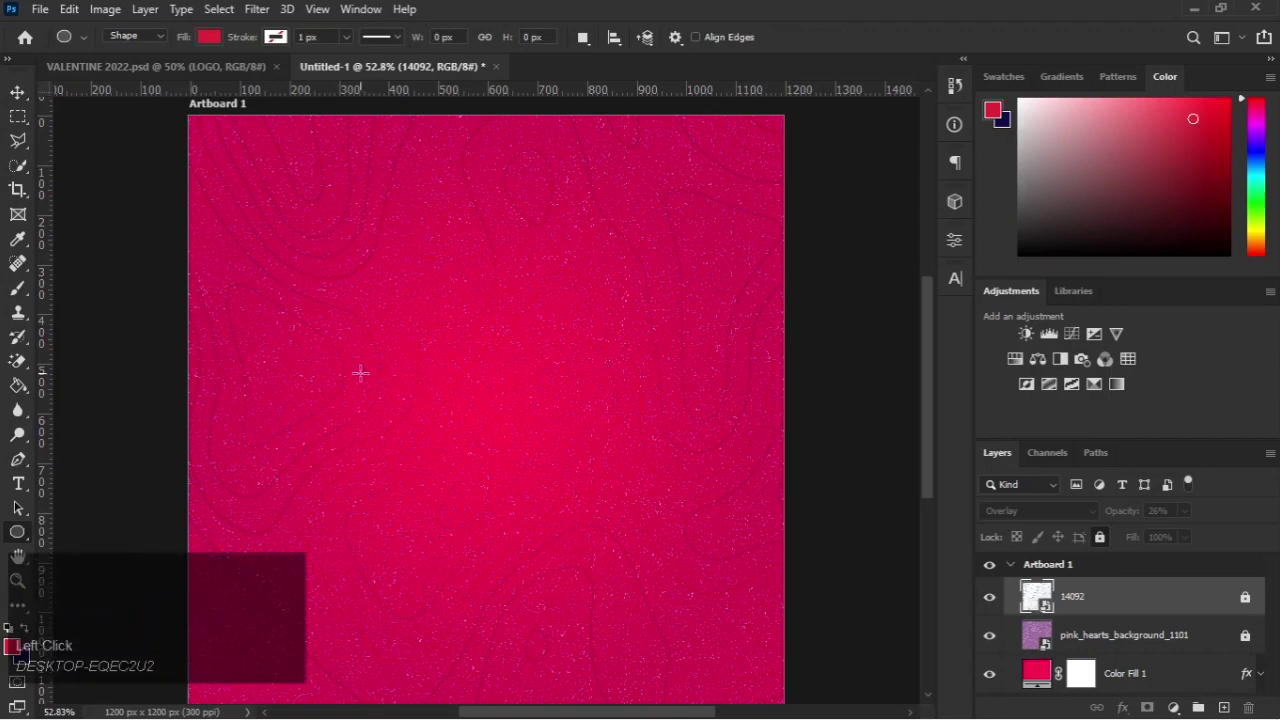
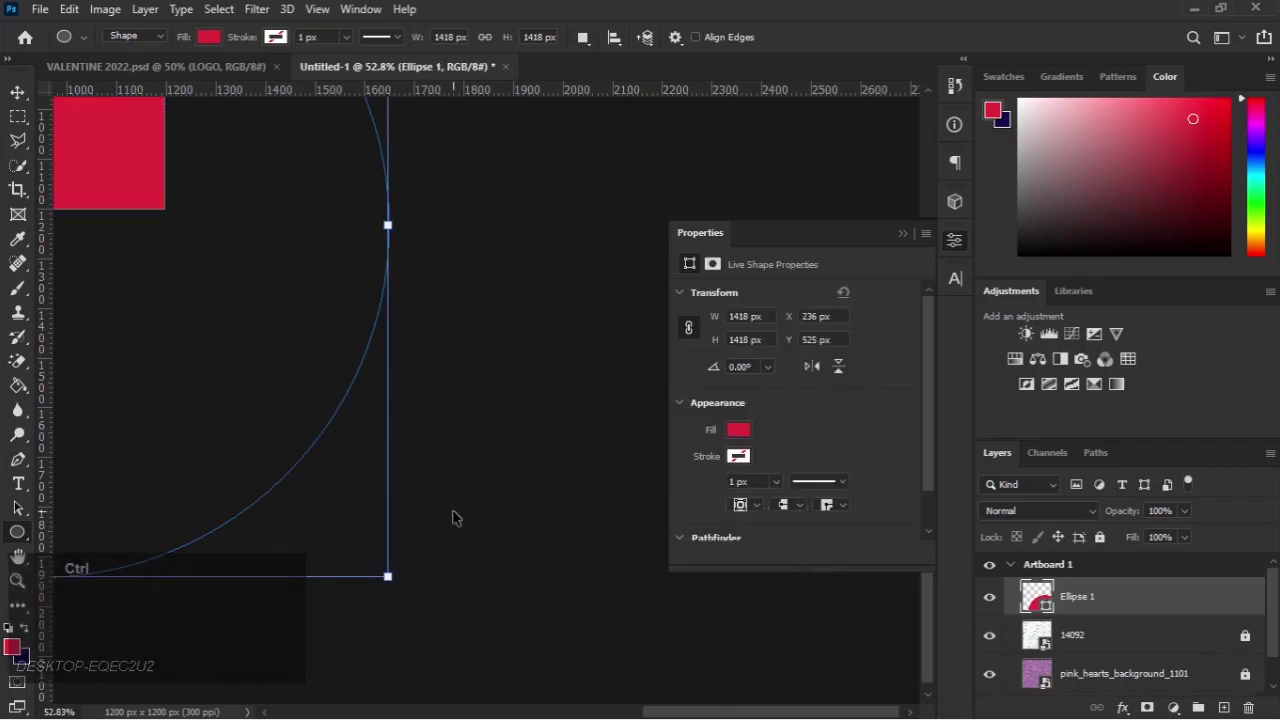
key("ctrl+-")
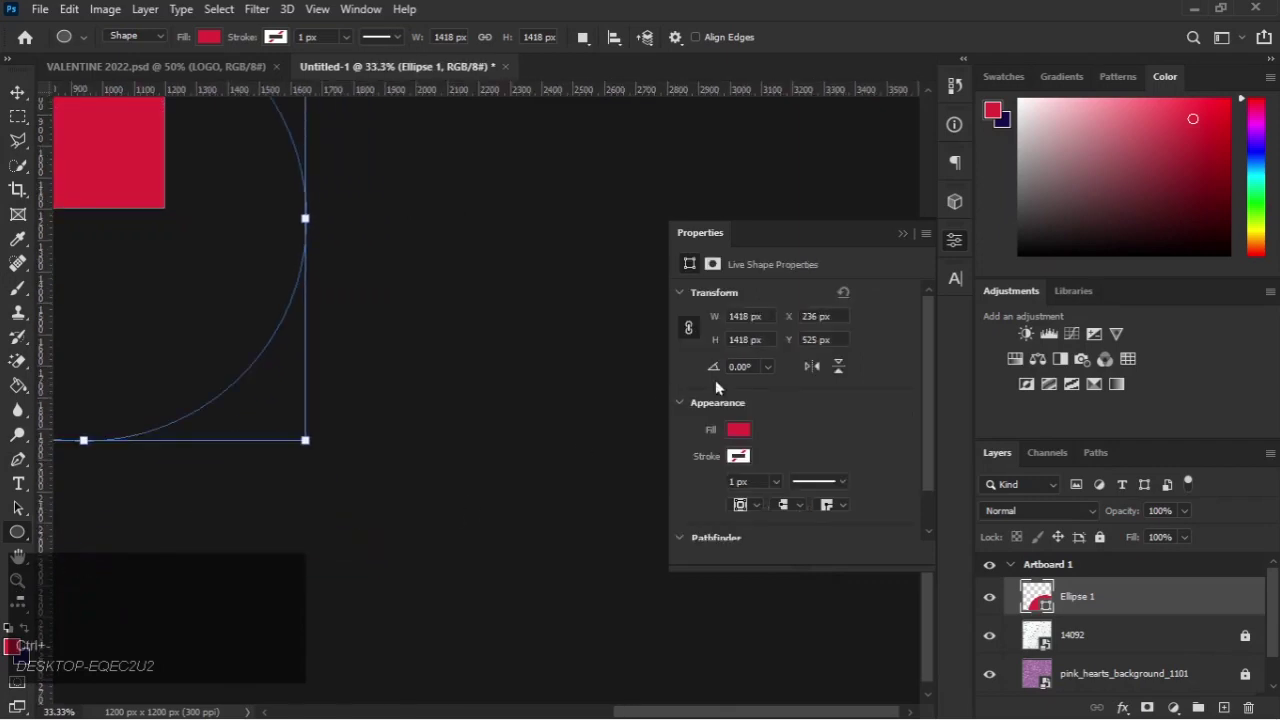
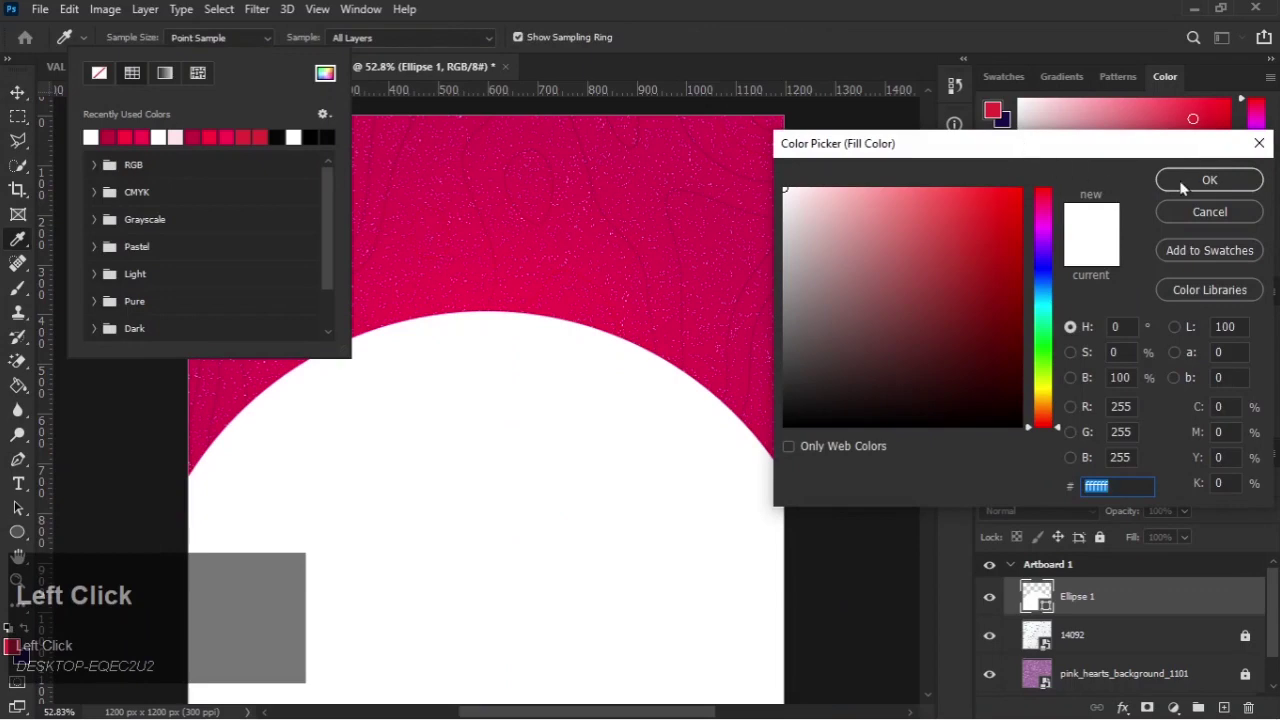
left_click(1184, 183)
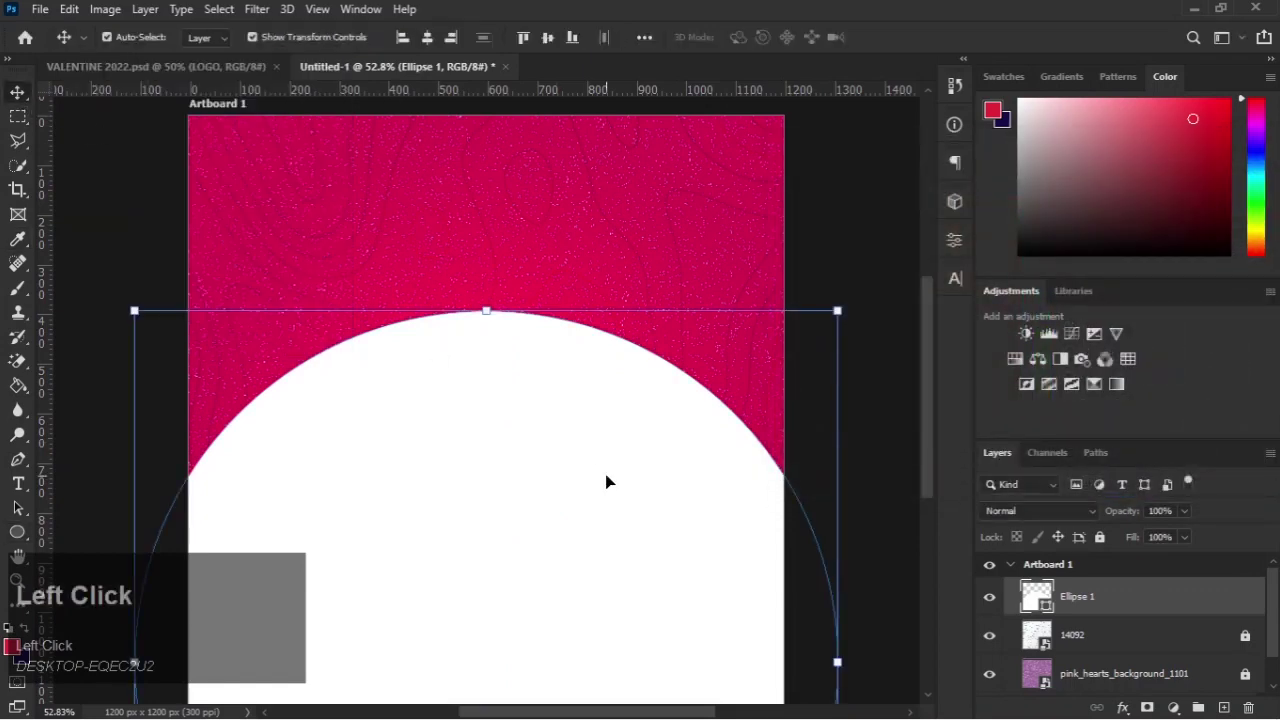
left_click(613, 473)
Step: Start a Warp transform on the circle, checking the finished flyer for reference
key("ctrl+t")
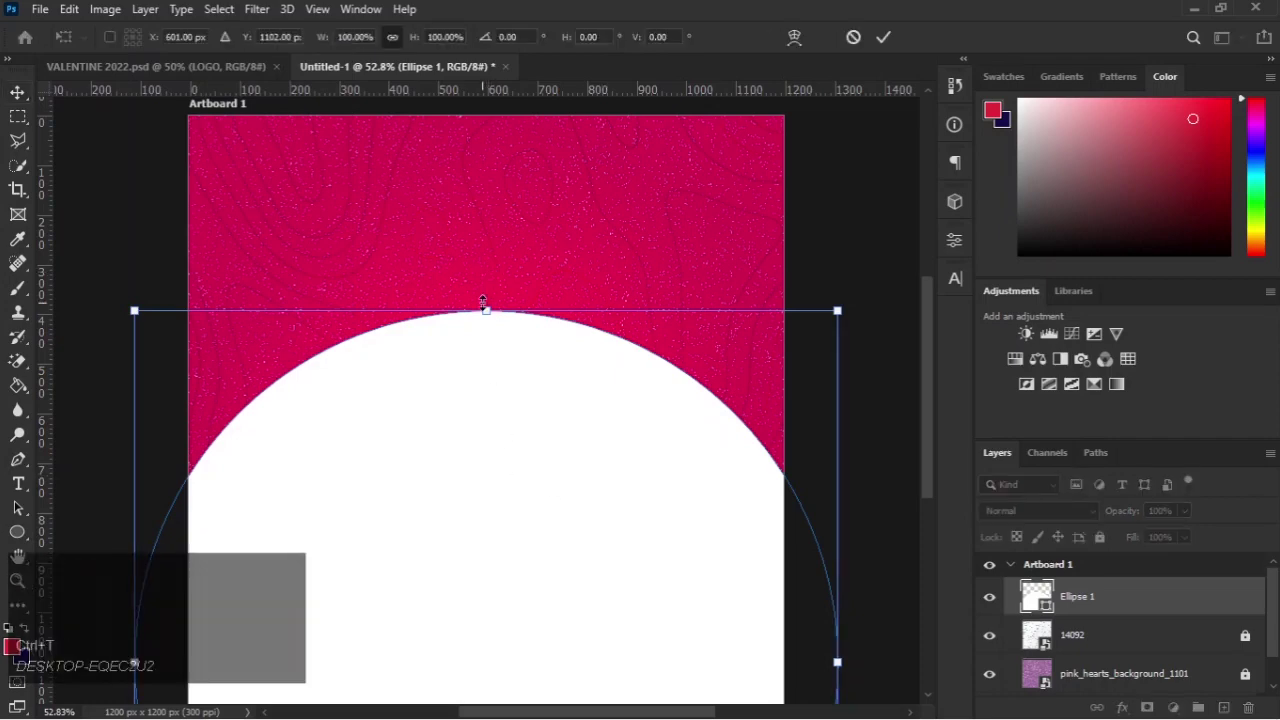
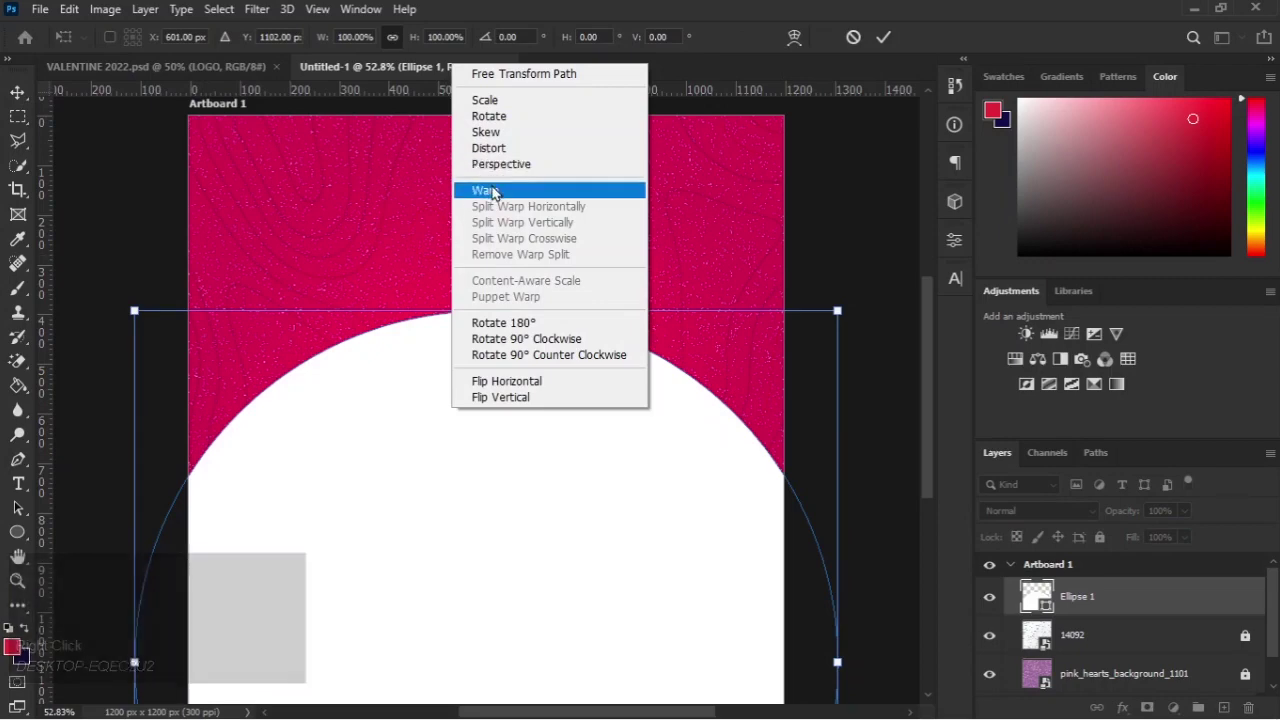
double_click(496, 188)
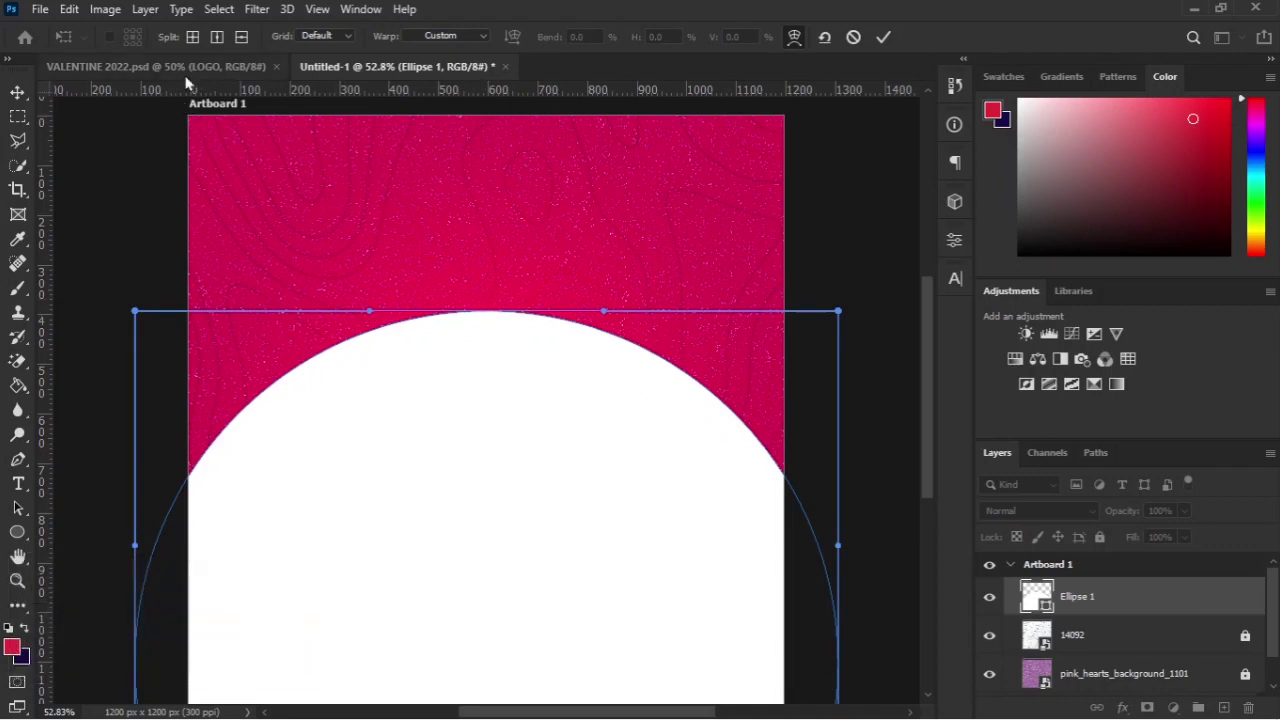
double_click(189, 78)
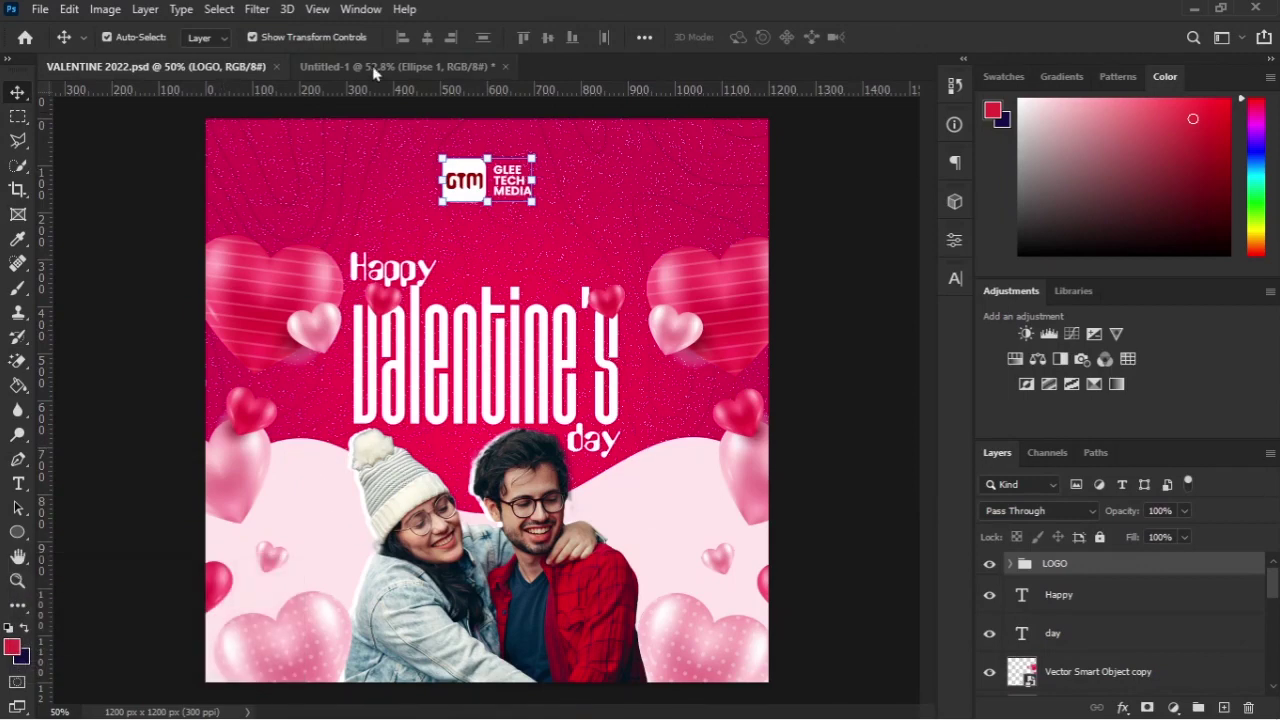
left_click(377, 72)
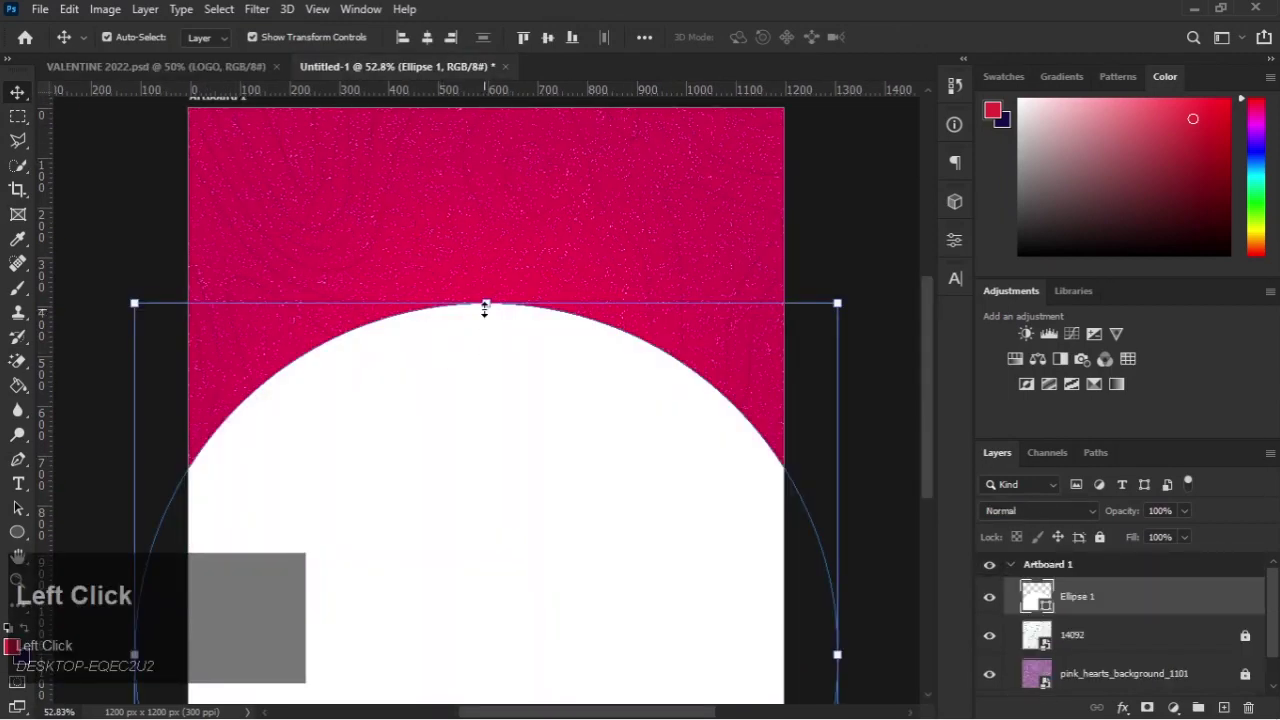
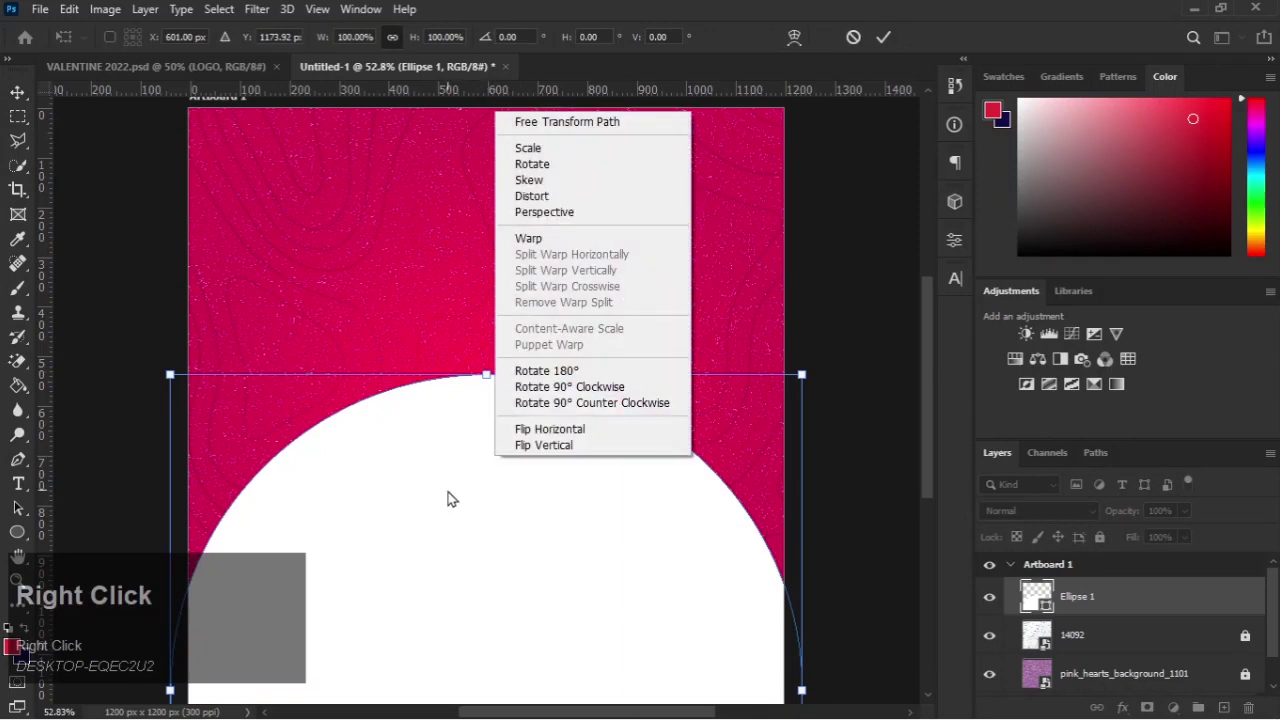
Step: Bend the circle's top edge into a wave along the bottom and apply the warp
left_click_drag(501, 276, 18, 88)
left_click_drag(18, 88, 920, 513)
scroll("down", 3)
left_click(1154, 645)
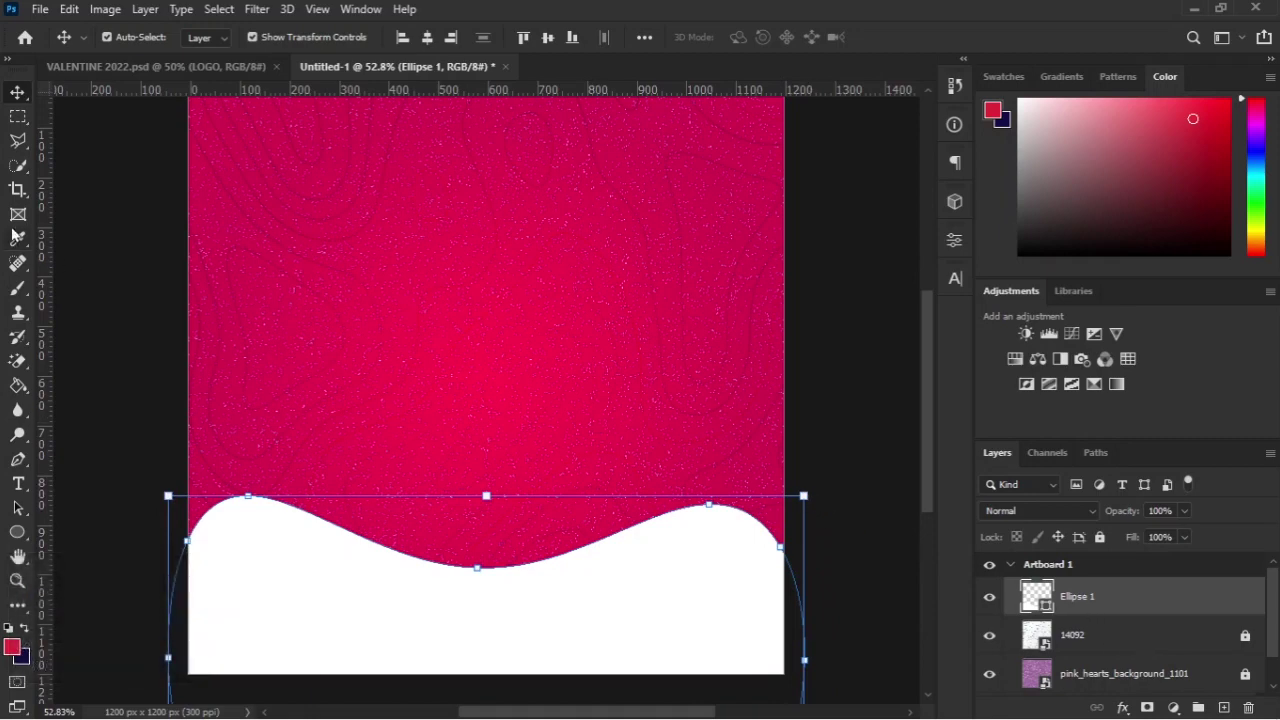
Step: Move the white wave shape higher and slightly enlarge it with Free Transform
left_click_drag(17, 122, 551, 554)
key("ctrl+t")
right_click(547, 554)
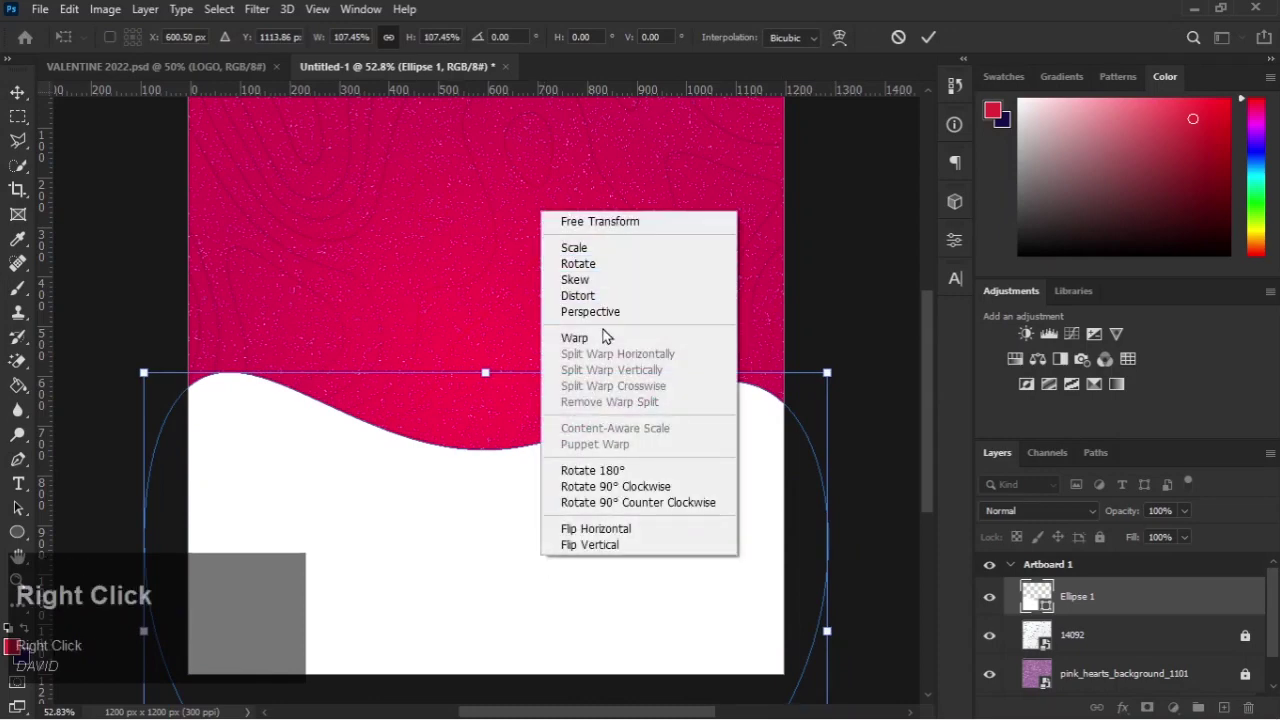
left_click_drag(596, 343, 348, 454)
Step: Warp the shape, pushing the middle of its top edge down into a double wave, and commit
right_click(348, 454)
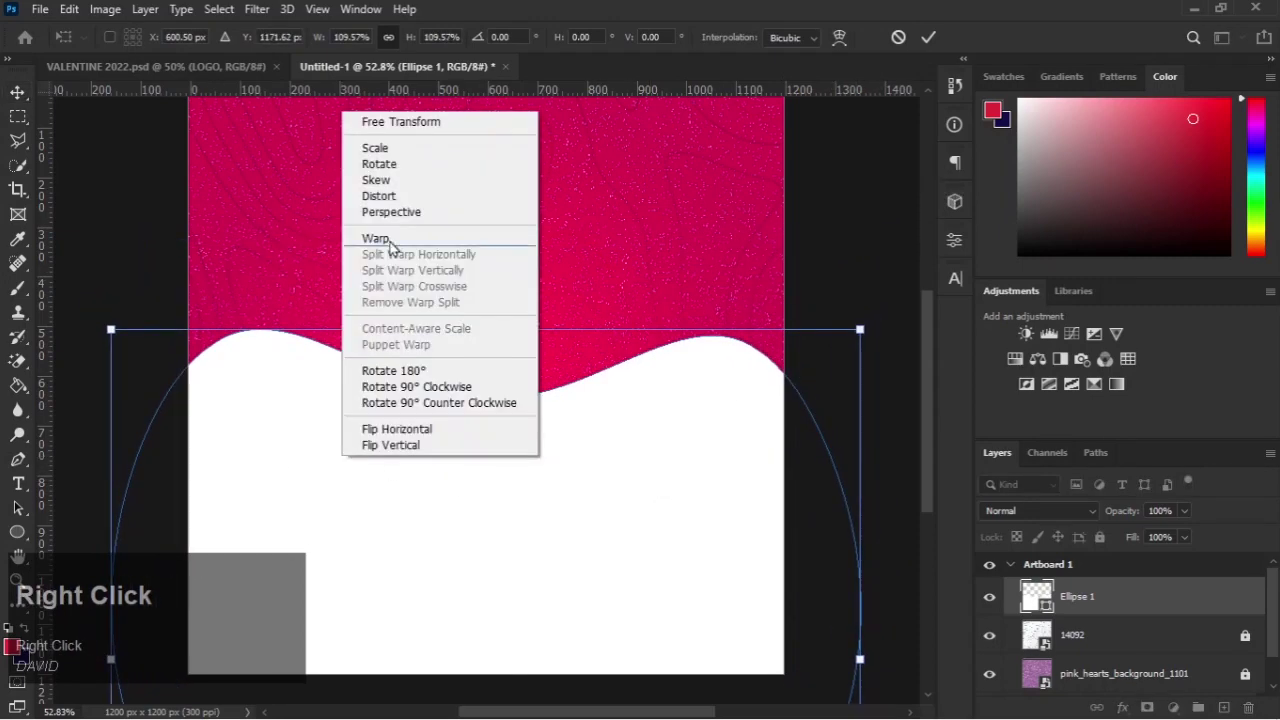
left_click_drag(399, 245, 908, 34)
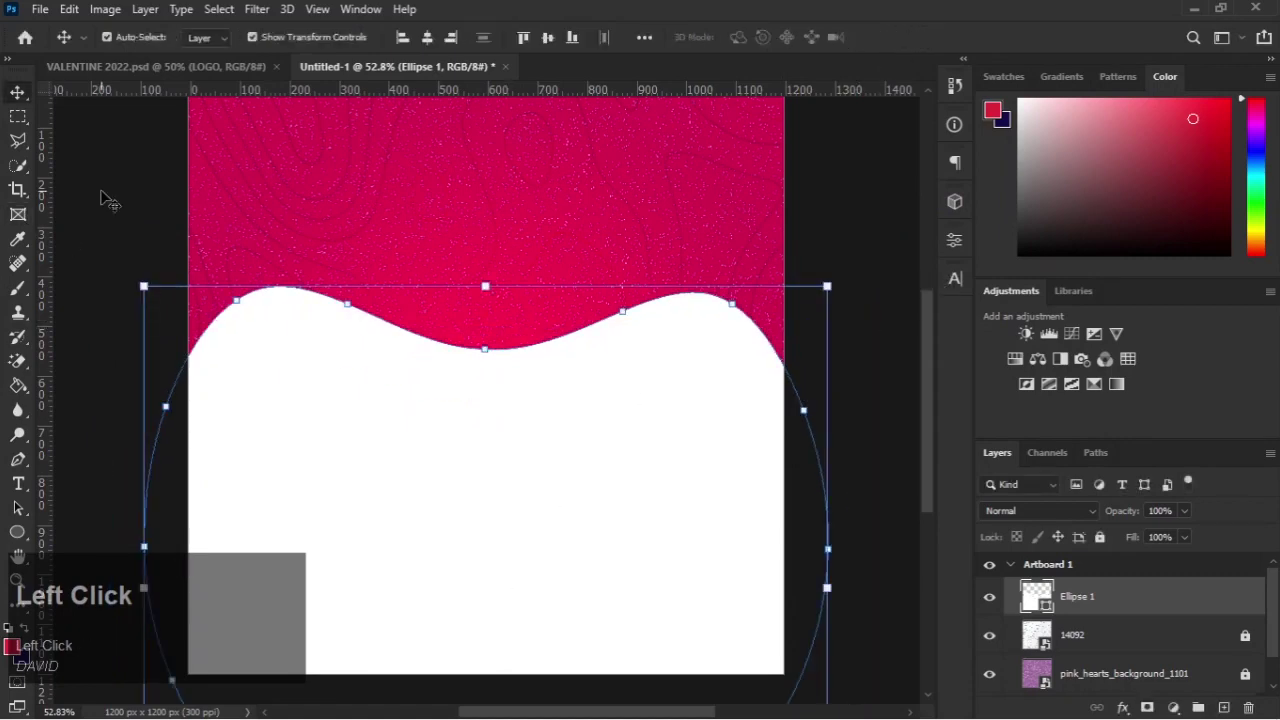
right_click(458, 472)
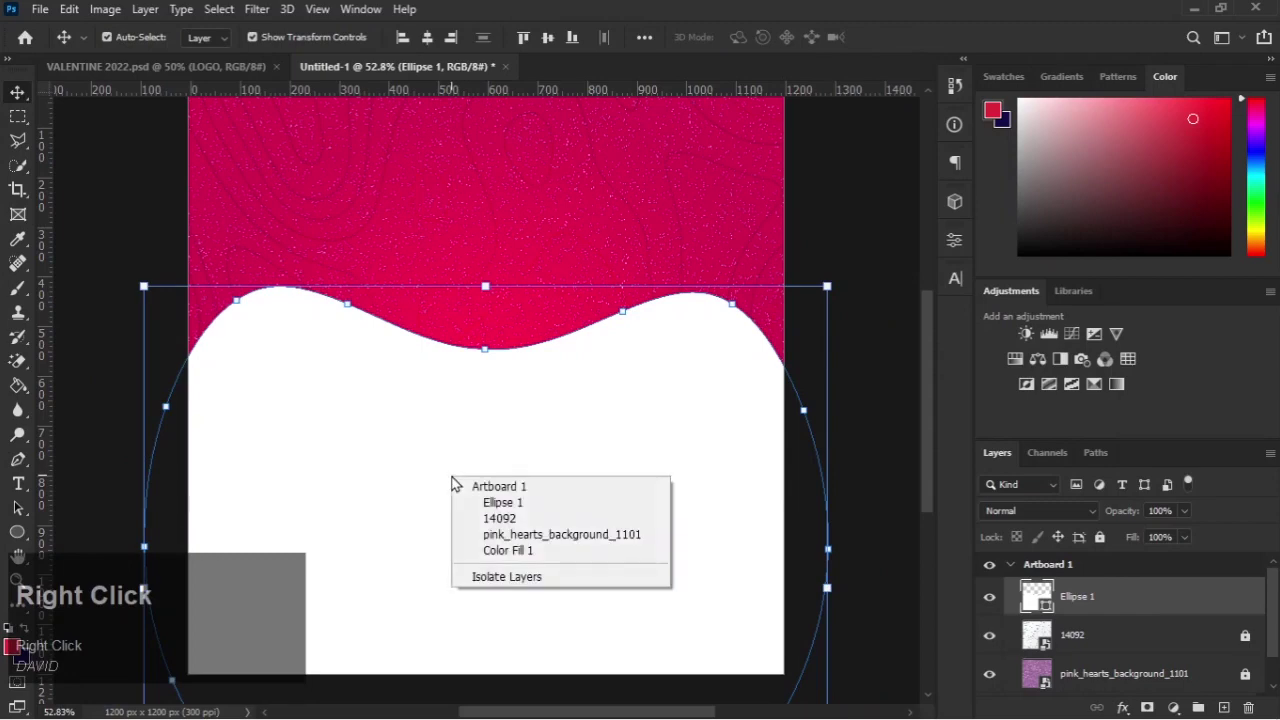
key("ctrl+z")
left_click(492, 411)
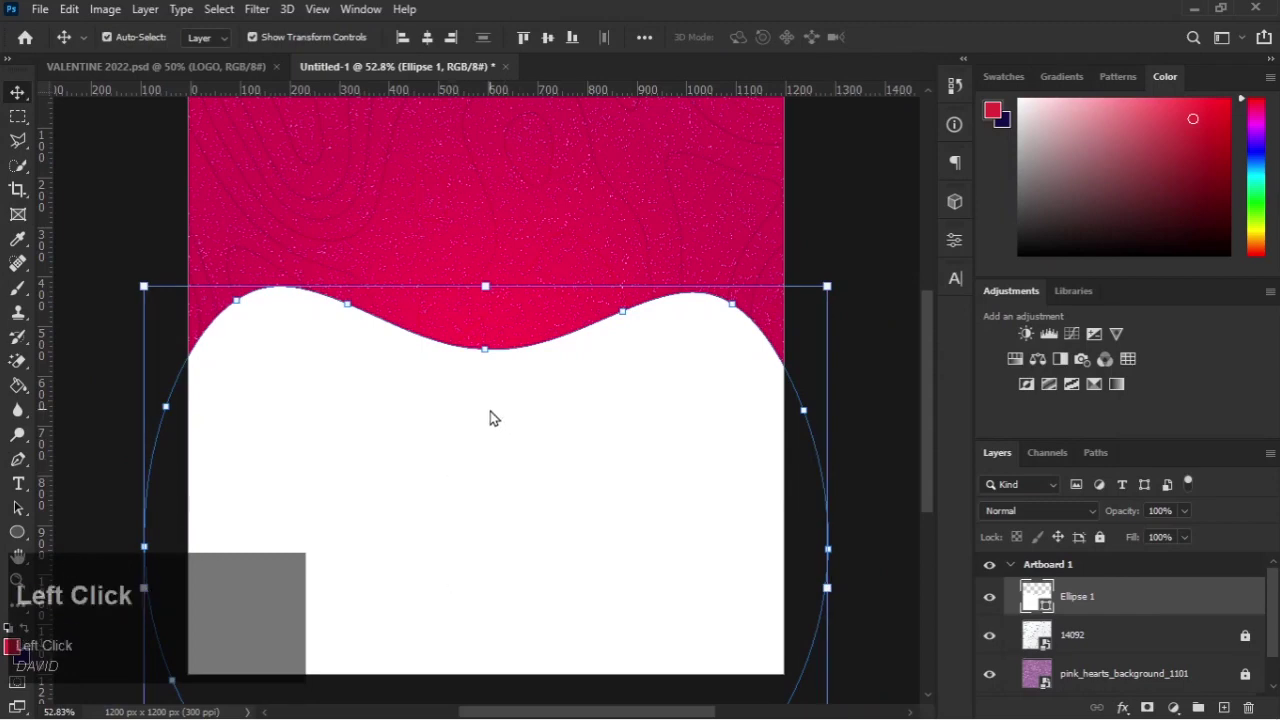
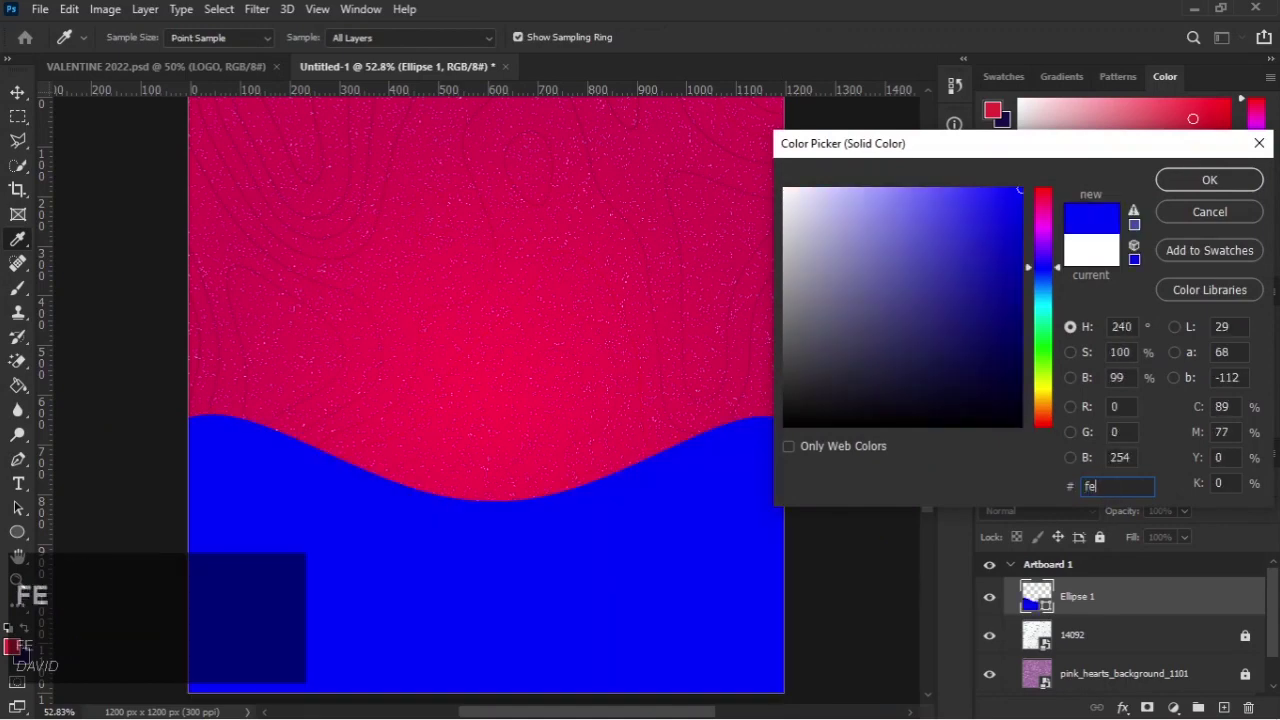
Step: Retype the wave fill's hex value as pale pink fee5eb in the Color Picker
key("BackSpace")
type("5eh")
key("h")
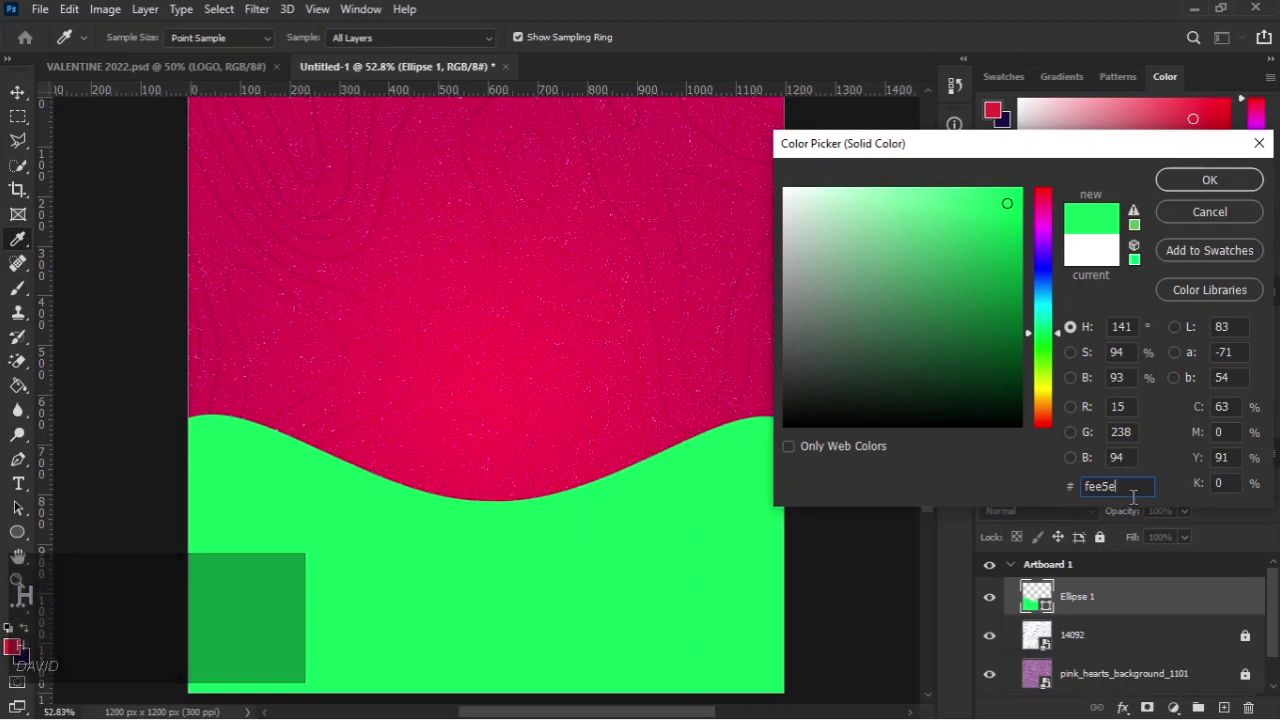
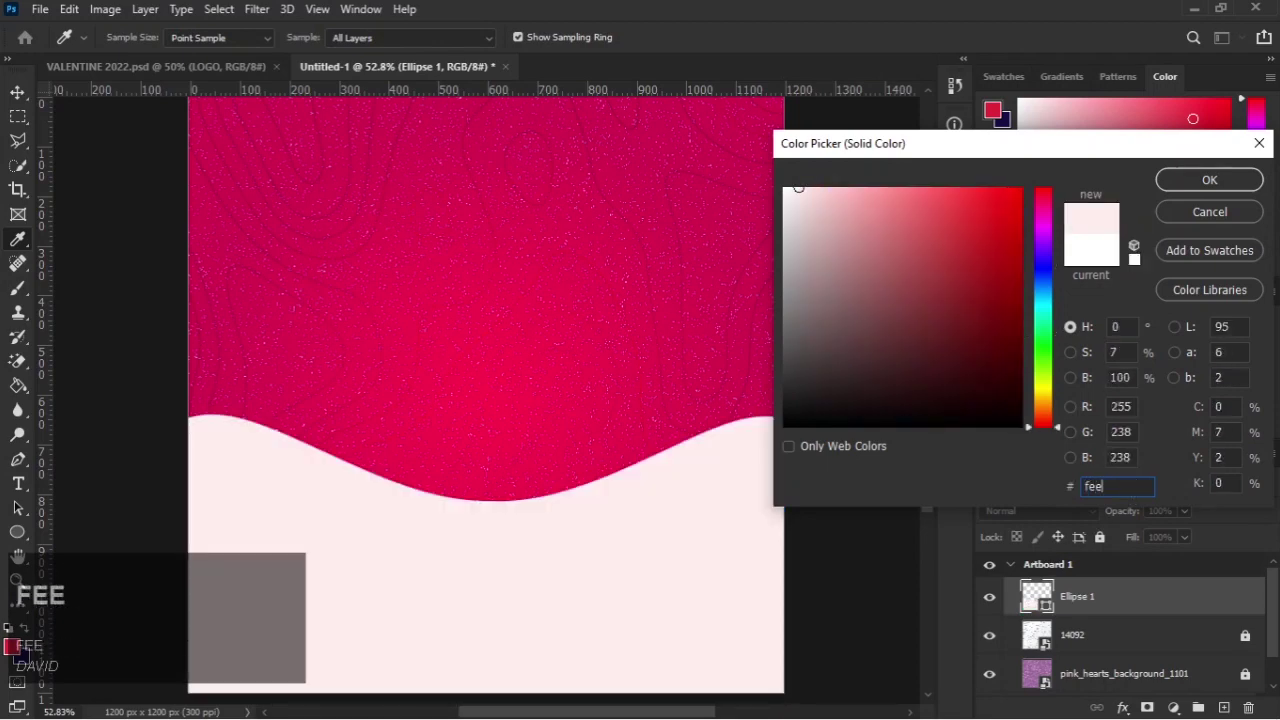
key("5")
type("ed")
key("BackSpace")
type("hhh")
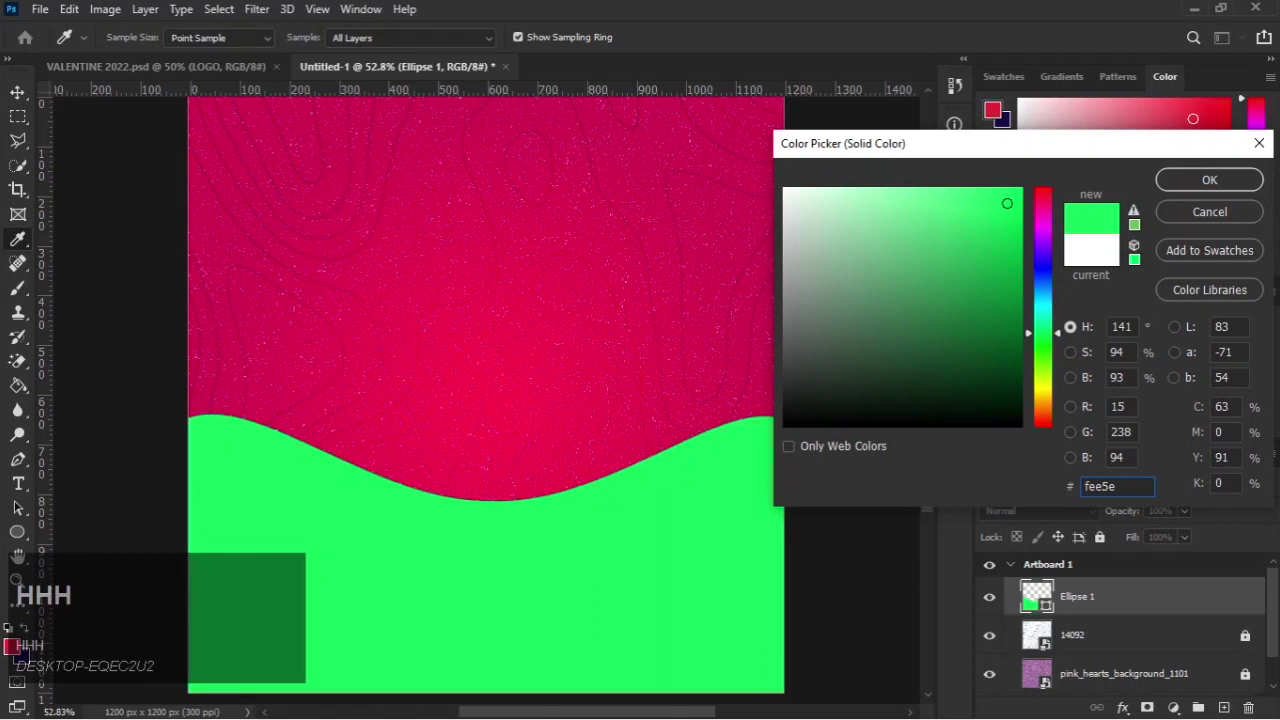
key("b")
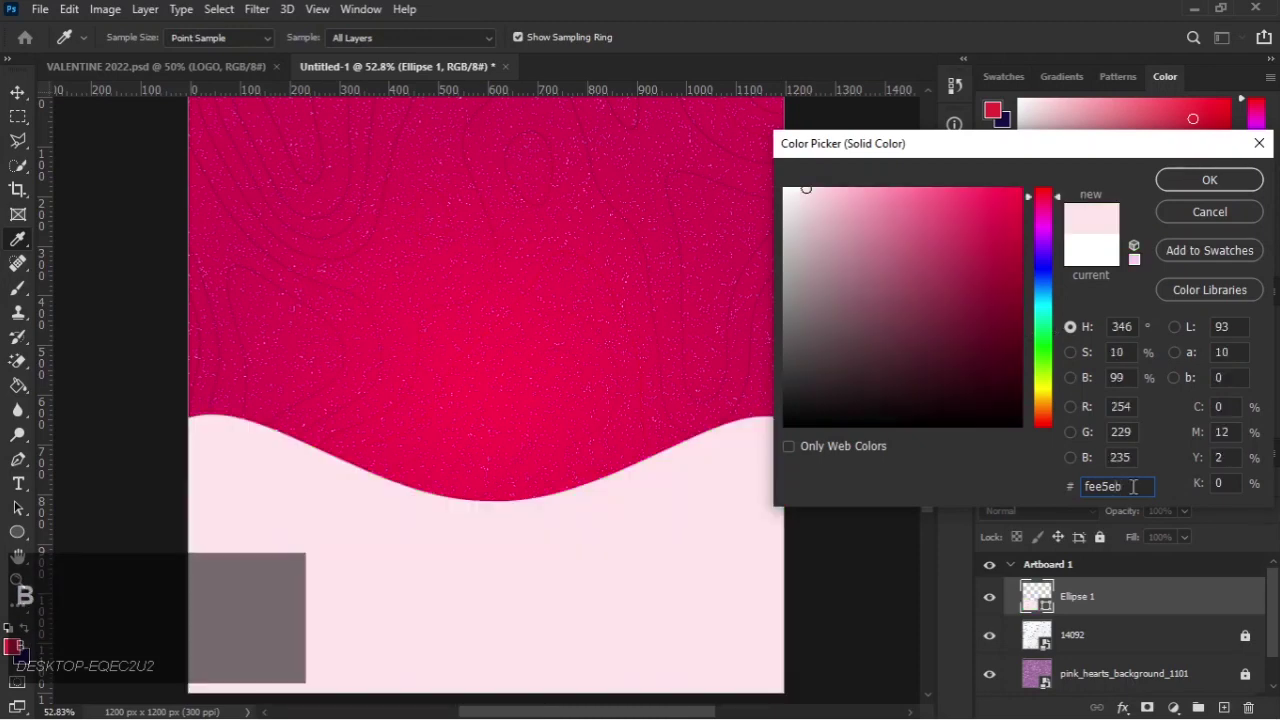
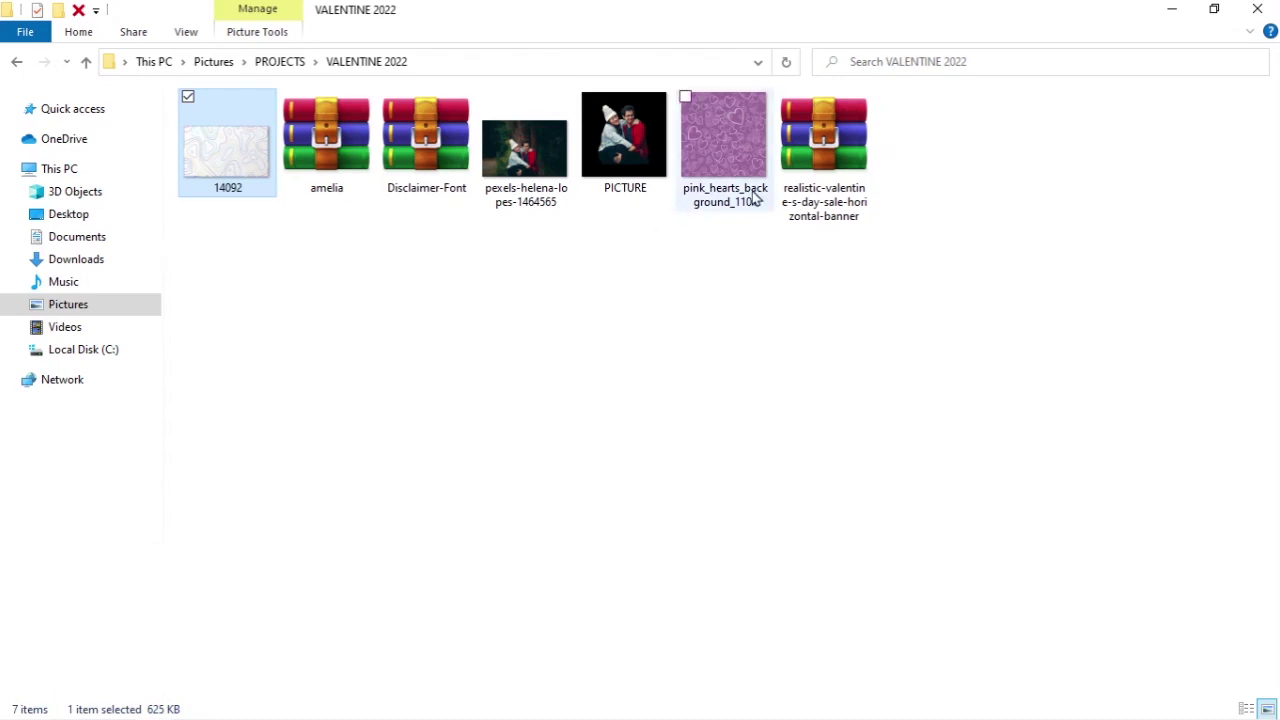
Step: Extract the valentine sale banner zip into its own folder and pick its artwork file
left_click(793, 191)
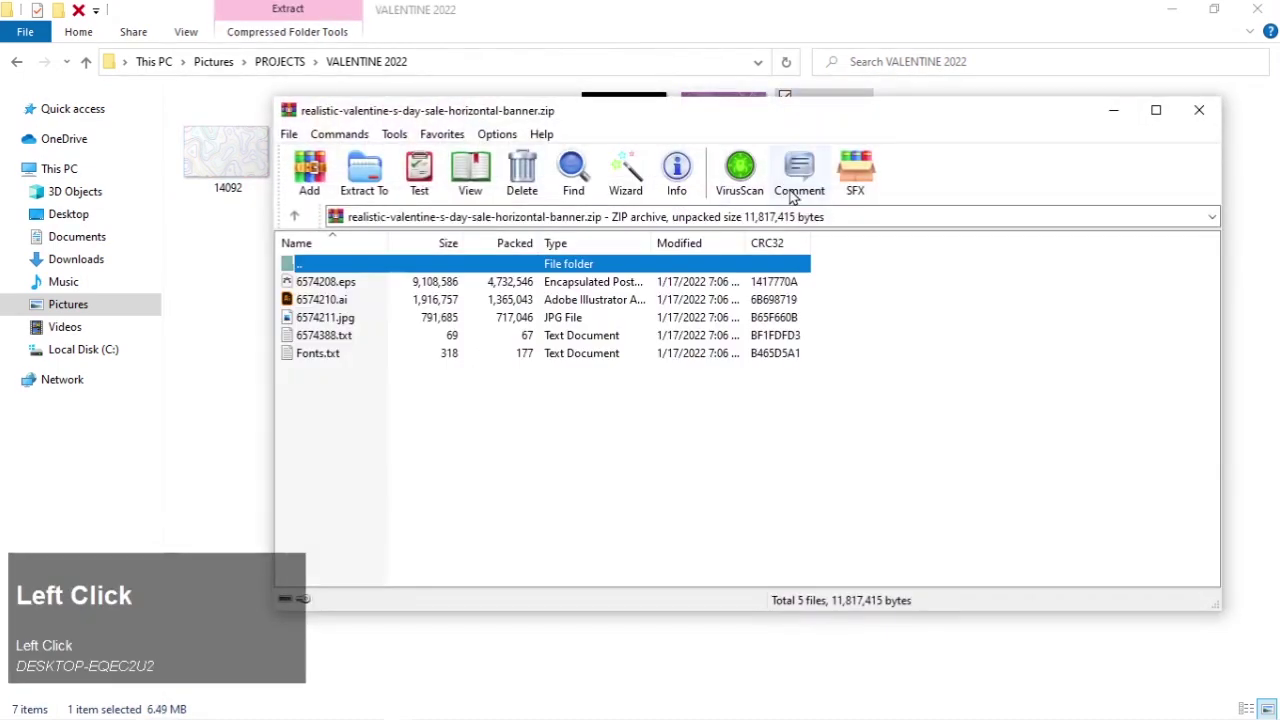
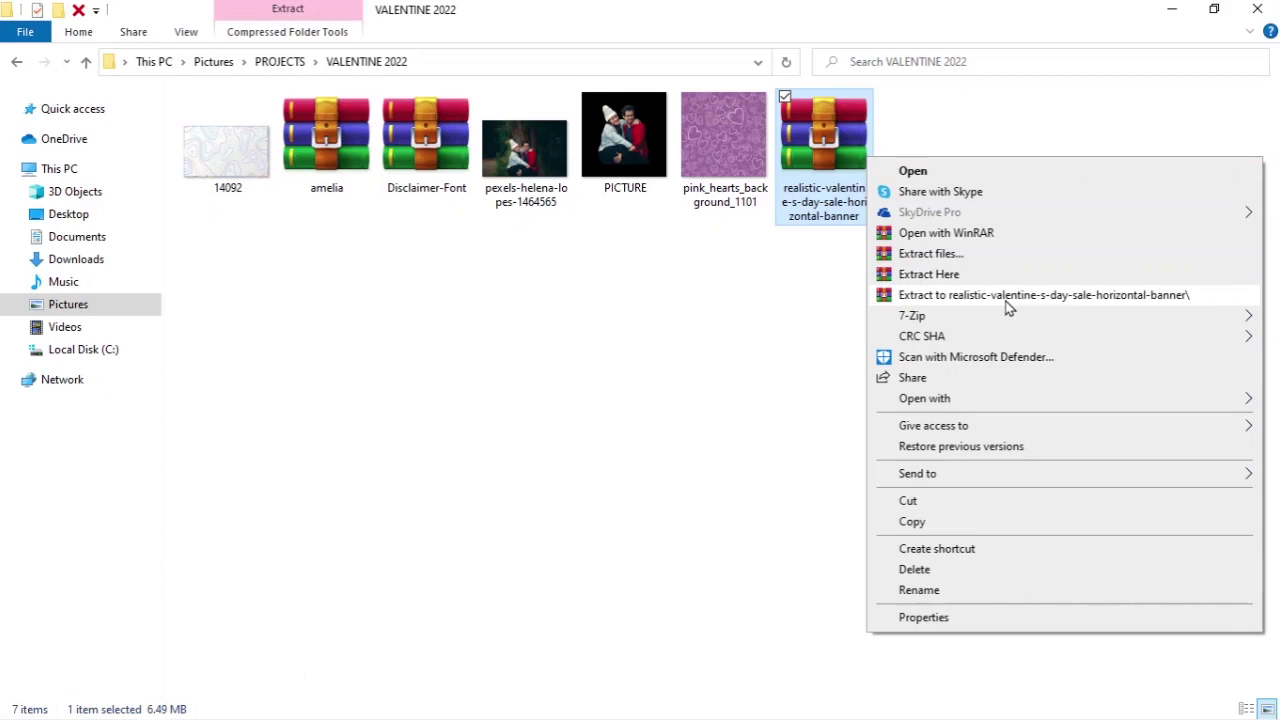
left_click(1007, 301)
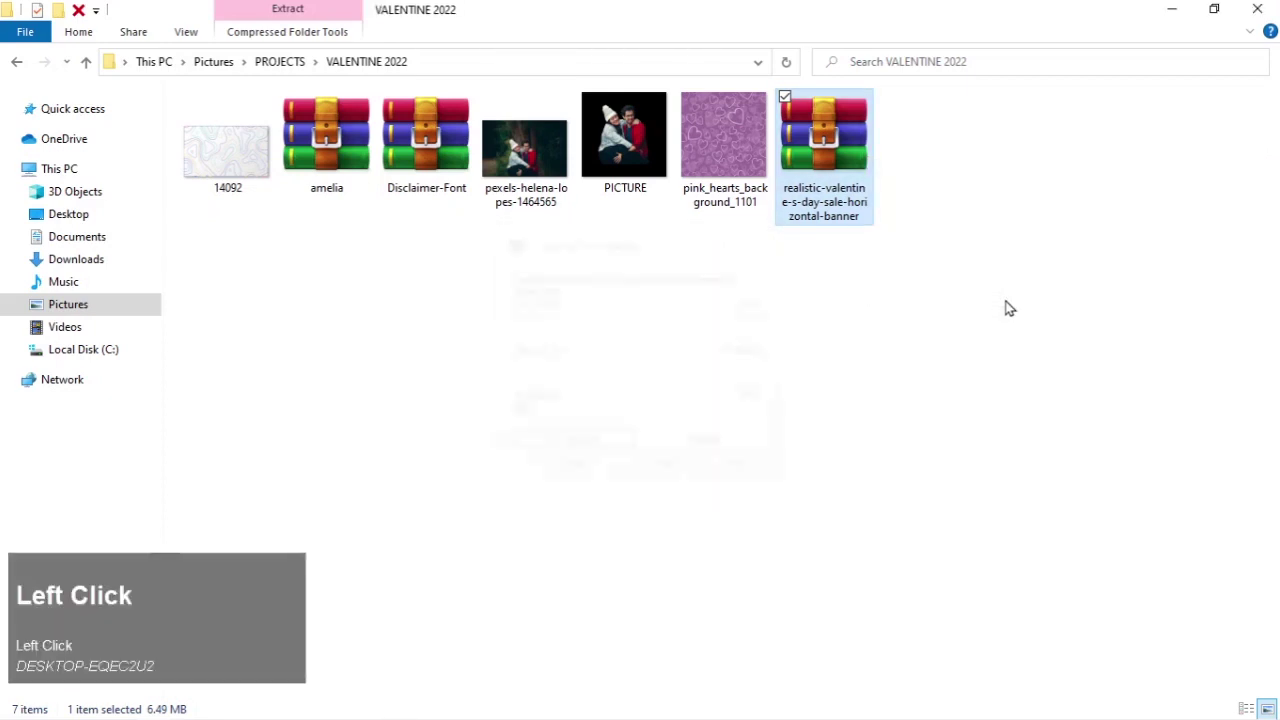
left_click(201, 161)
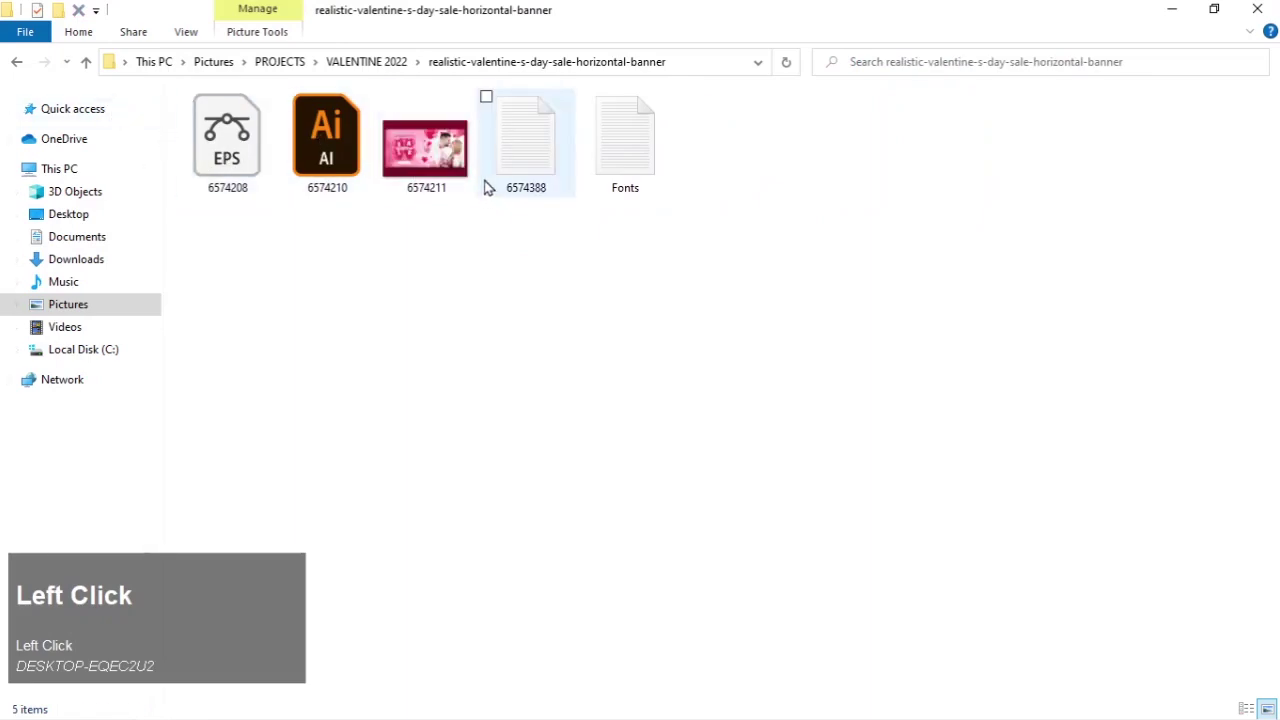
left_click(437, 164)
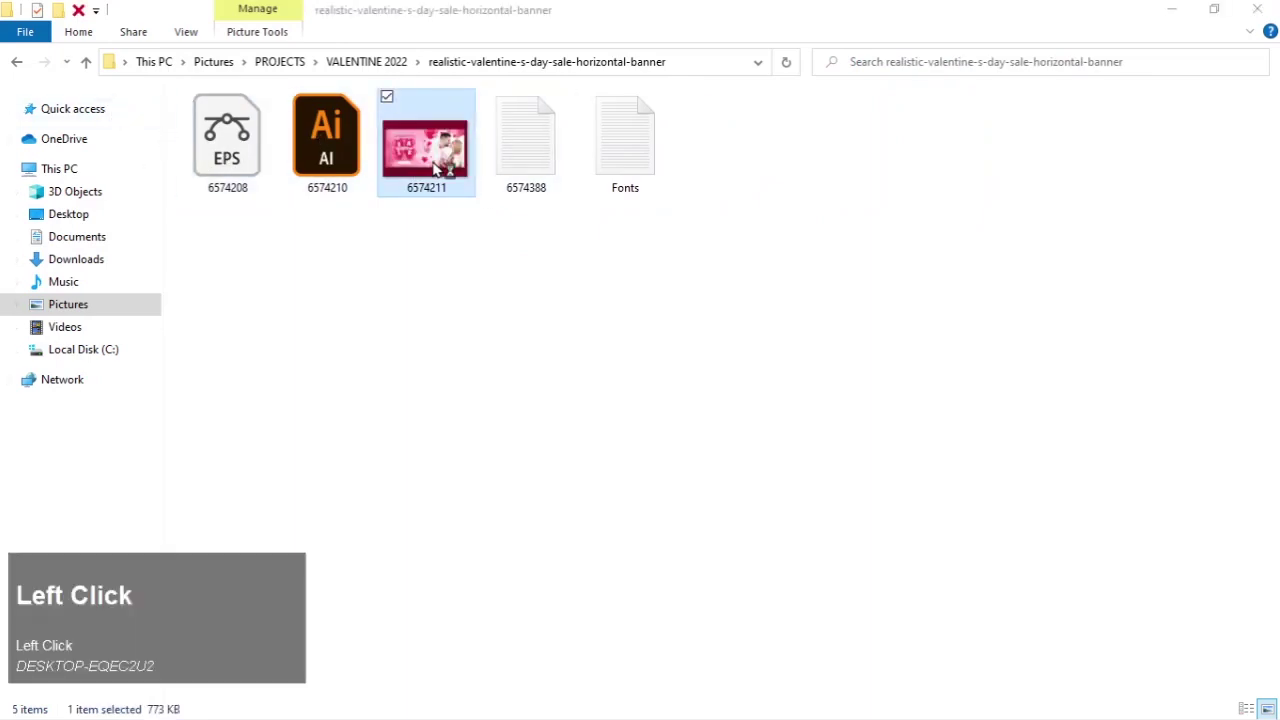
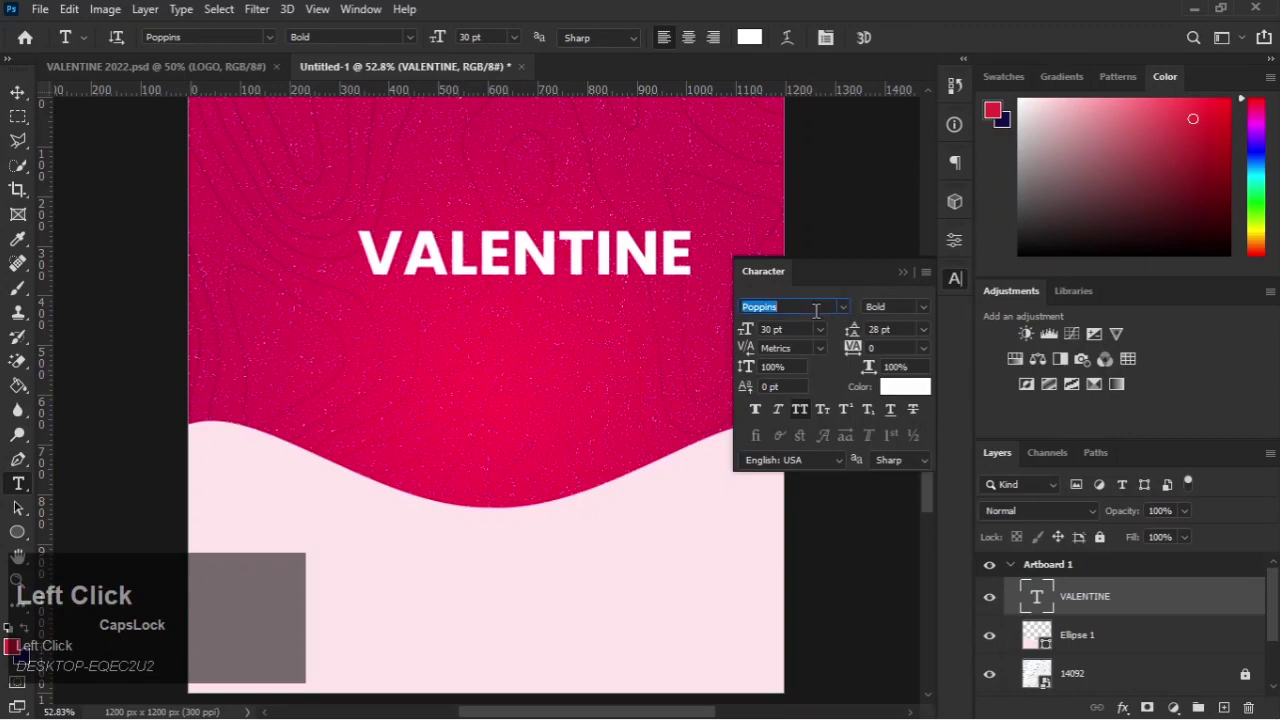
Step: Set the white title's font size to 100 pt in the Character panel
type("dis")
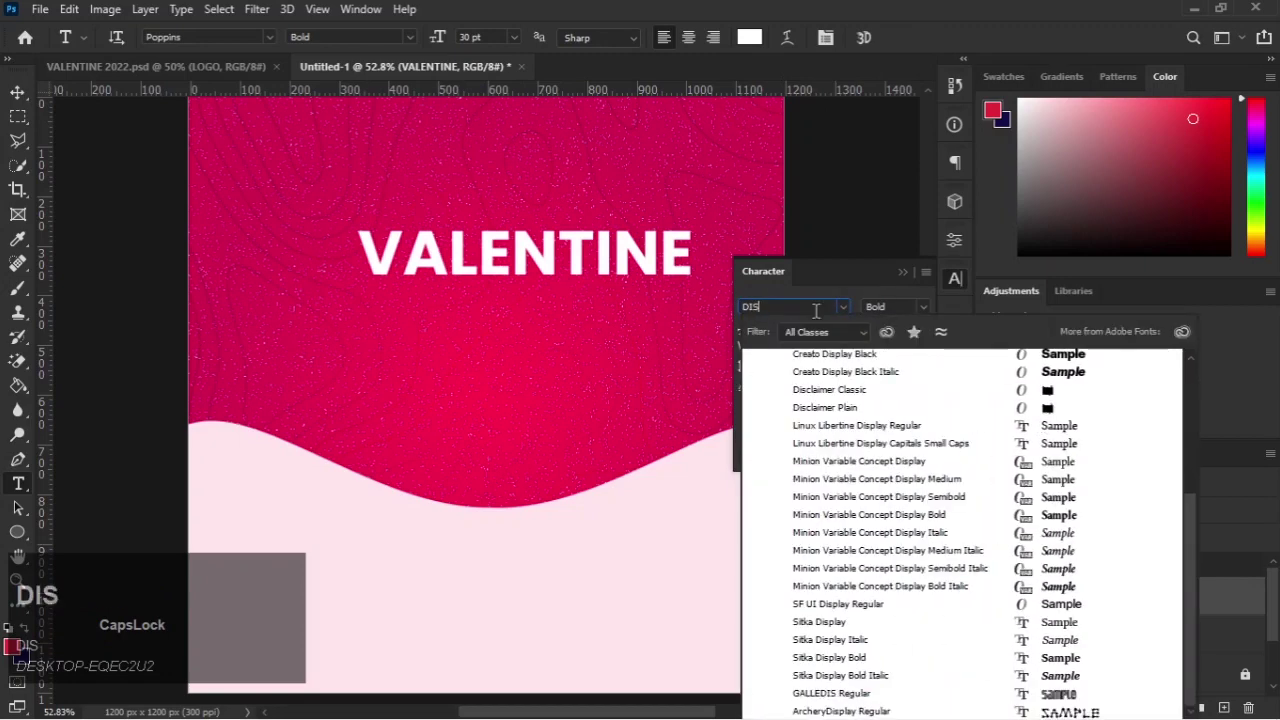
type("la")
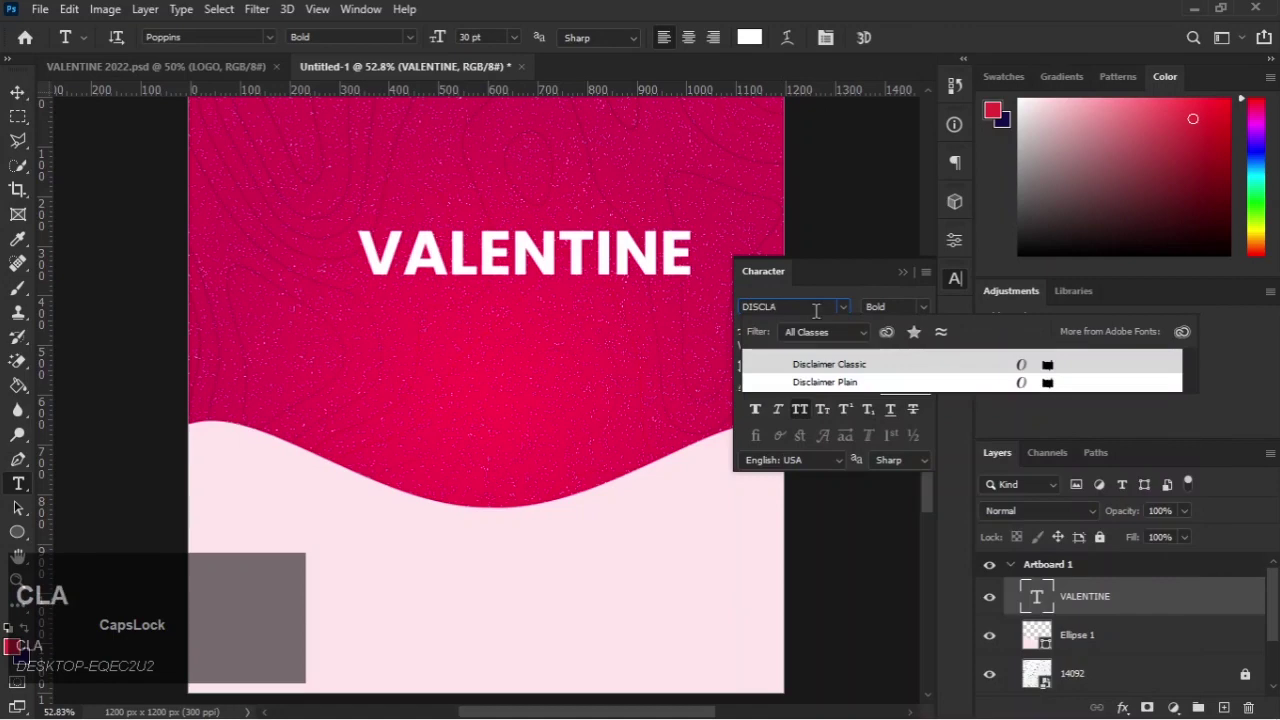
left_click(817, 385)
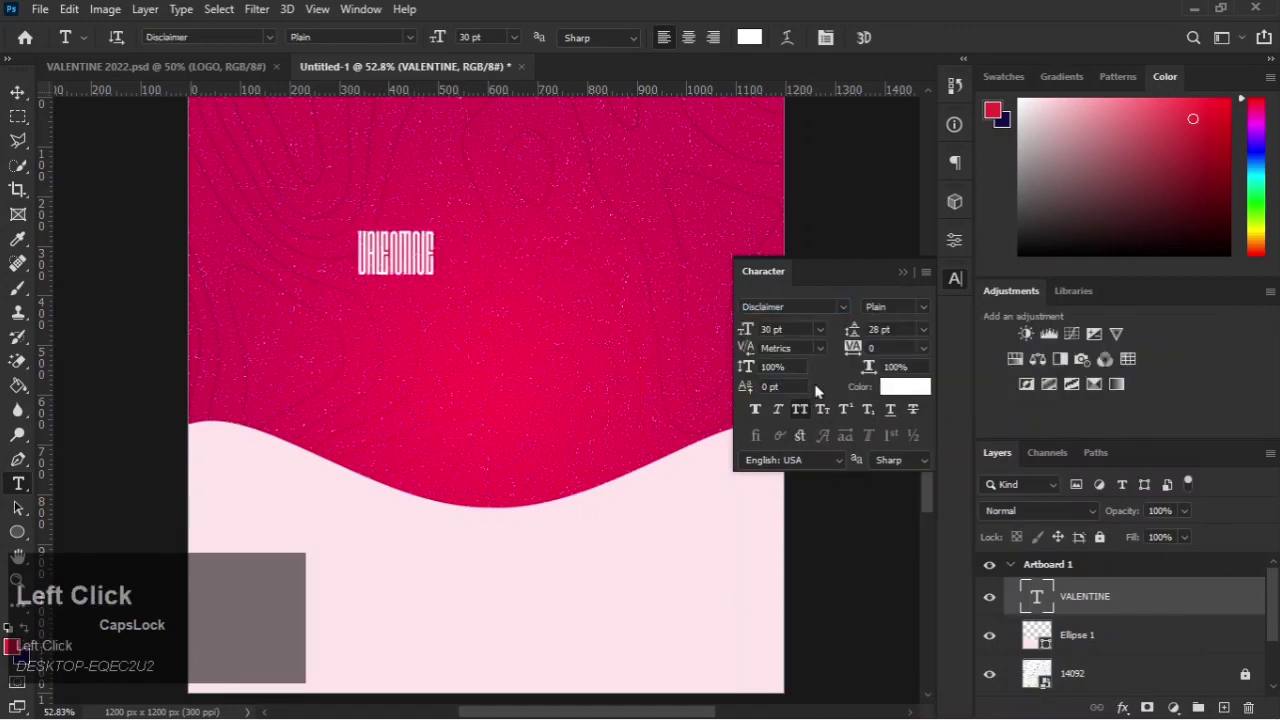
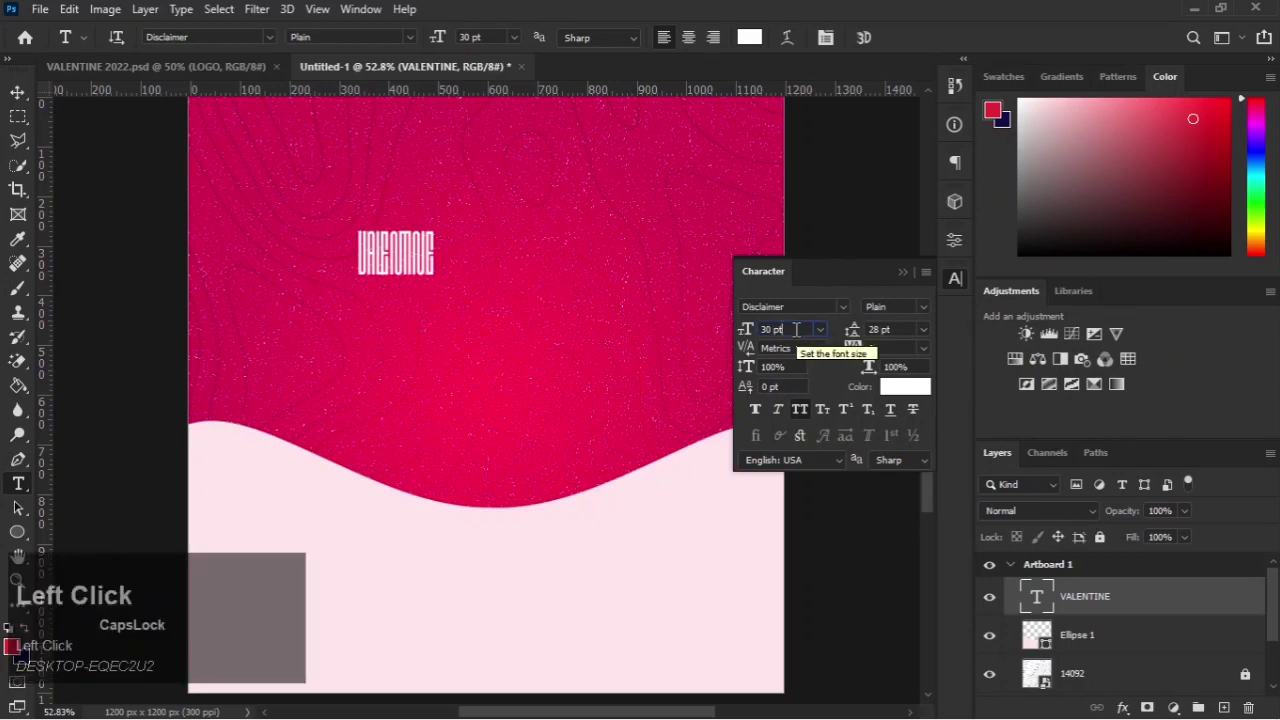
key("ctrl+a")
key("BackSpace")
type("100")
key("Return")
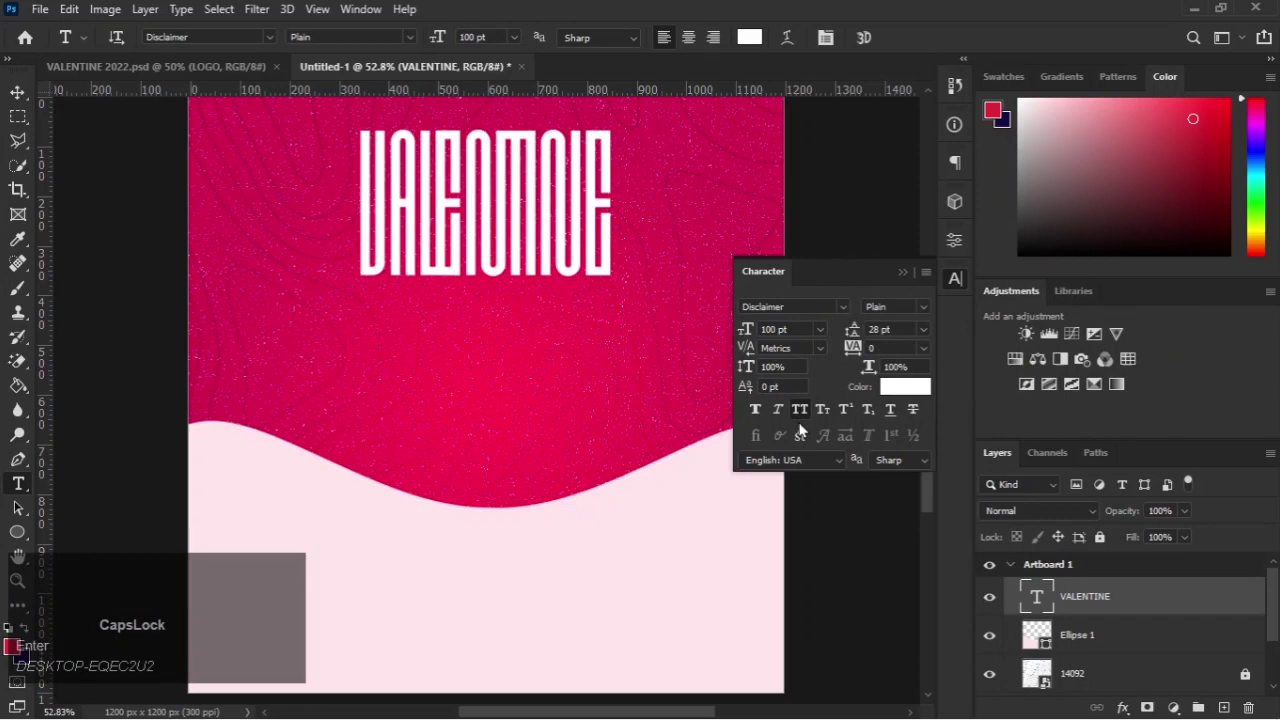
Step: Retype the title as lowercase valentine's and move it to the flyer's centre
left_click(802, 411)
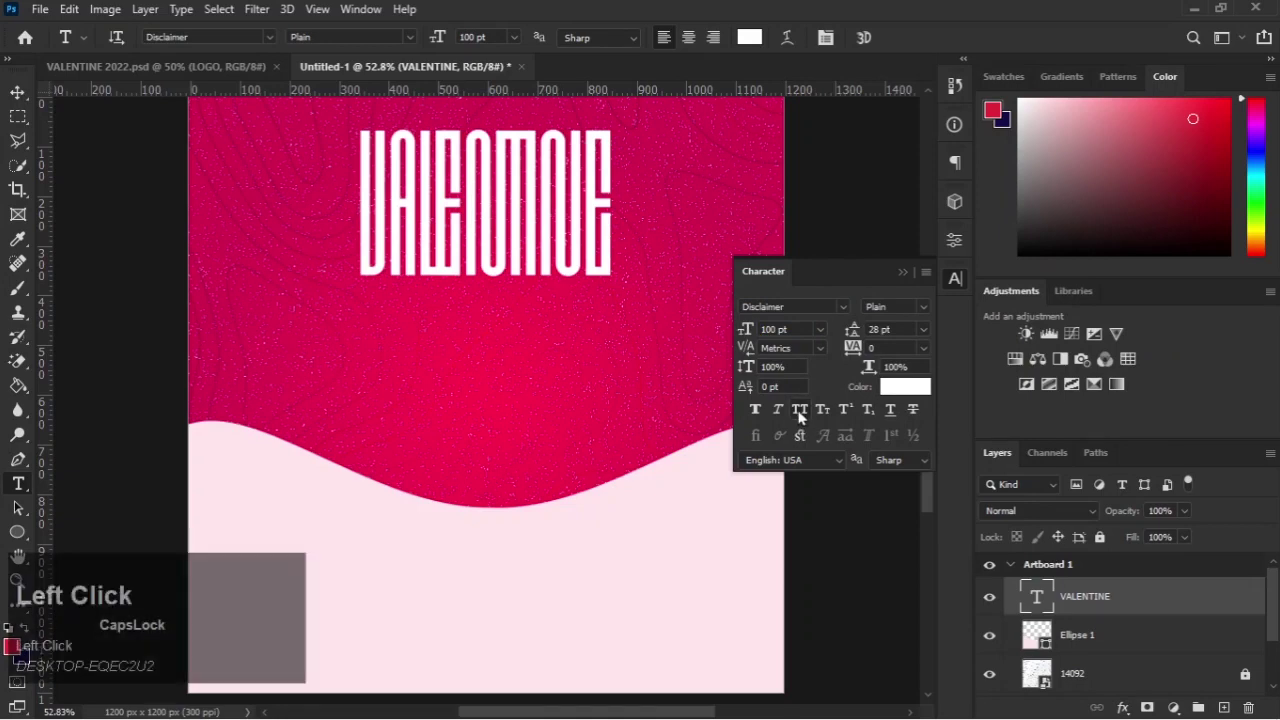
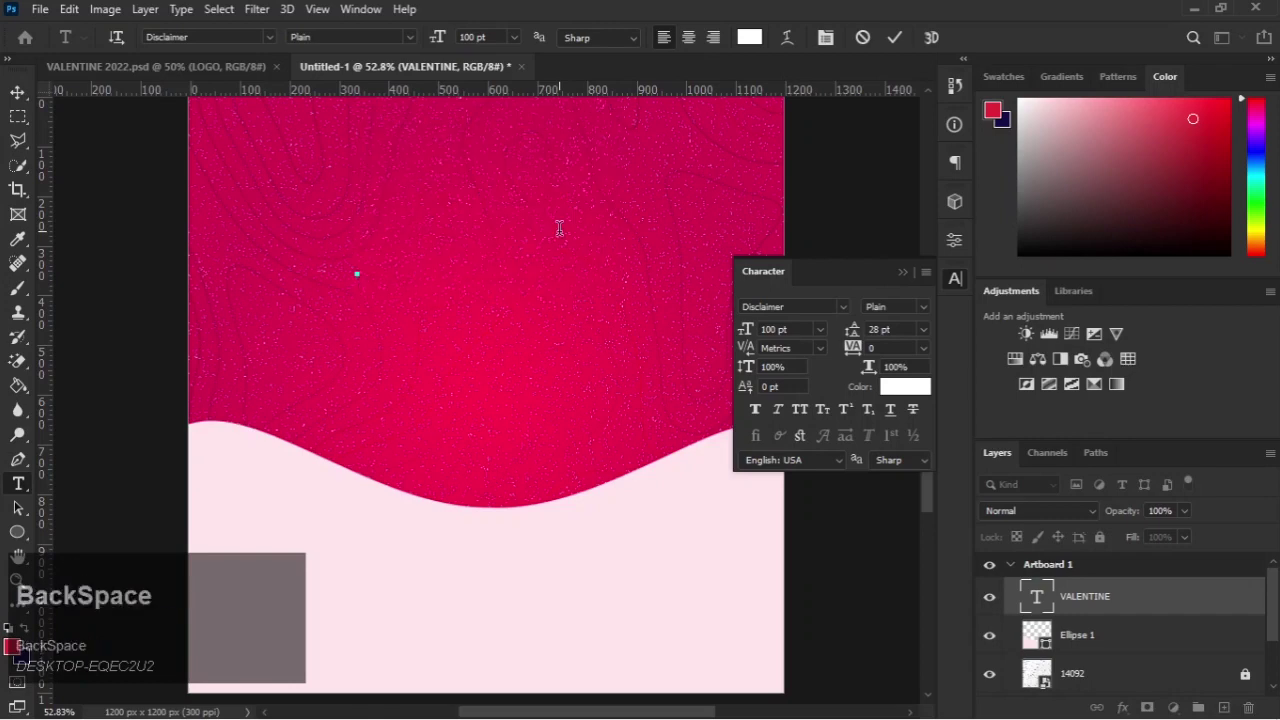
key("v")
key("a")
key("BackSpace")
key("a")
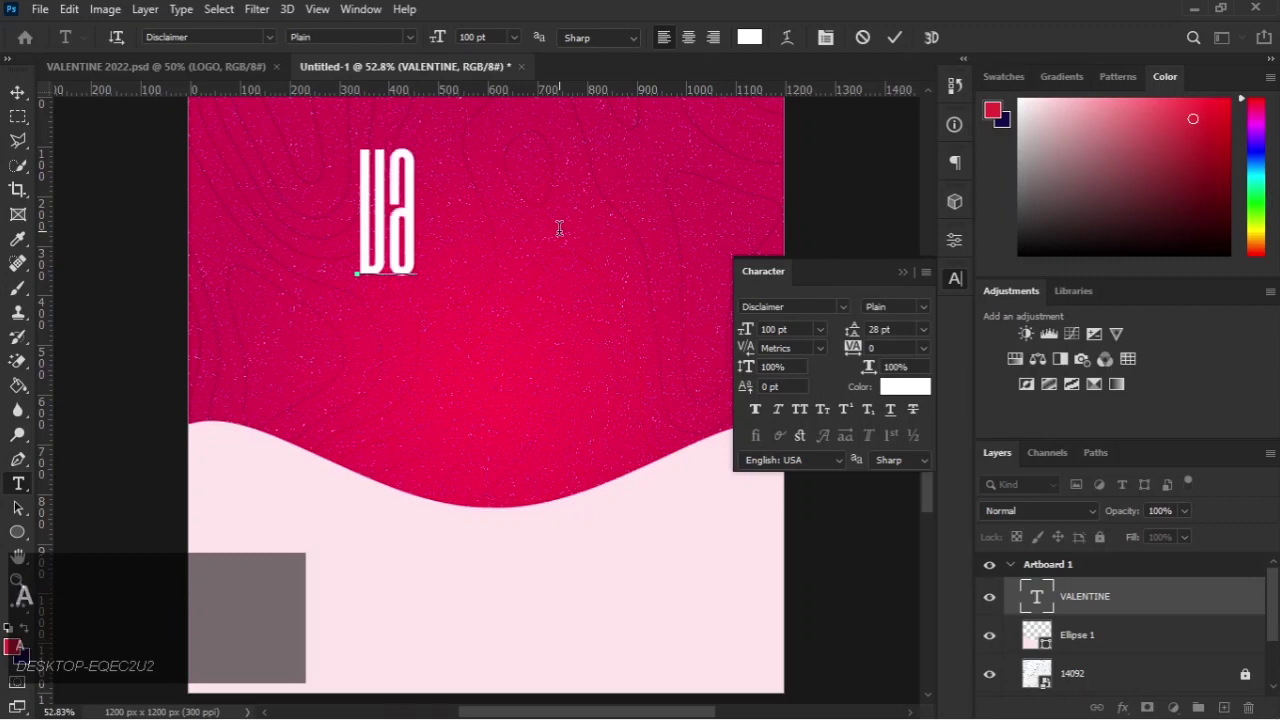
type("alentin")
key("e")
type("e's")
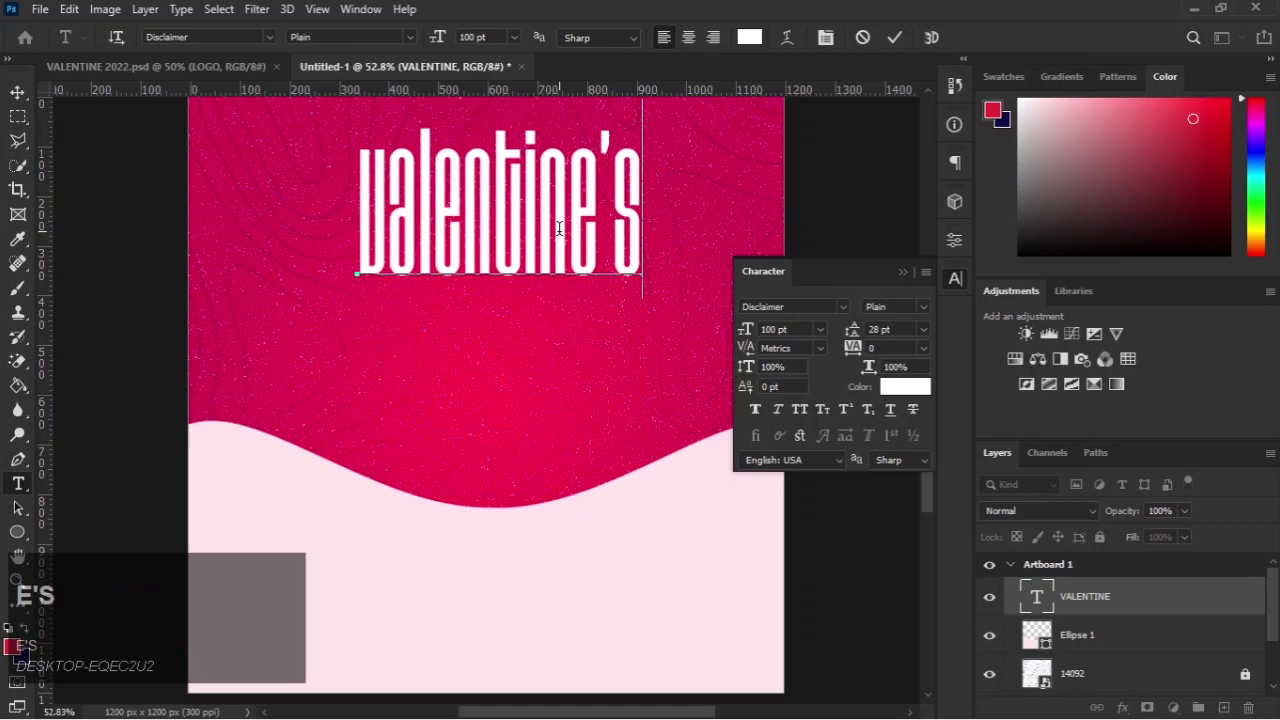
left_click_drag(906, 39, 902, 278)
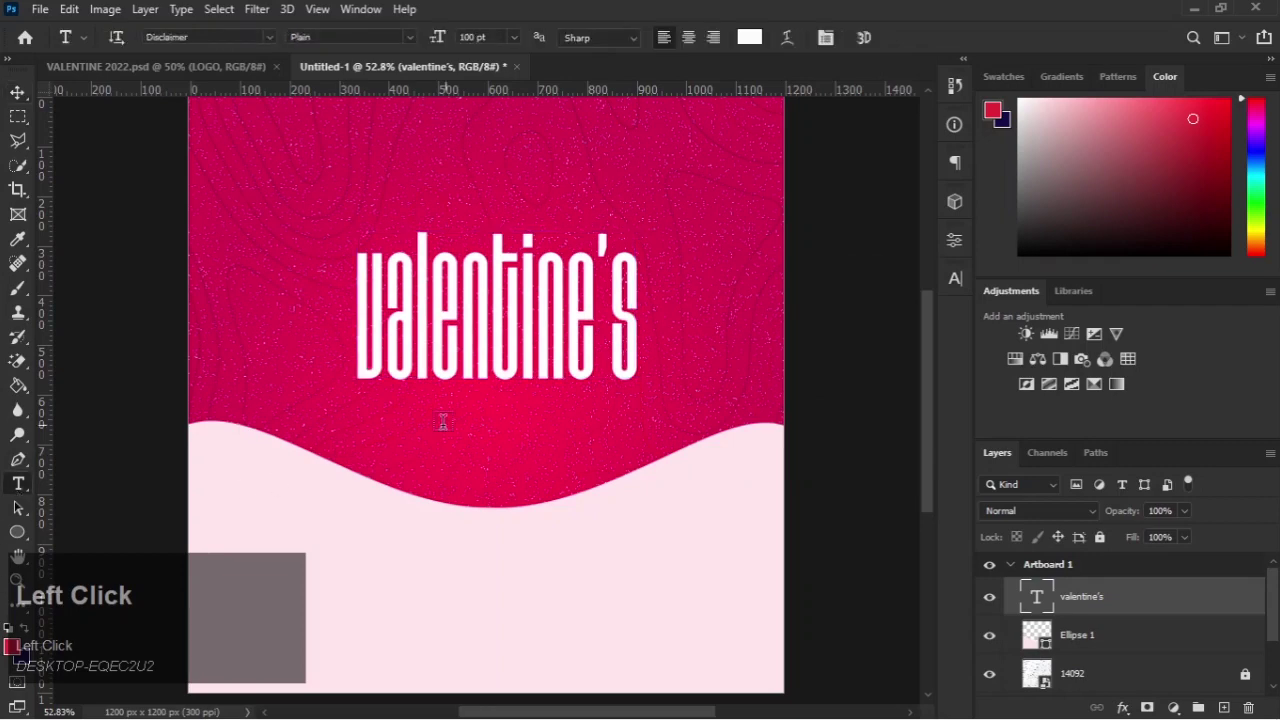
Step: Duplicate the title as a small 'happy' in the Amelia font above valentine's
key("BackSpace")
type("ha")
type("py")
left_click(895, 49)
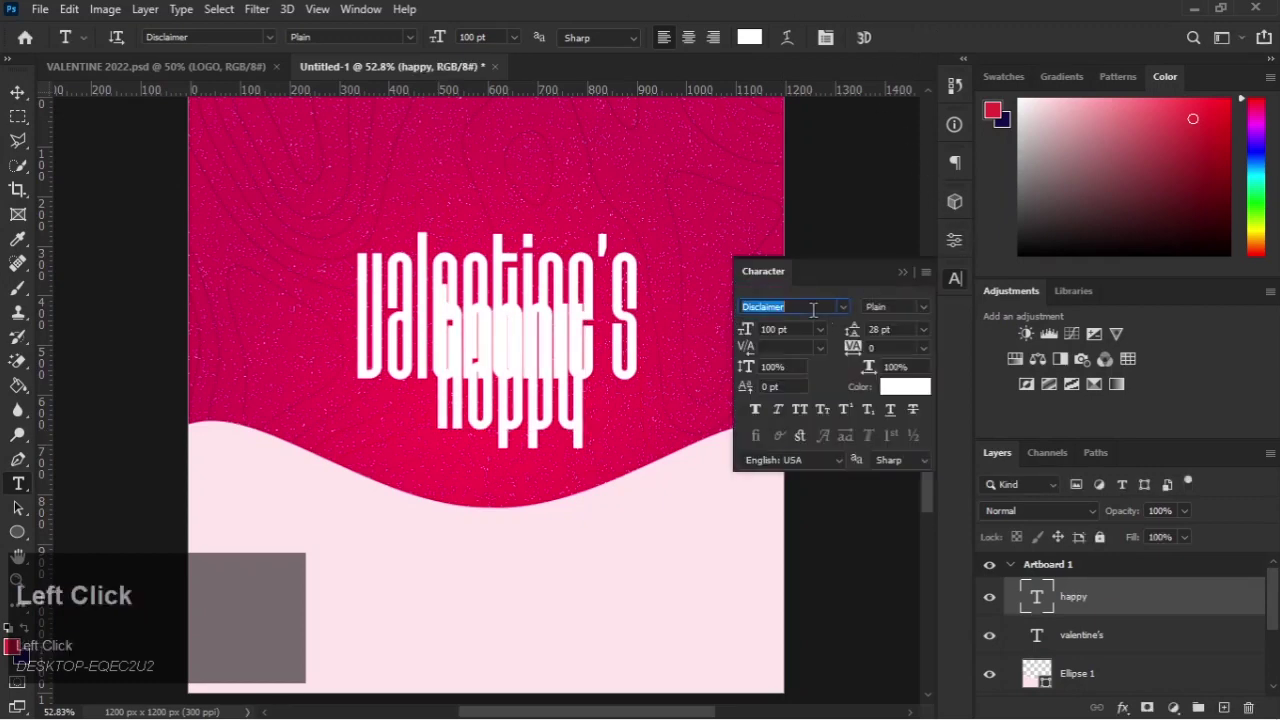
type("amelia")
left_click(805, 373)
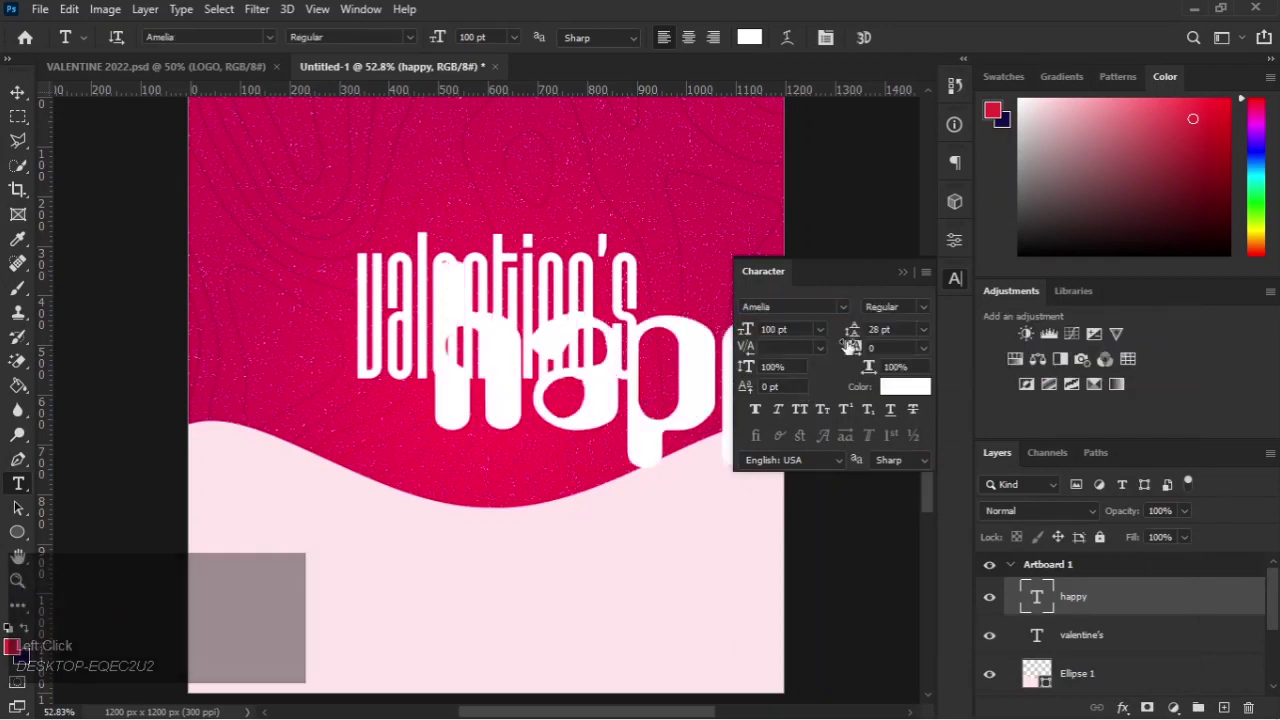
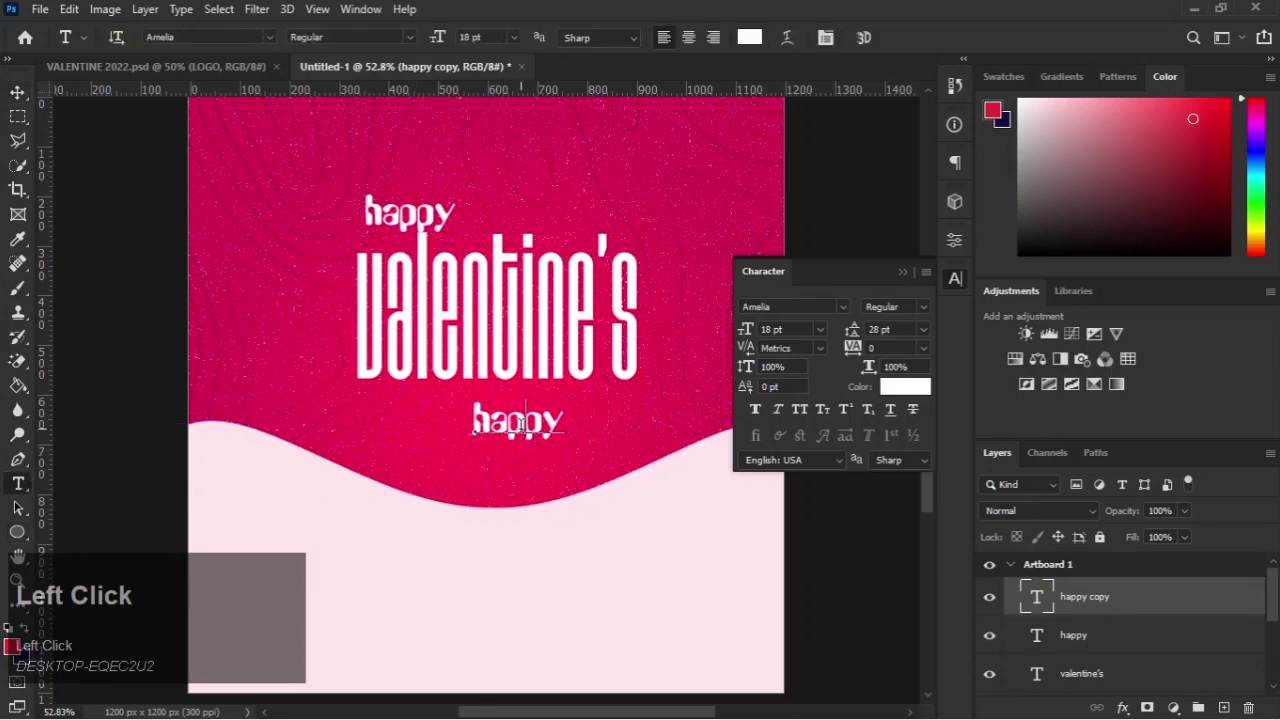
Step: Duplicate again and retype the copy as 'Day' below valentine's
key("ctrl+a")
key("Delete")
key("BackSpace")
key("d")
key("a")
type("y")
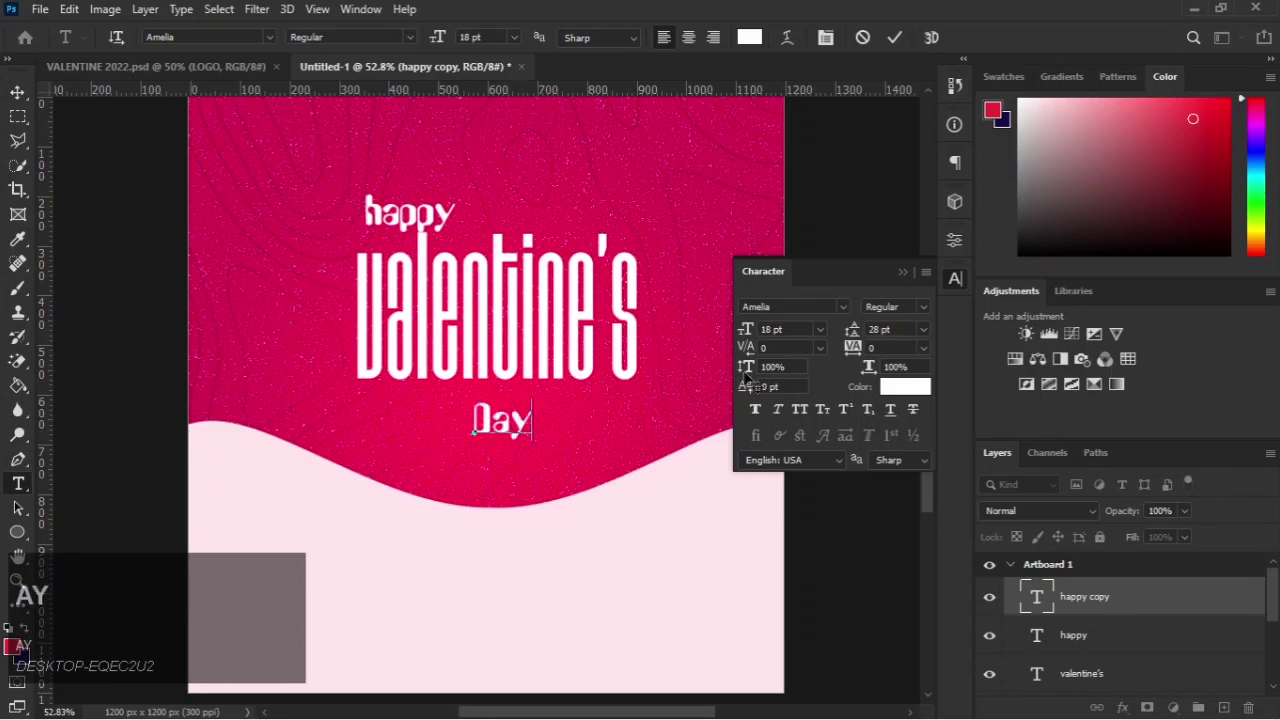
left_click(896, 44)
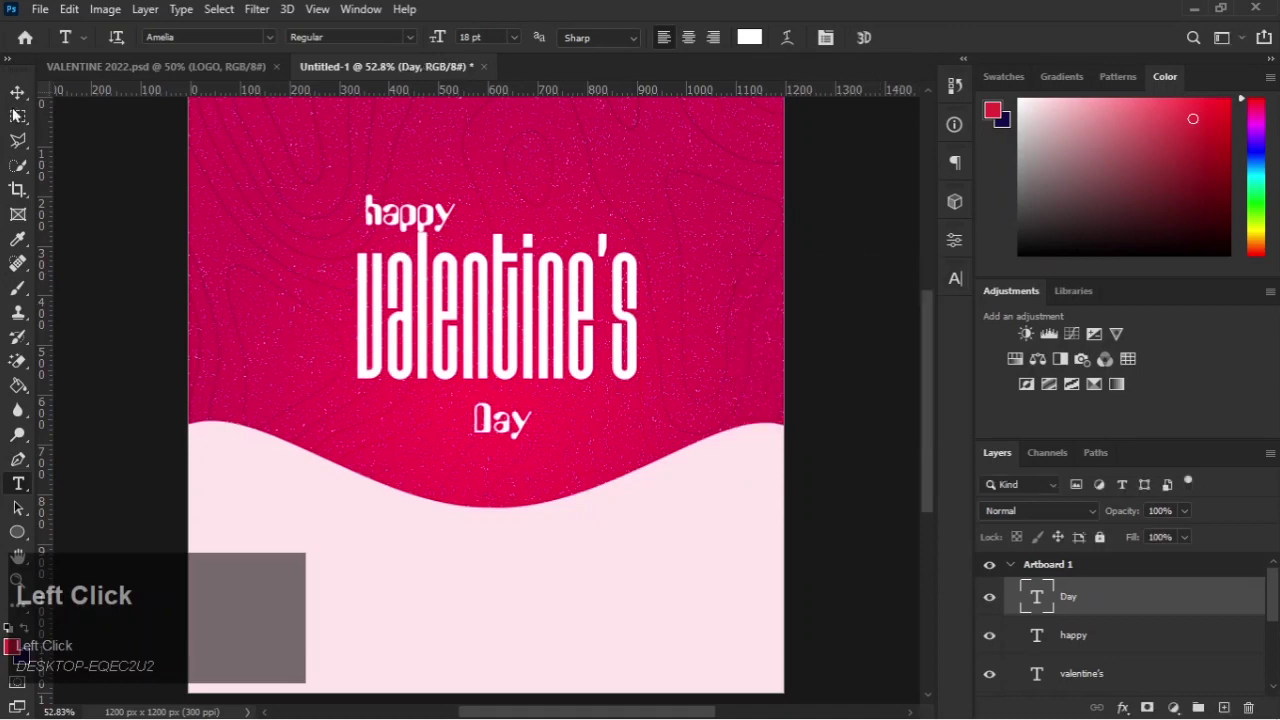
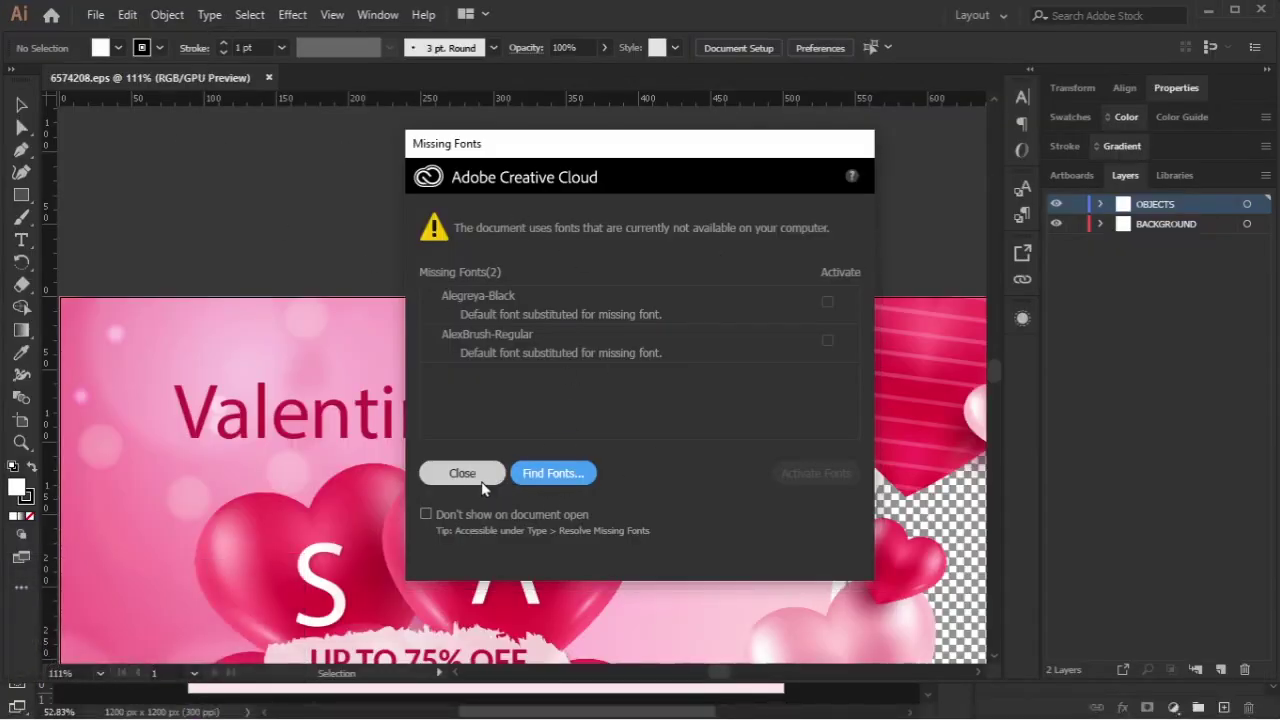
Step: Dismiss the Missing Fonts warning, fit the sale artwork in view, select the hearts group and deselect
left_click(486, 484)
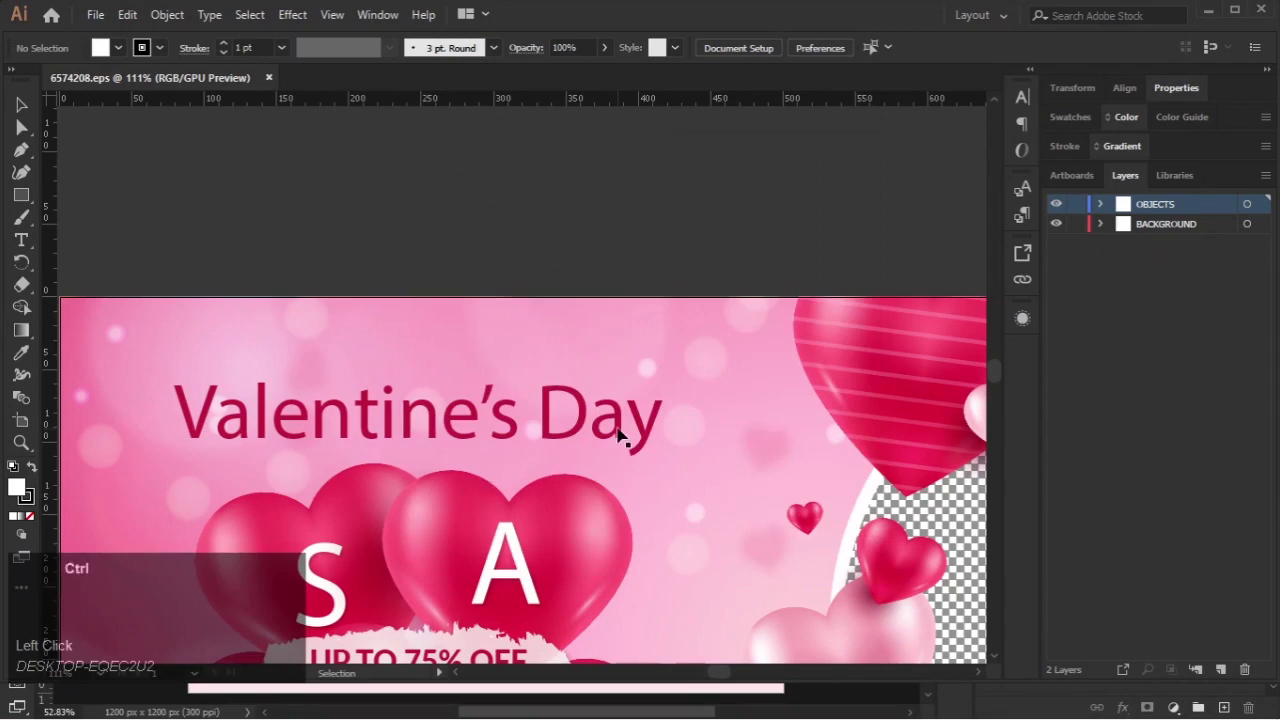
key("ctrl+0")
key("ctrl+0")
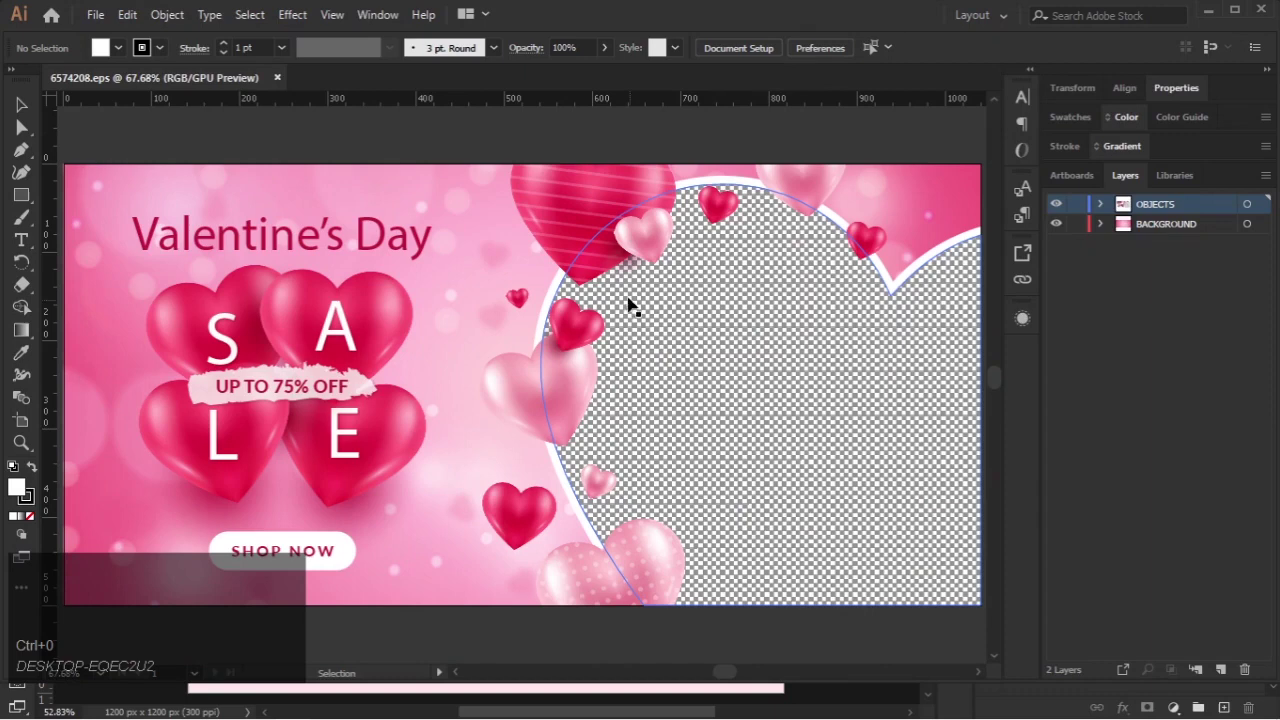
left_click(680, 342)
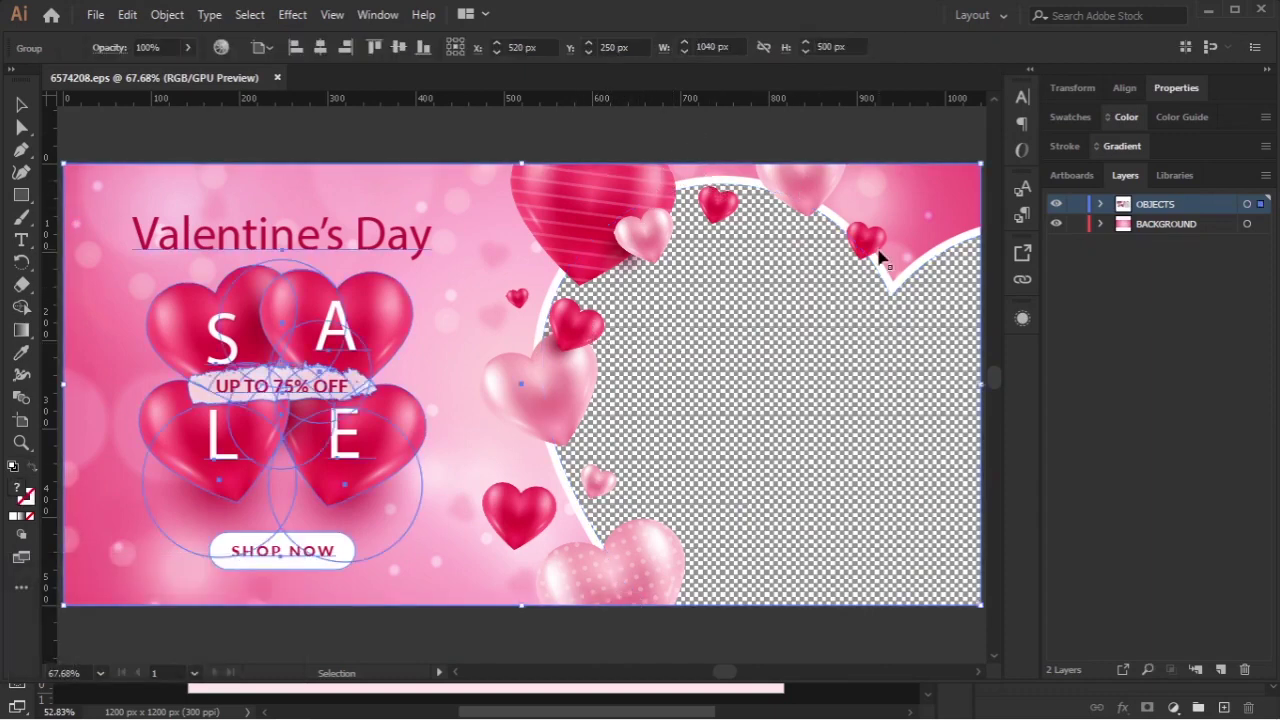
left_click(774, 133)
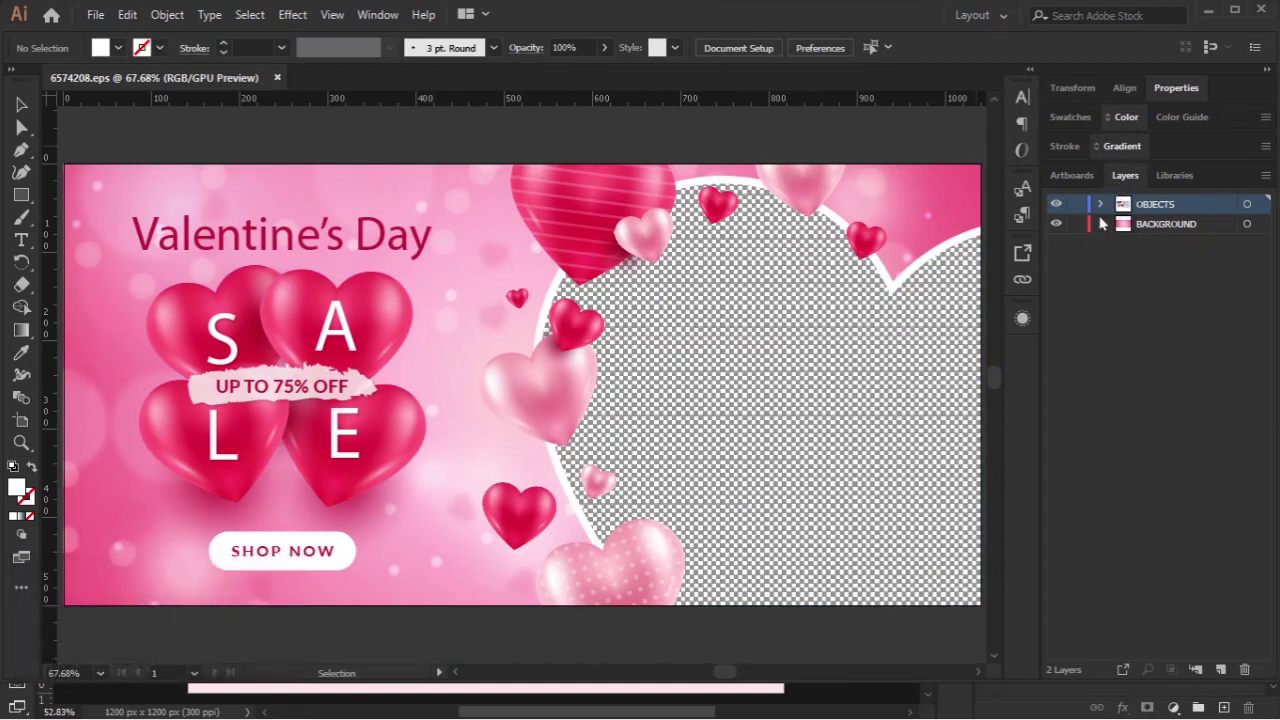
Step: Bring the hearts artwork onto the flyer and move the placed couple photo to the bottom
left_click_drag(1103, 208, 233, 368)
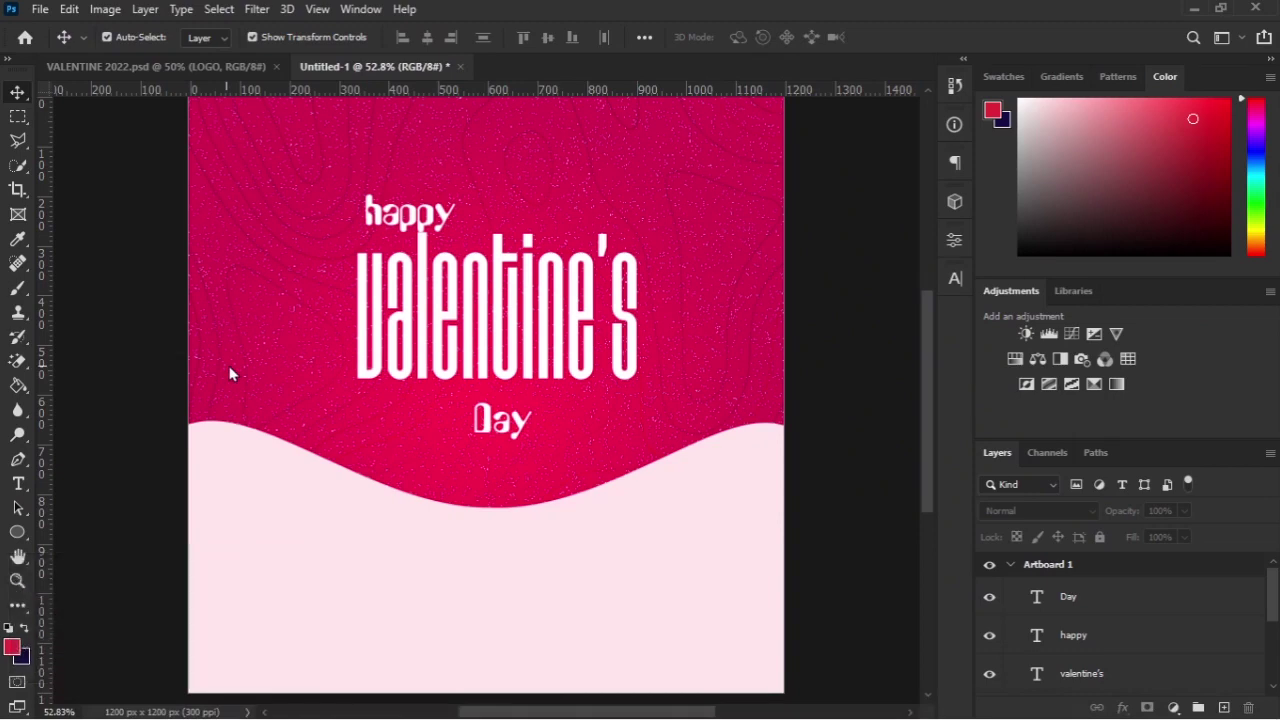
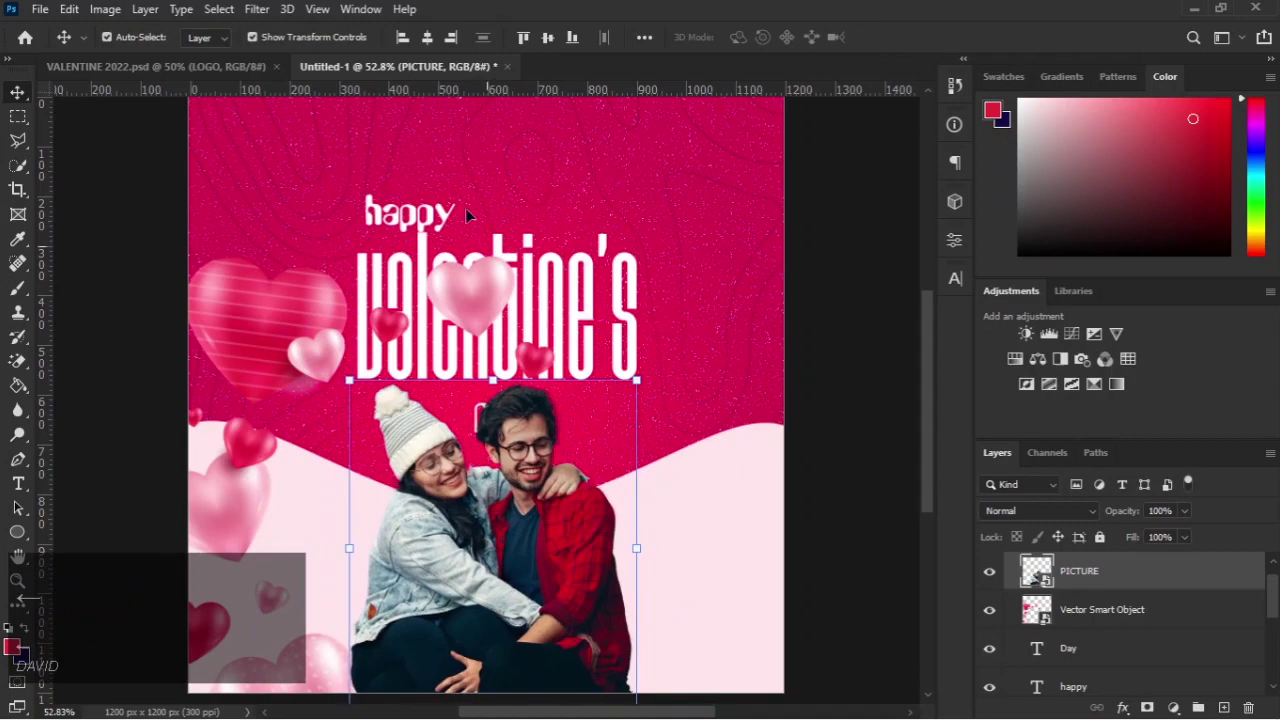
left_click_drag(141, 80, 890, 43)
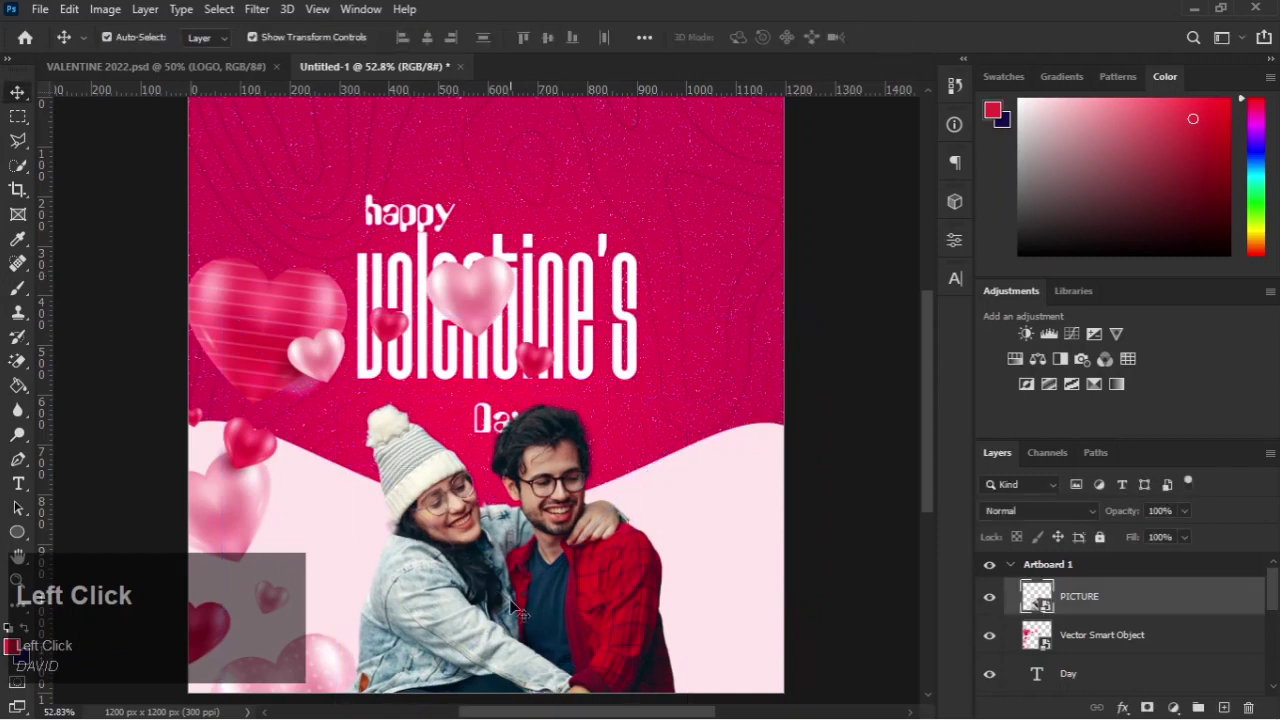
Step: Nudge layers and reorder so the 3D hearts sit above the couple photo and text layers
key("Left")
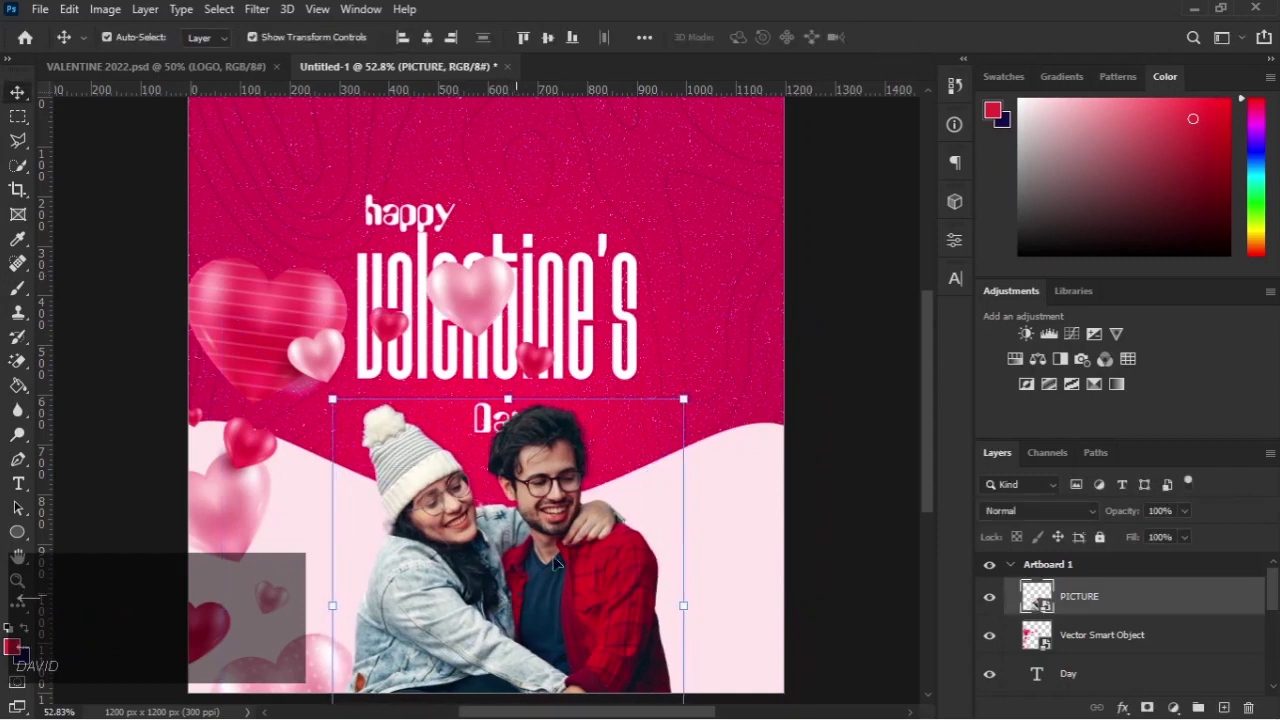
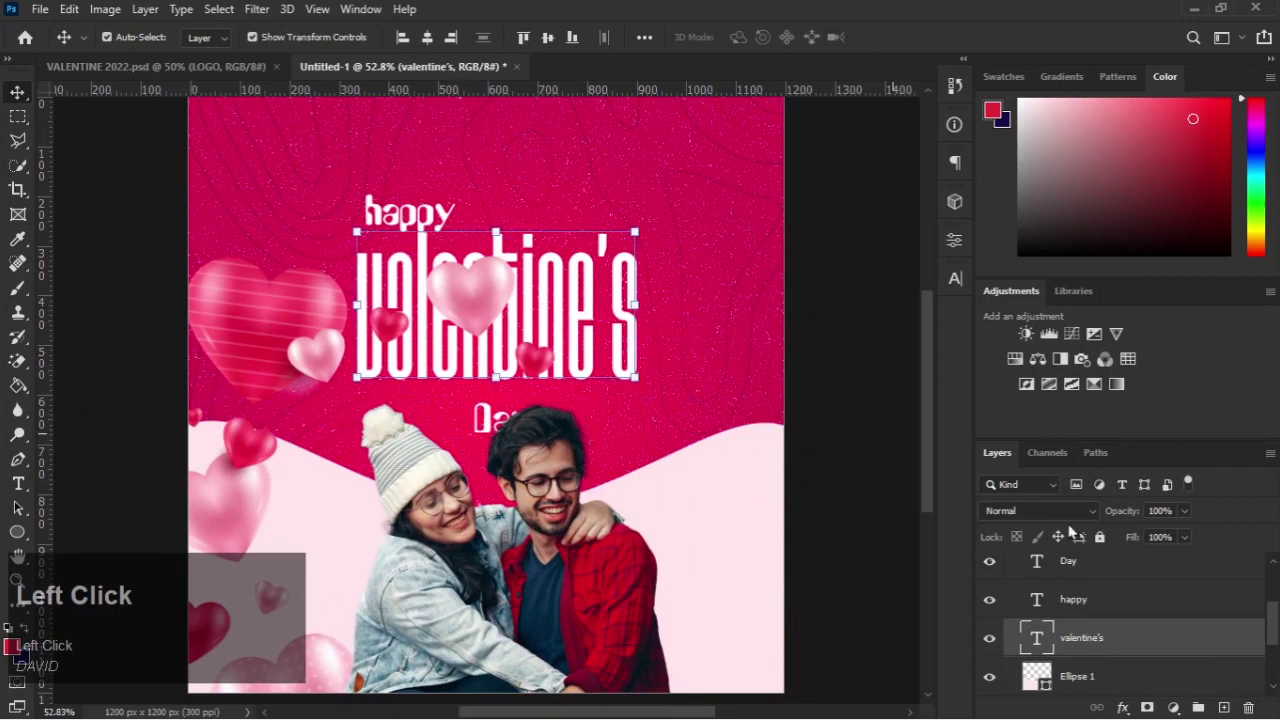
left_click(1121, 675)
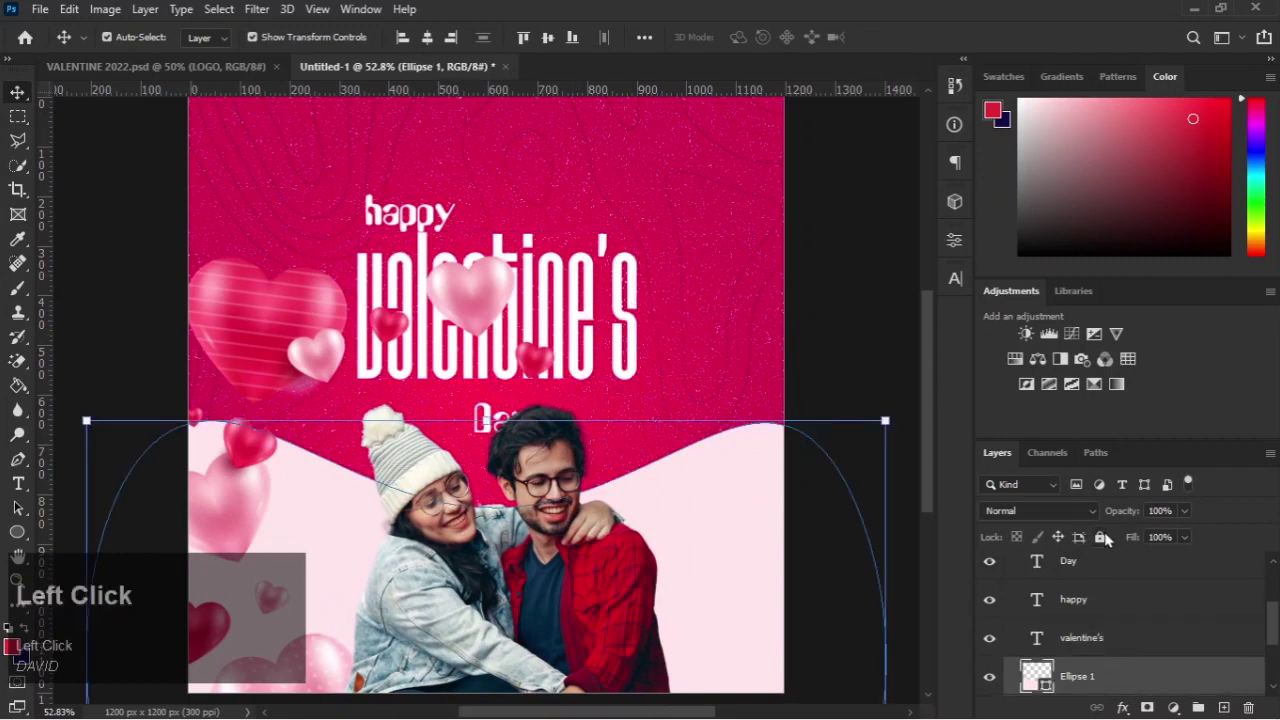
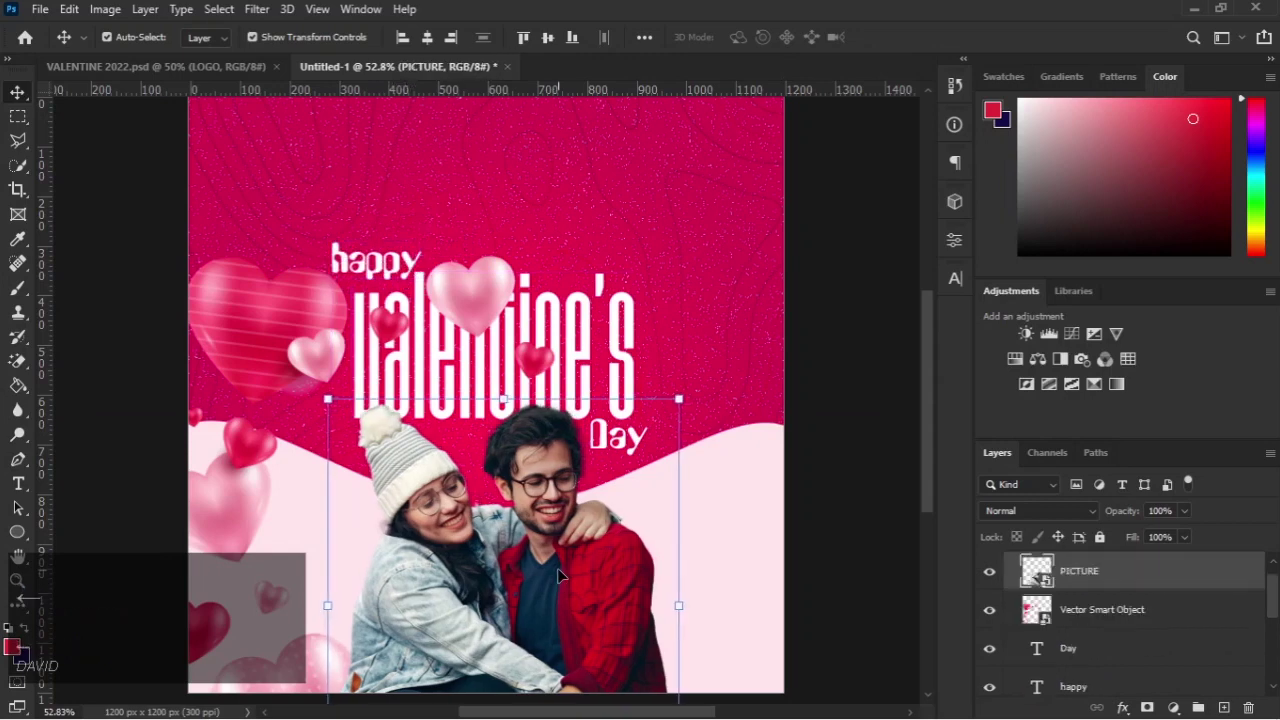
key("Right")
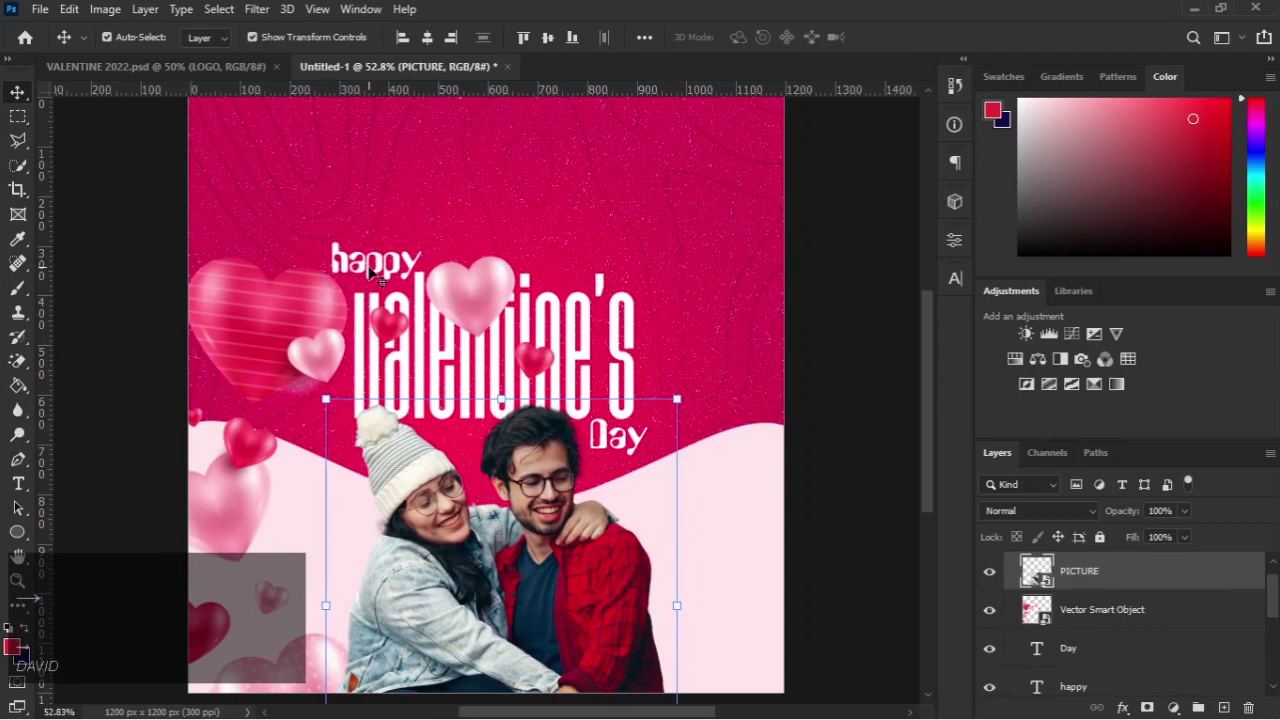
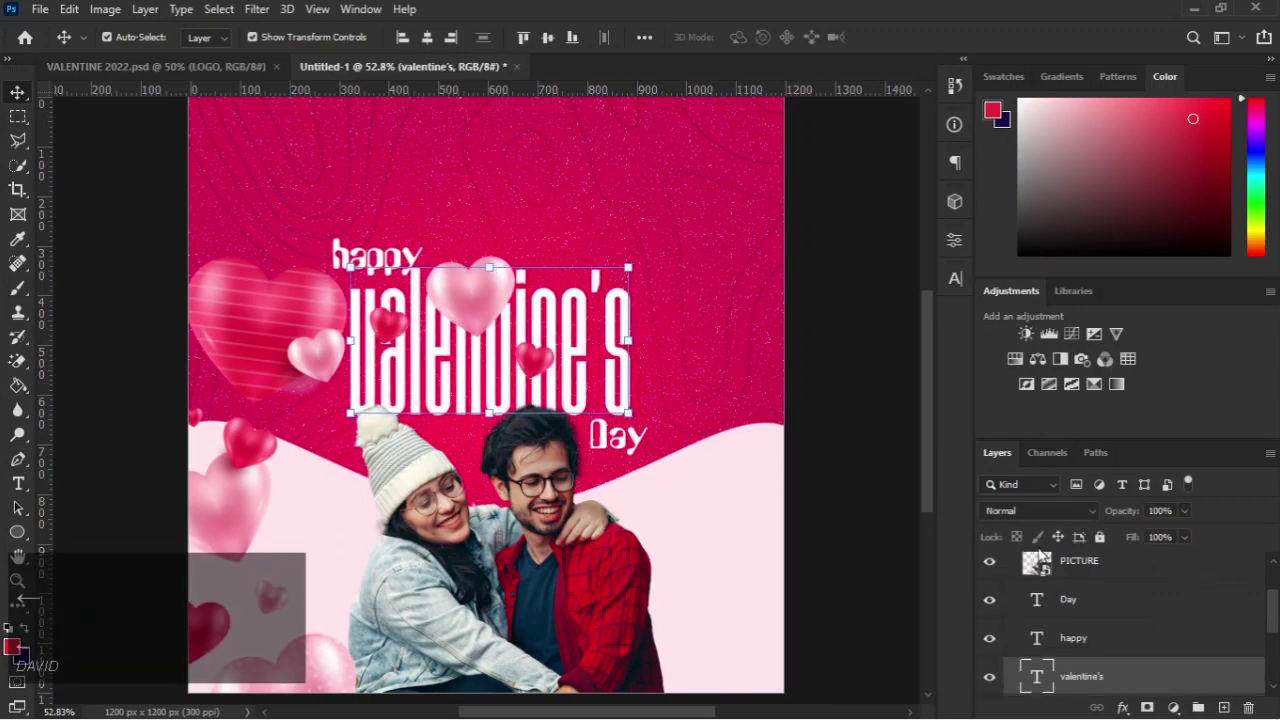
left_click(1092, 599)
key("Left")
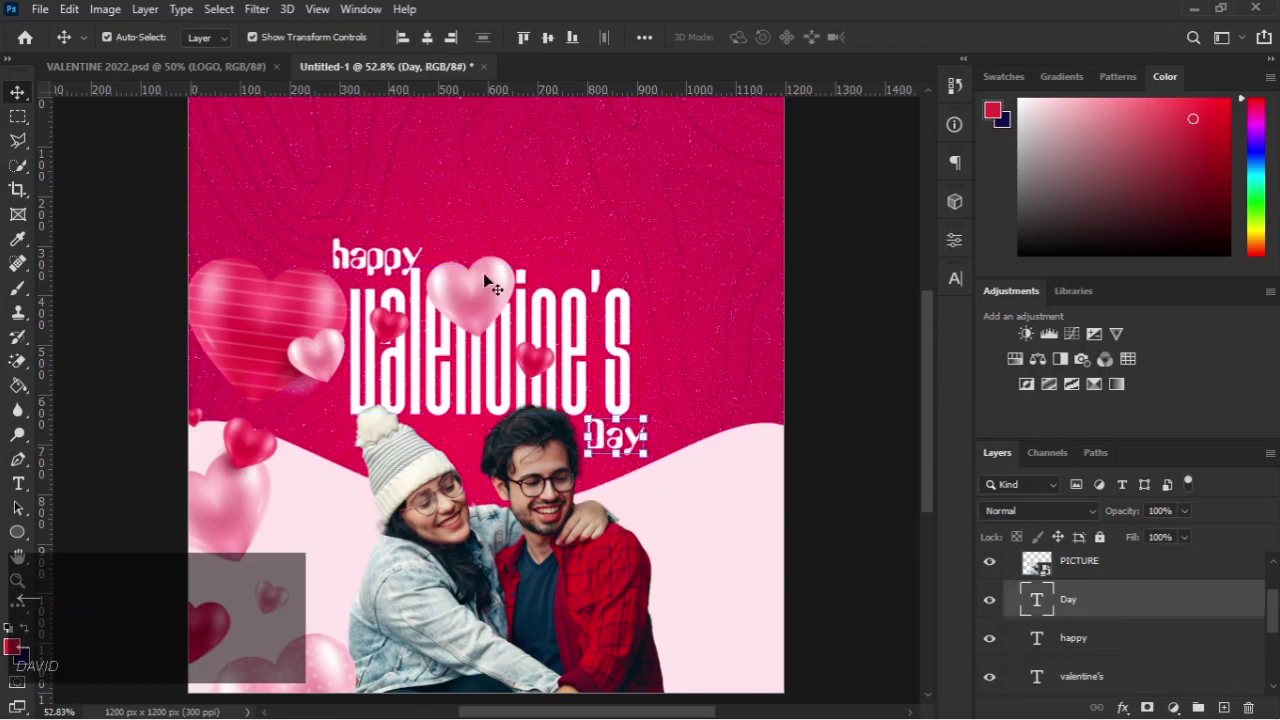
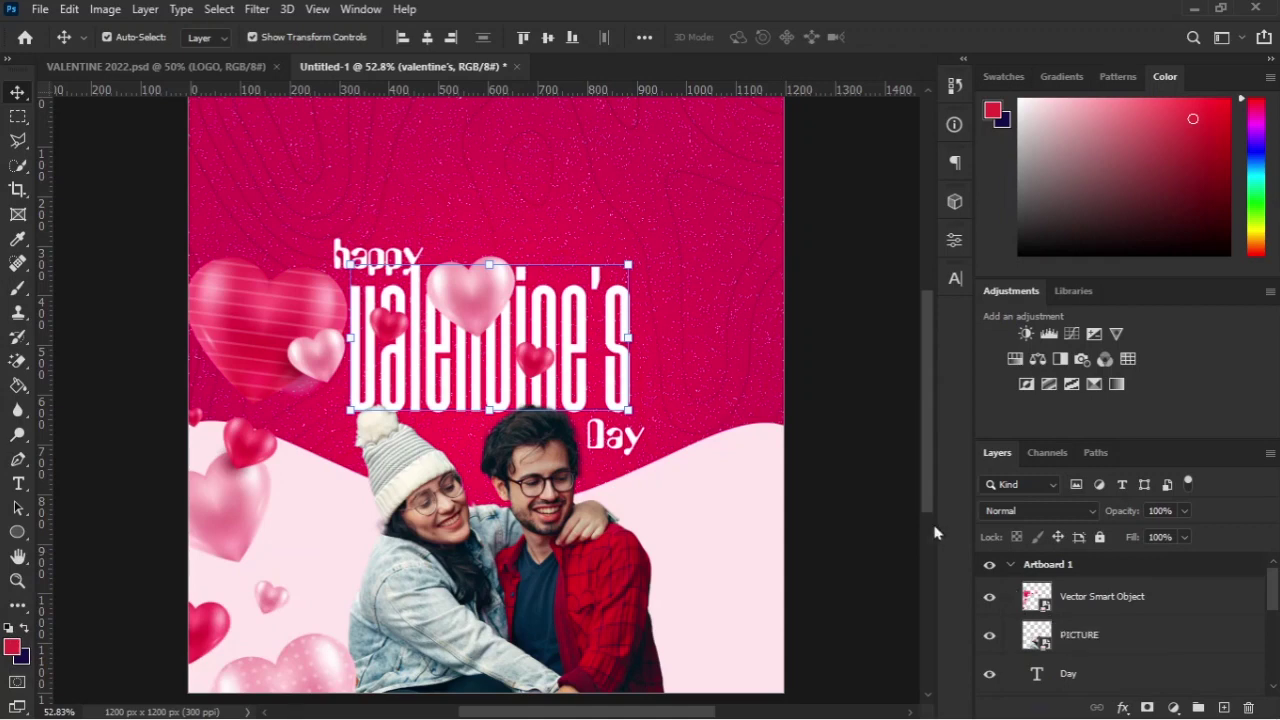
Step: Open the hearts smart object in Illustrator and rearrange the hearts cluster
left_click(545, 352)
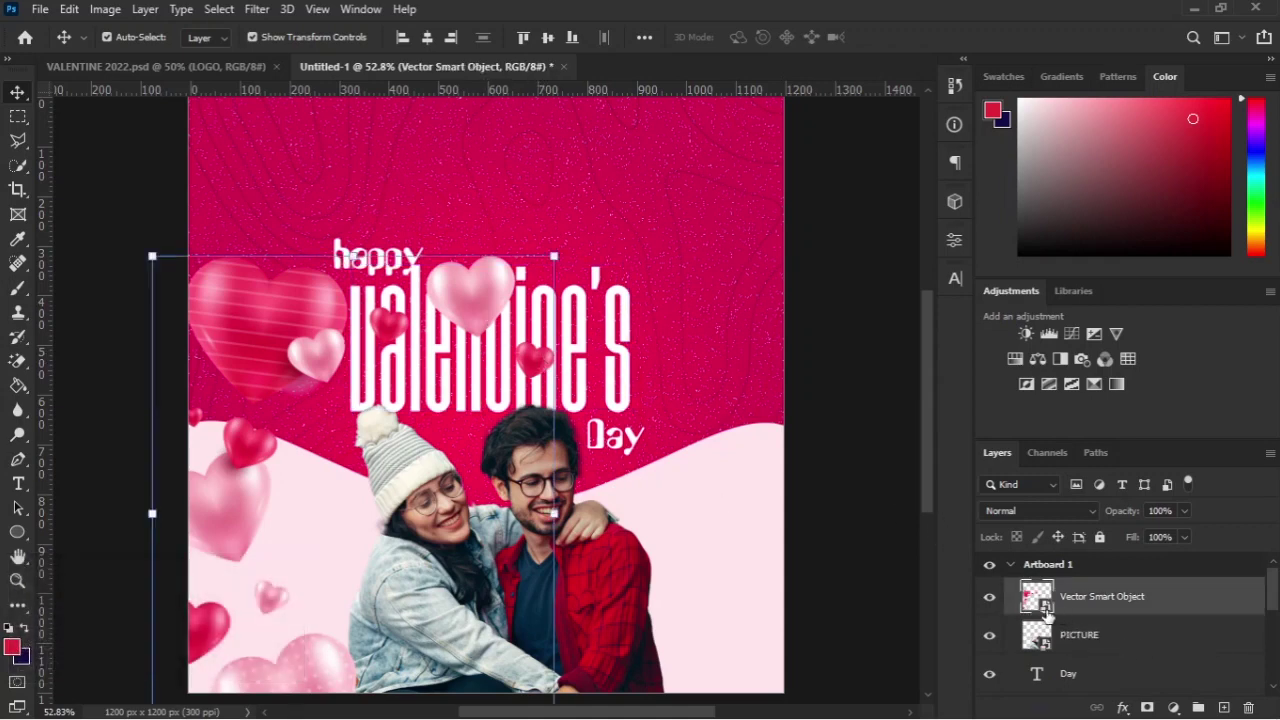
left_click(1050, 613)
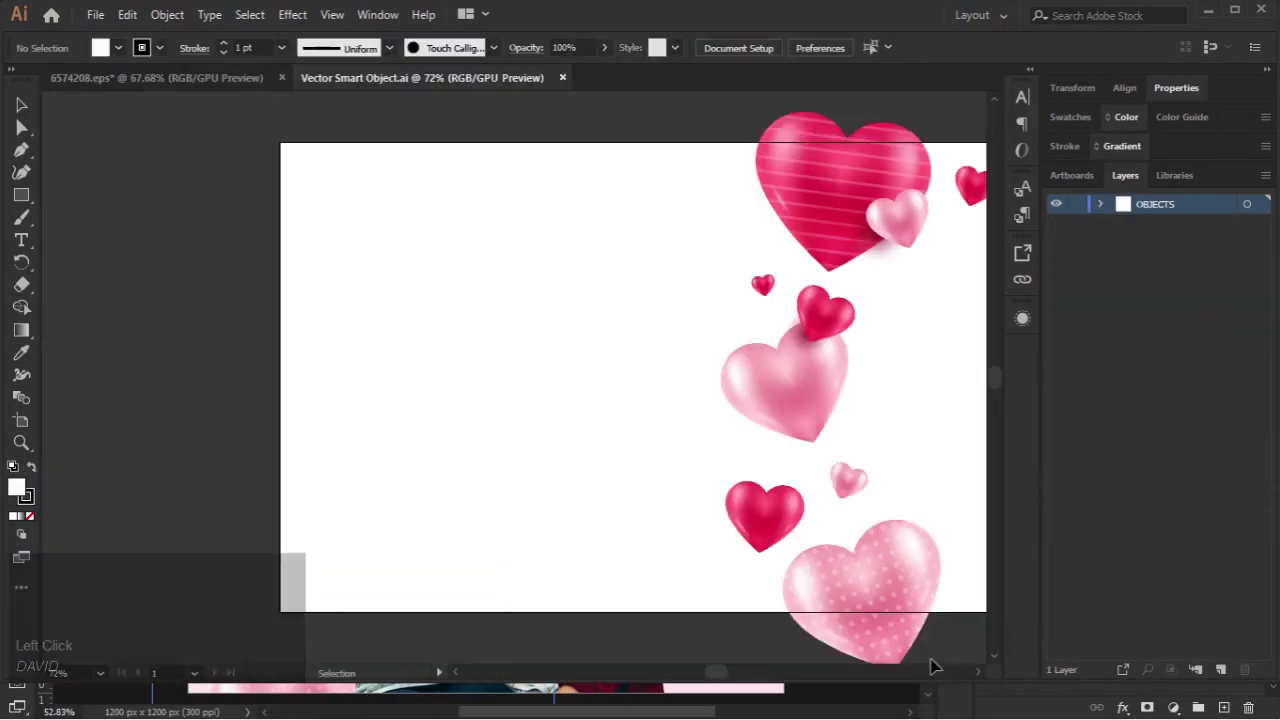
left_click_drag(714, 679, 503, 253)
key("a")
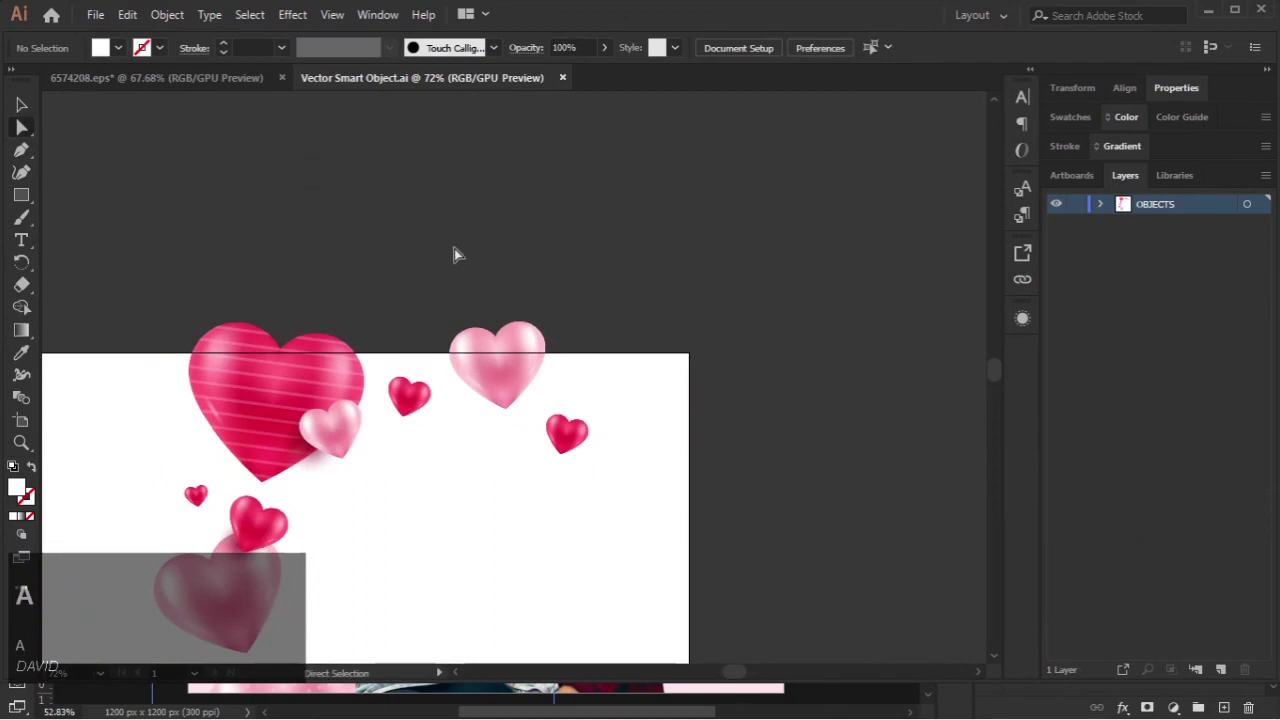
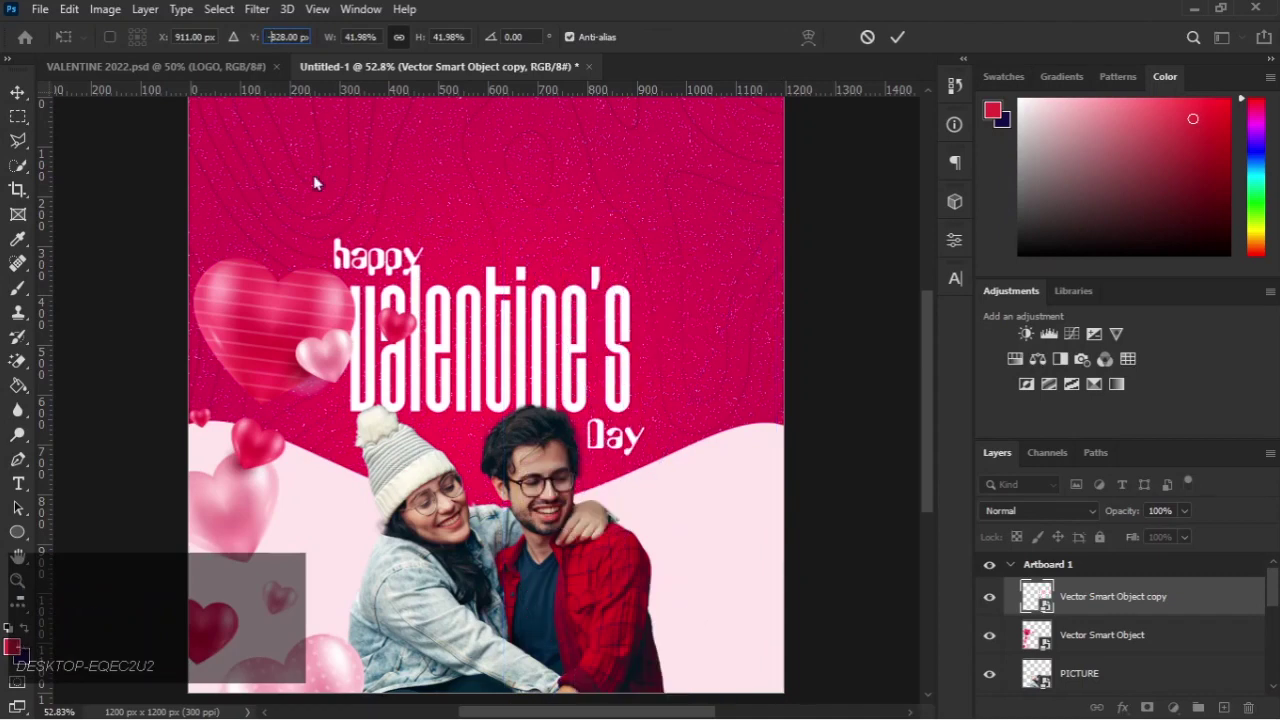
Step: Commit the copied hearts' position on the right edge and return to the Untitled-1 flyer
key("ctrl+z")
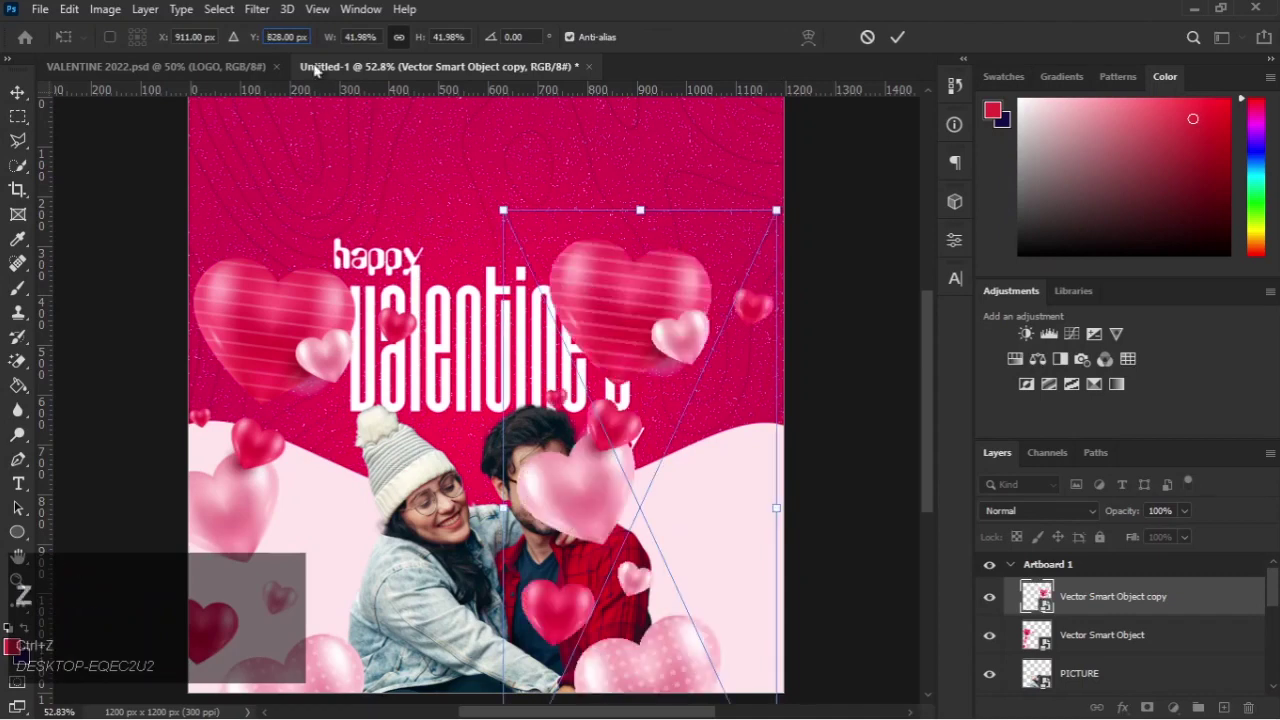
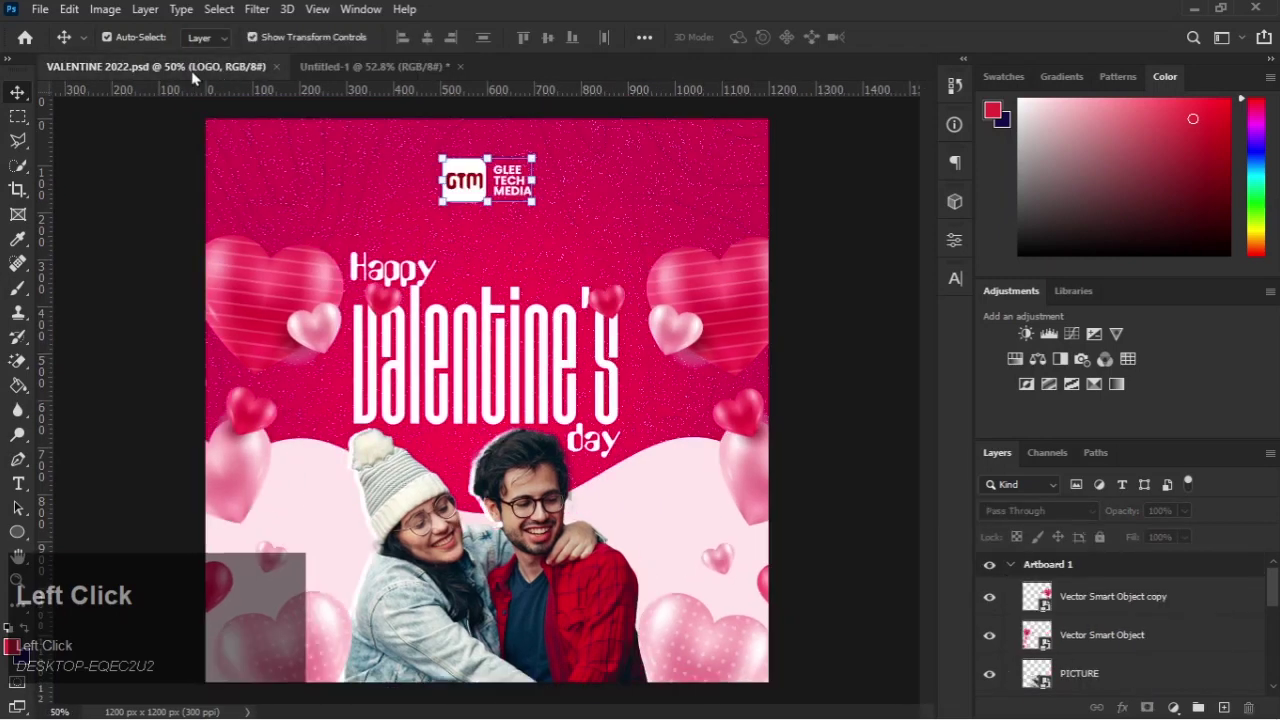
key("ctrl+0")
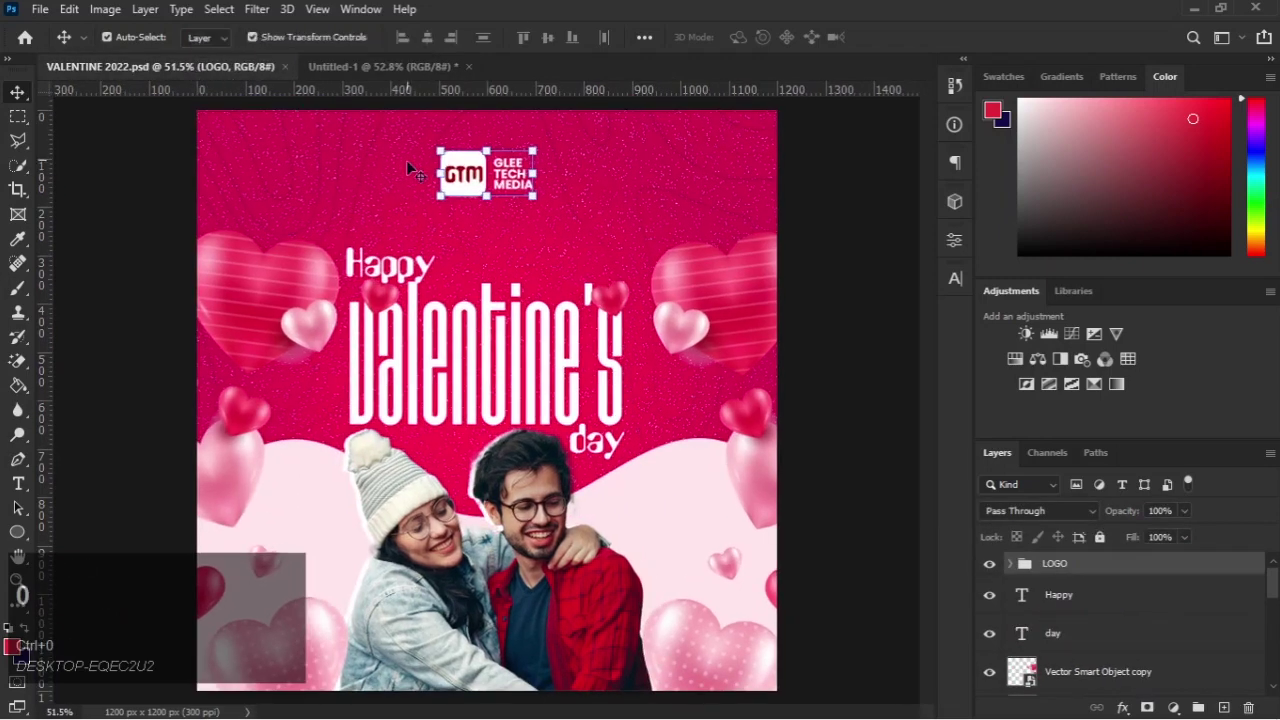
left_click(406, 66)
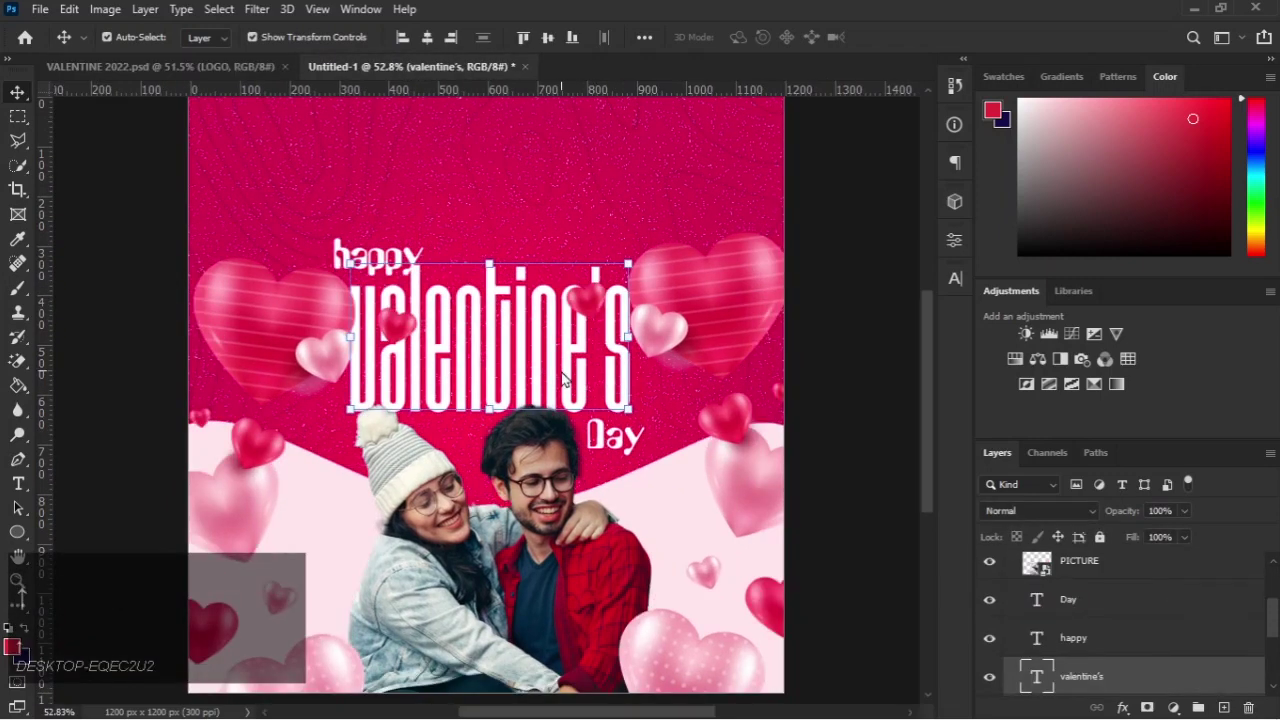
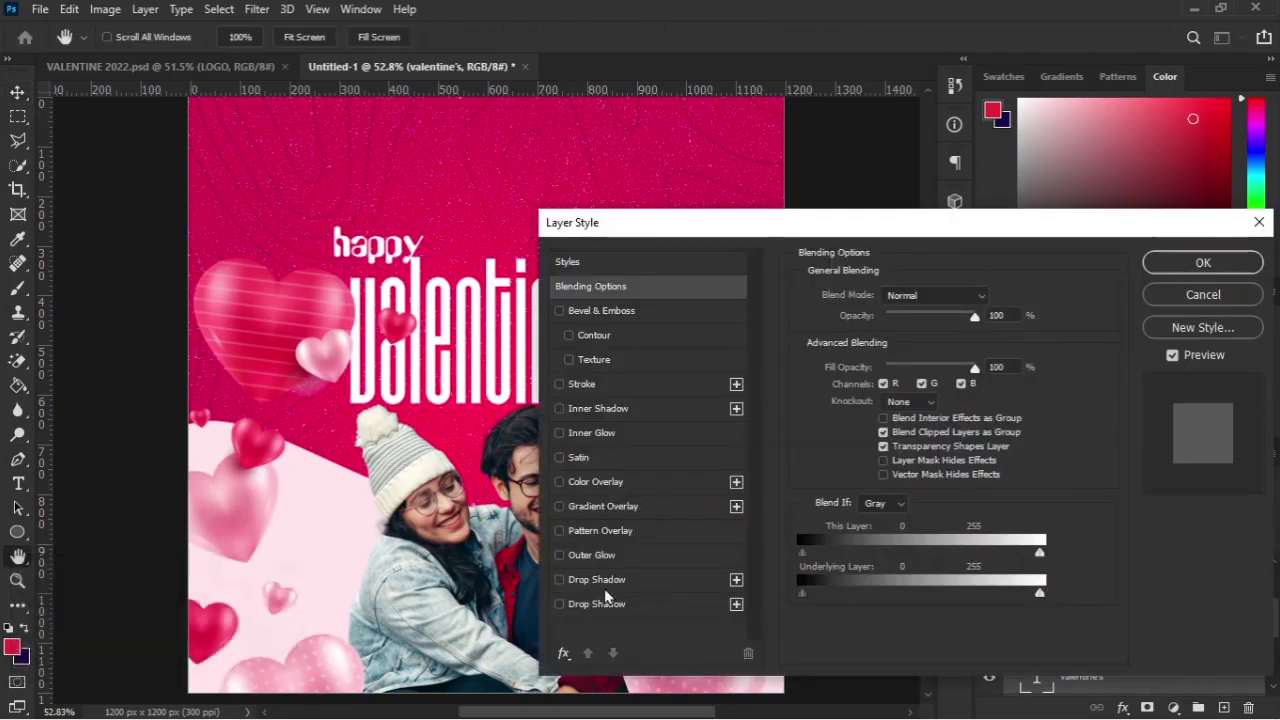
Step: Give the title a drop shadow at 20% opacity, distance 21, size 10
left_click(608, 591)
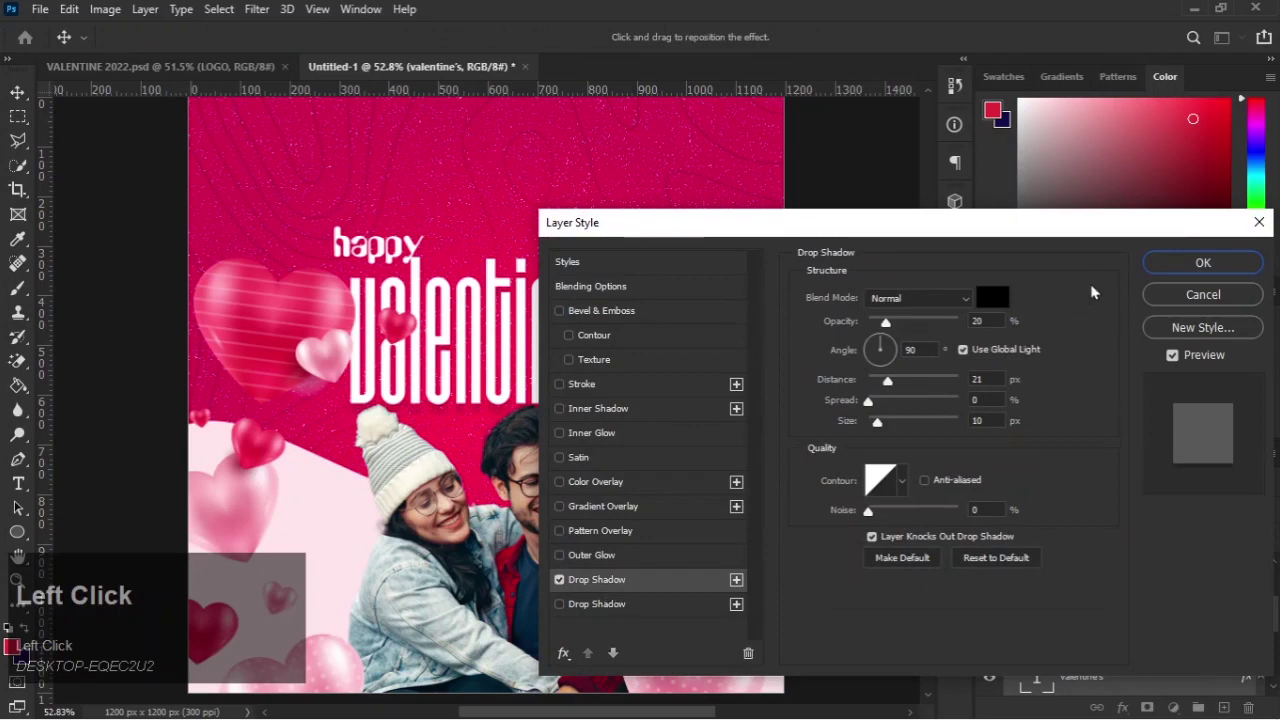
left_click(1151, 265)
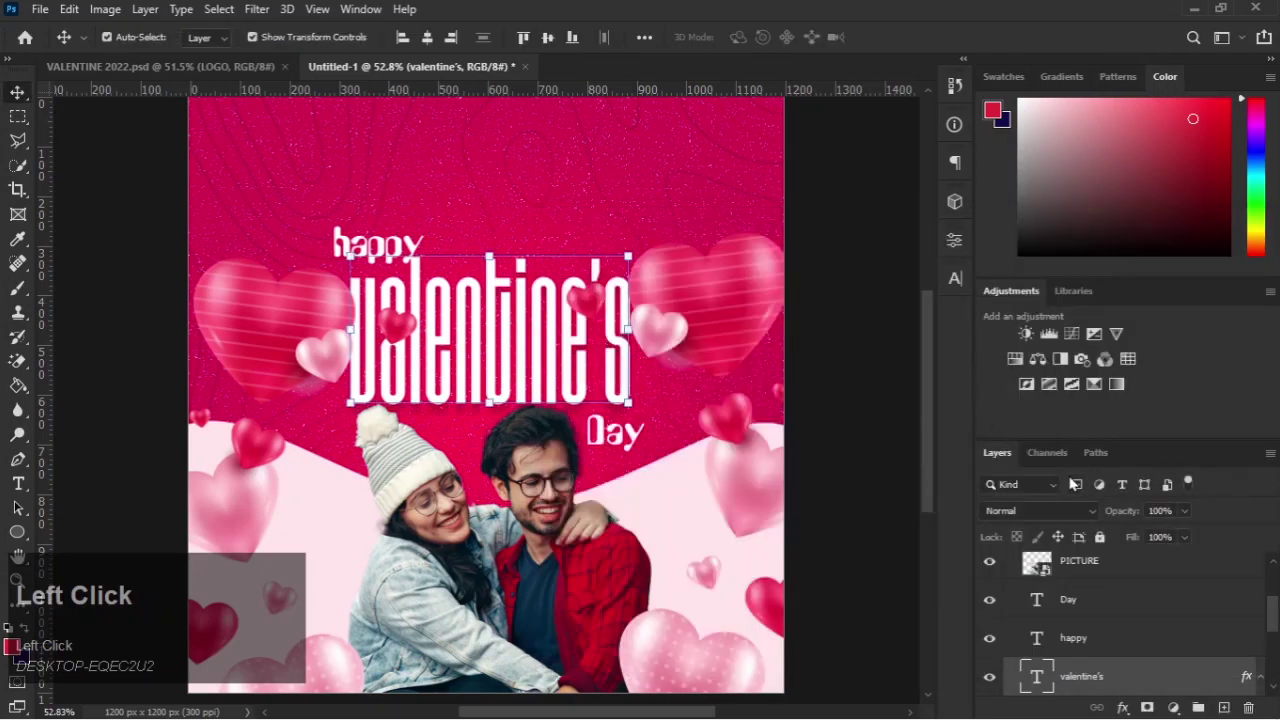
Step: Duplicate the couple photo layer as 'PICTURE copy' with Ctrl+J
left_click(1075, 582)
left_click(1122, 632)
left_click_drag(1122, 632, 1166, 618)
right_click(1167, 614)
left_click(1166, 612)
right_click(1163, 614)
left_click(1178, 614)
key("ctrl+j")
left_click(1178, 614)
Step: Apply a Hue/Saturation adjustment to the 'PICTURE copy' layer
left_click_drag(1178, 614, 111, 12)
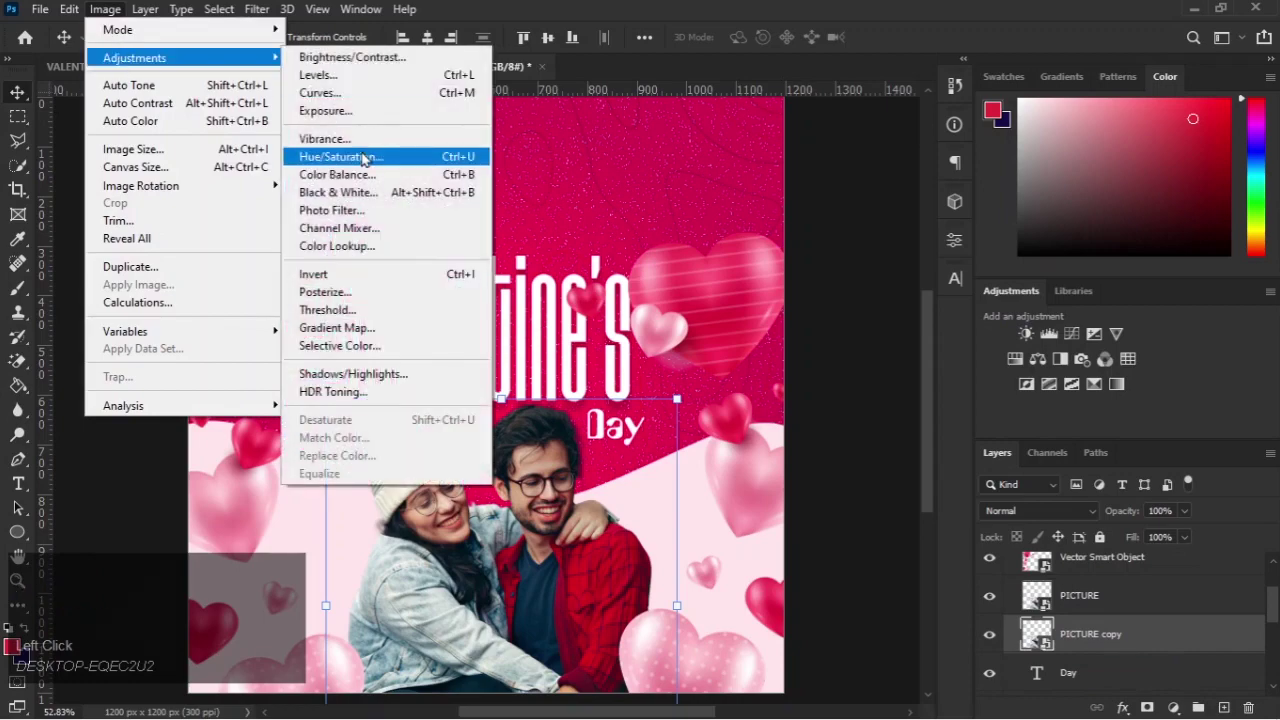
left_click(365, 154)
left_click_drag(365, 154, 1181, 677)
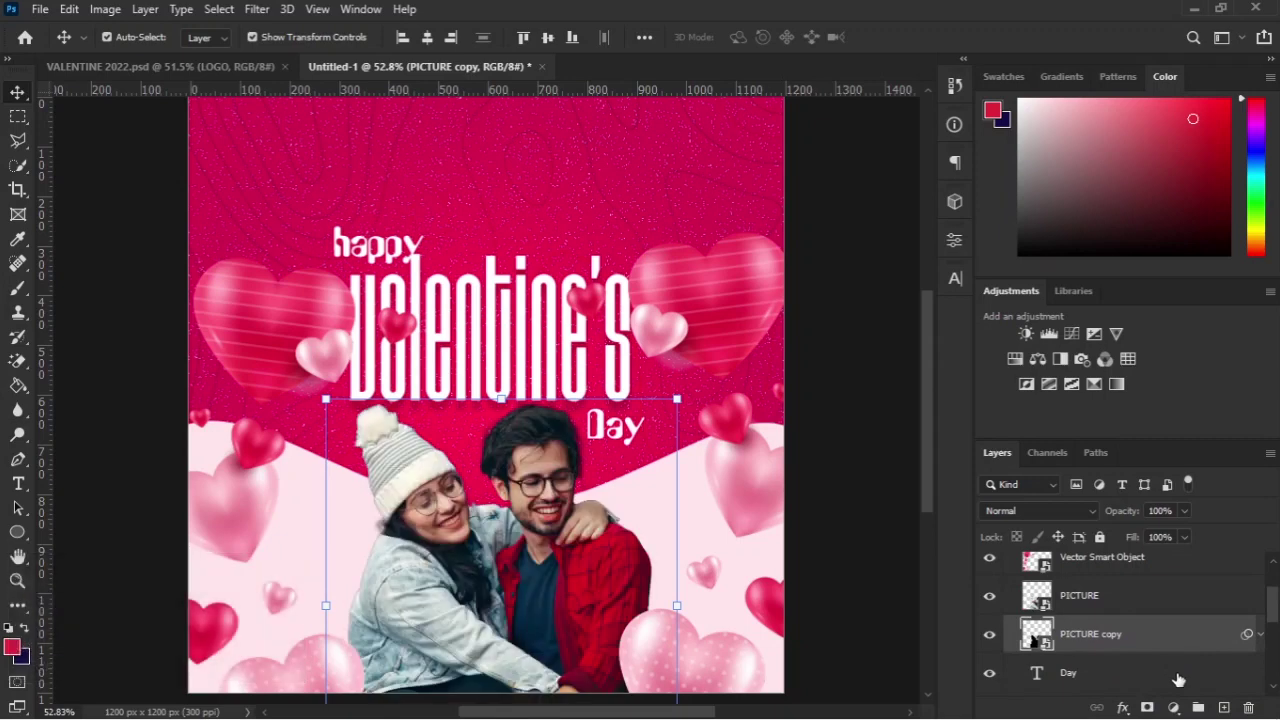
Step: Nudge the duplicate photo left so its edge peeks out behind the couple
left_click(245, 67)
left_click(389, 65)
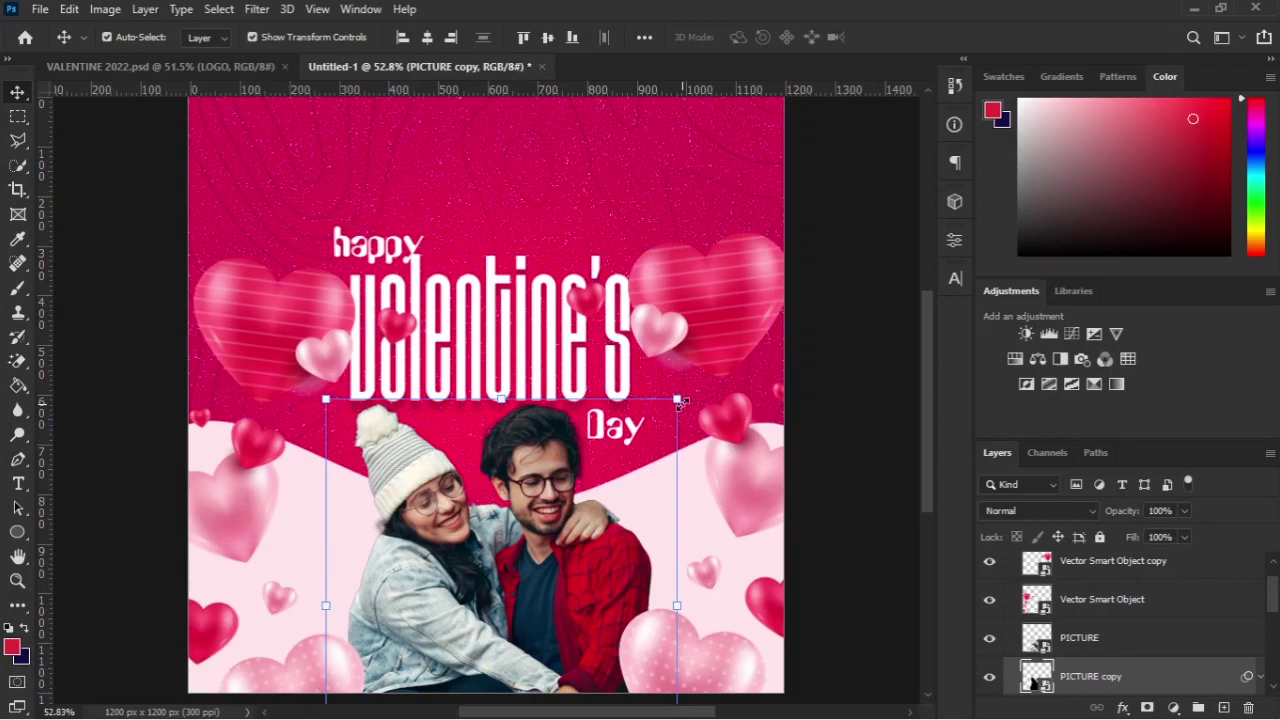
key("Left")
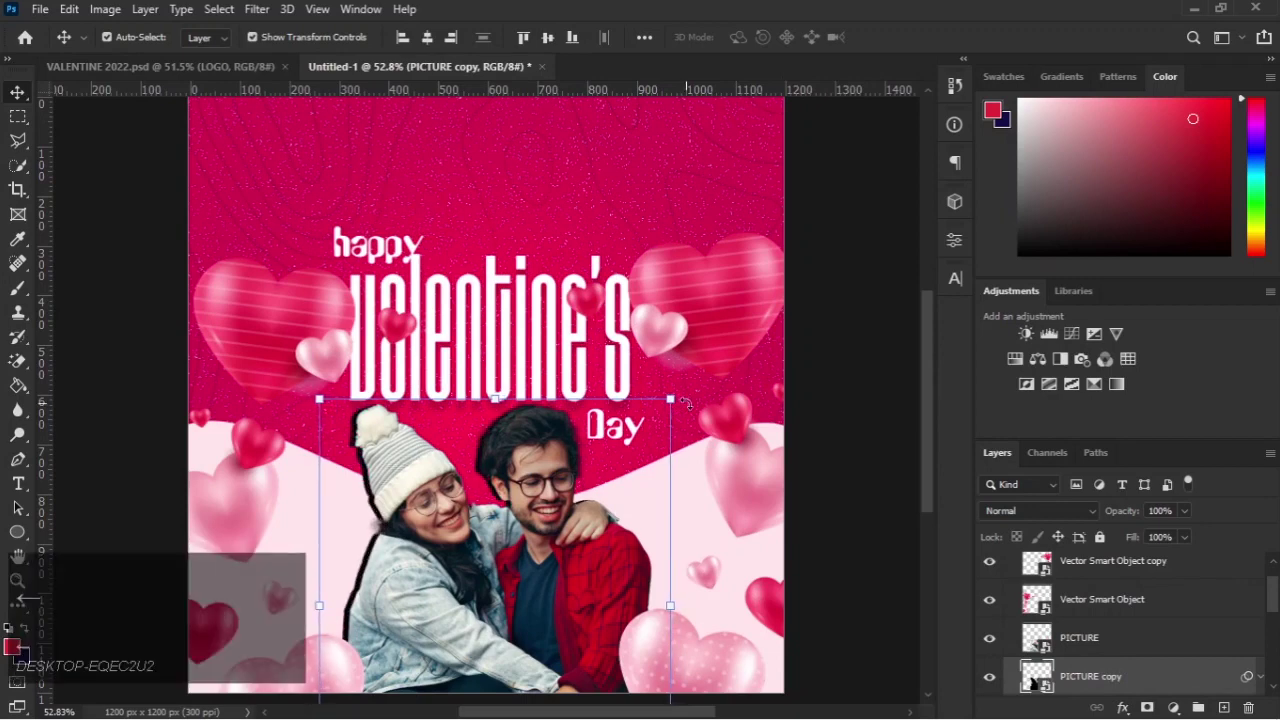
Step: Add a white Color Overlay at 100% opacity to the 'PICTURE copy' layer
right_click(1119, 674)
left_click(1146, 674)
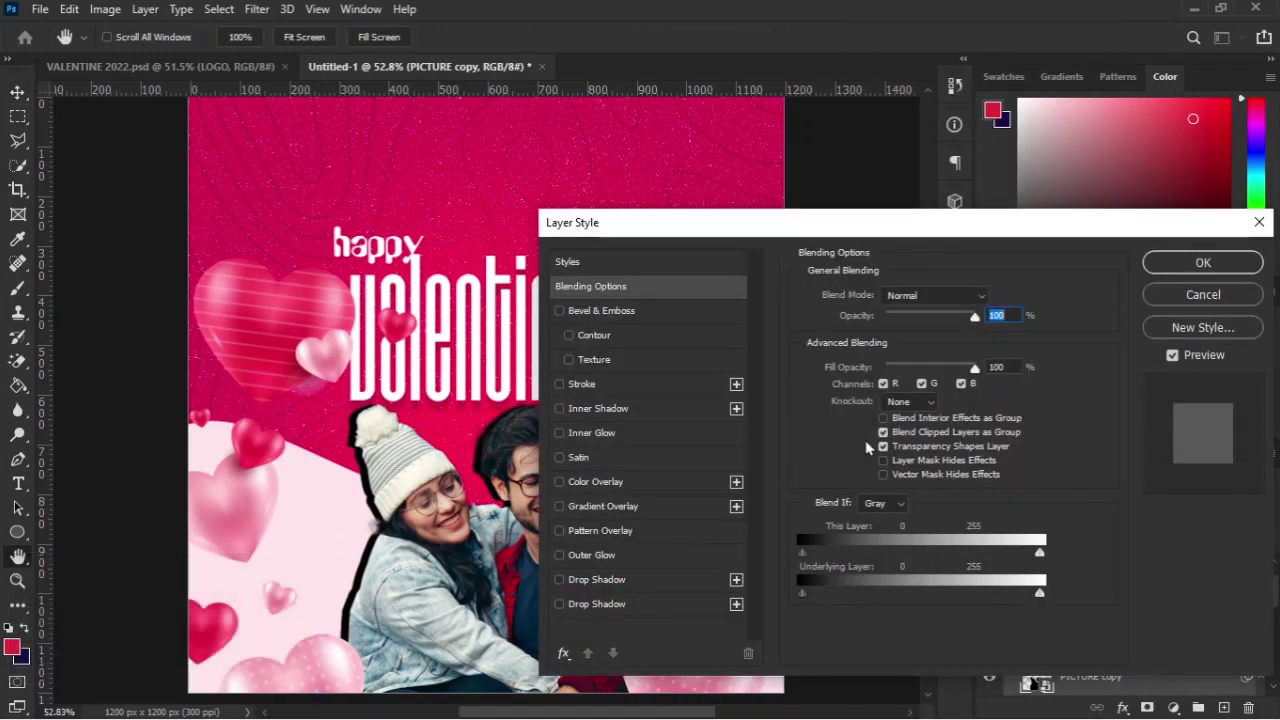
left_click(589, 490)
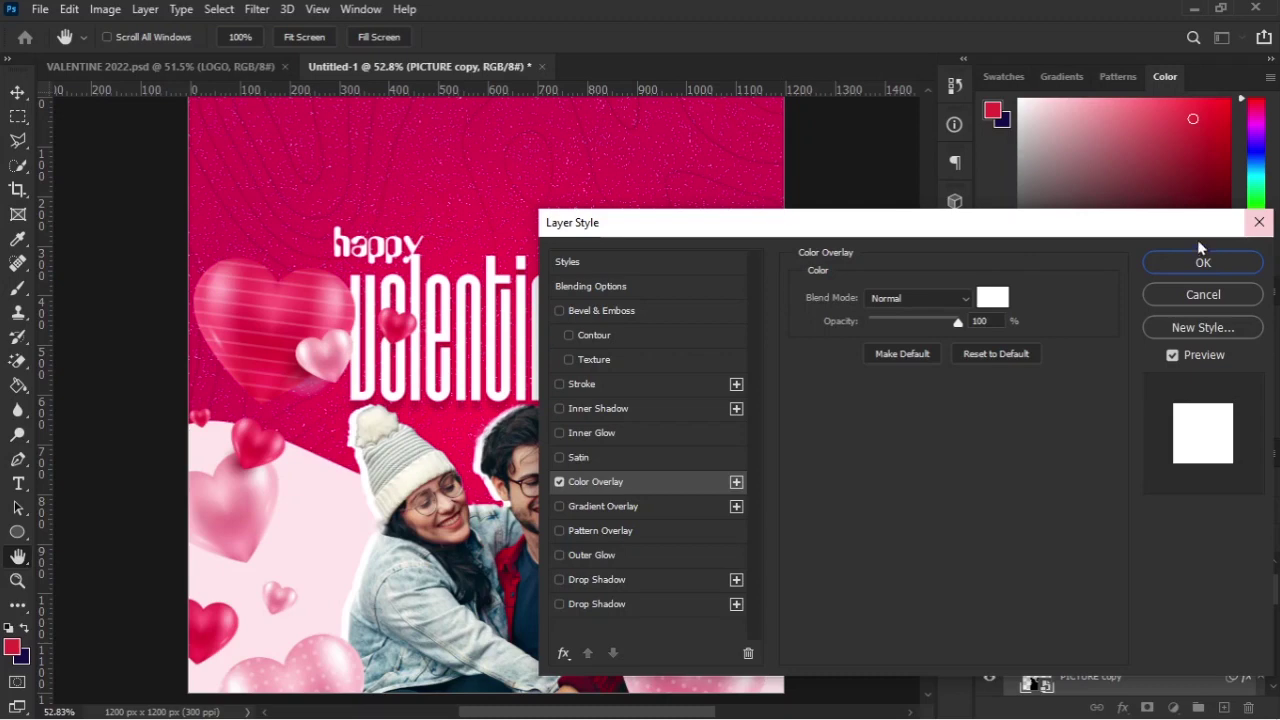
double_click(1194, 260)
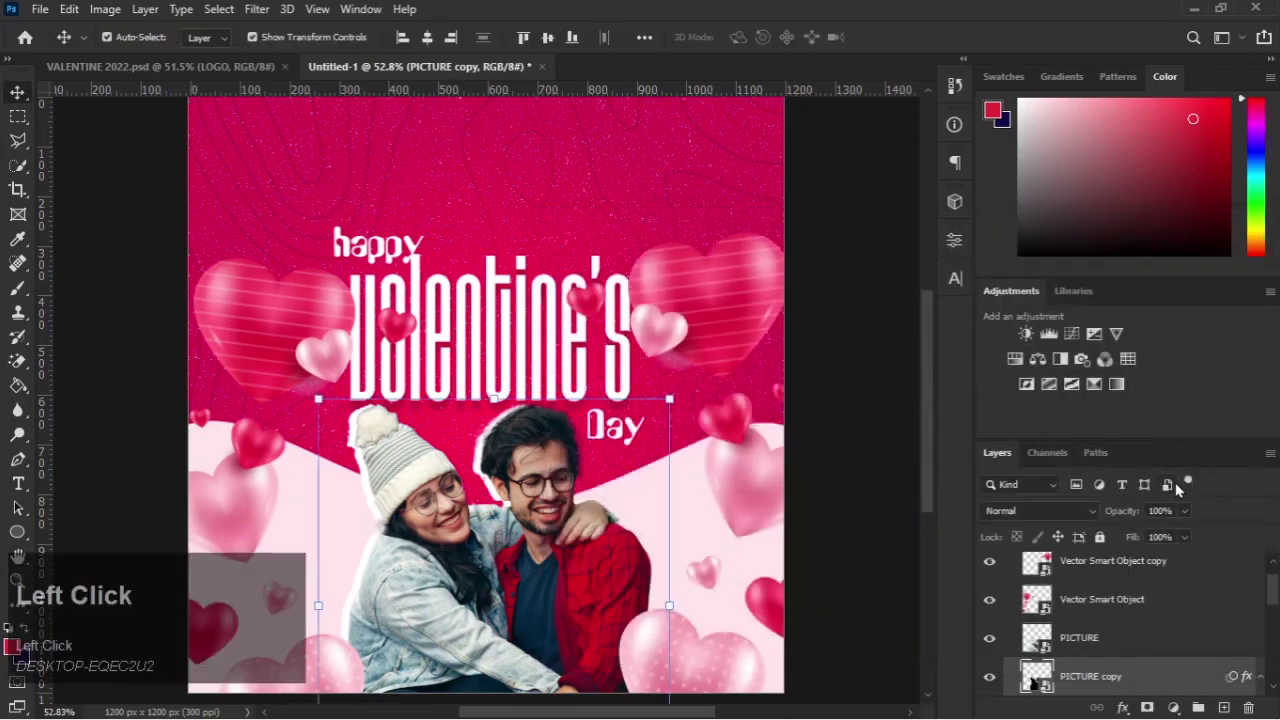
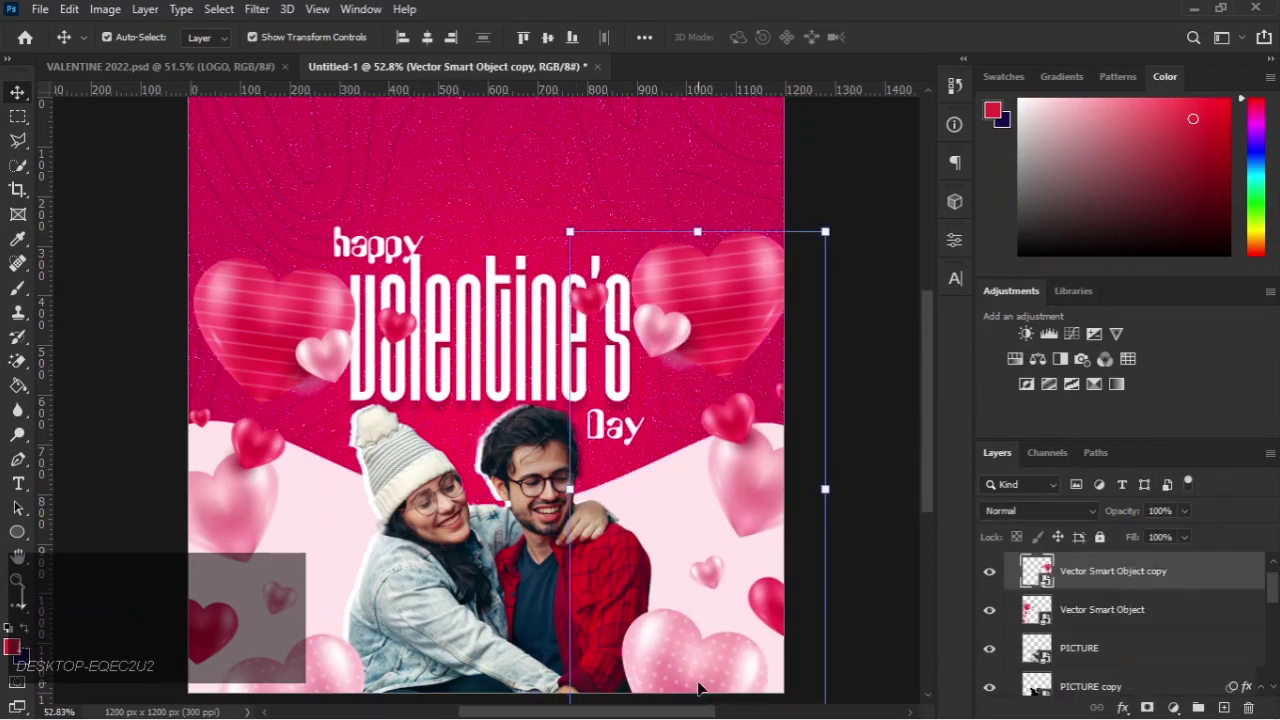
left_click(678, 483)
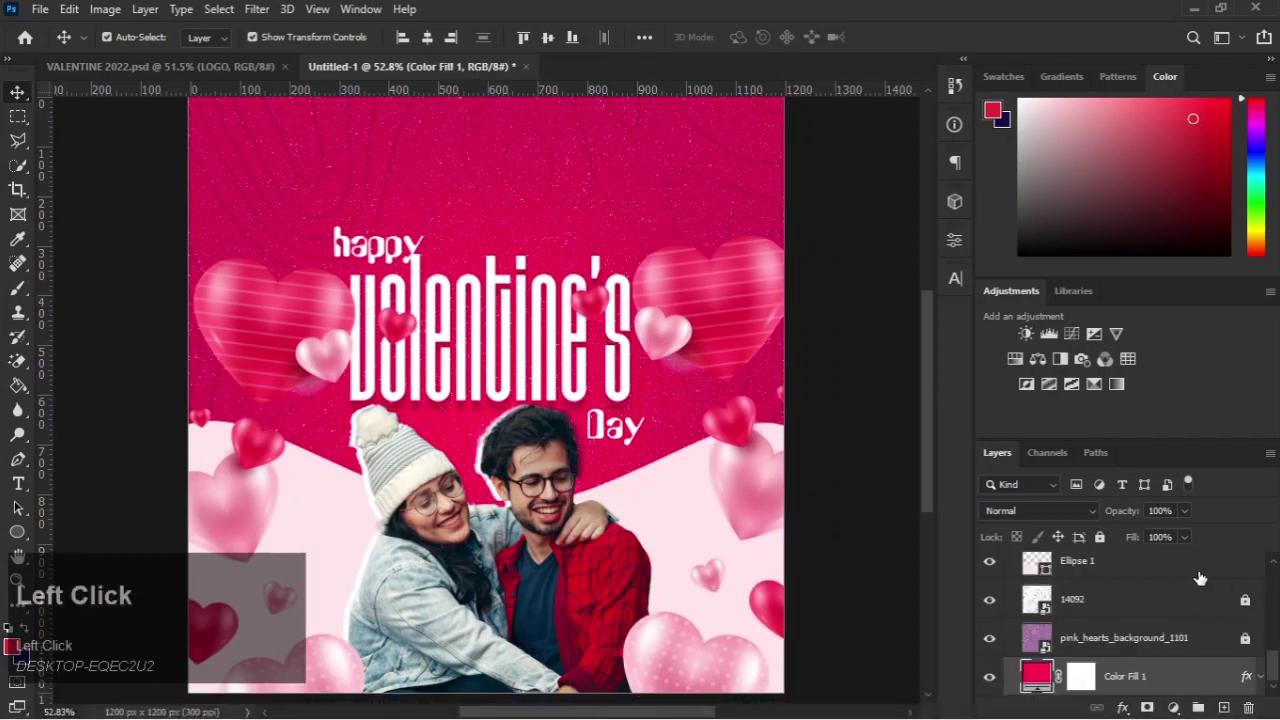
scroll("up", 3)
left_click(1175, 600)
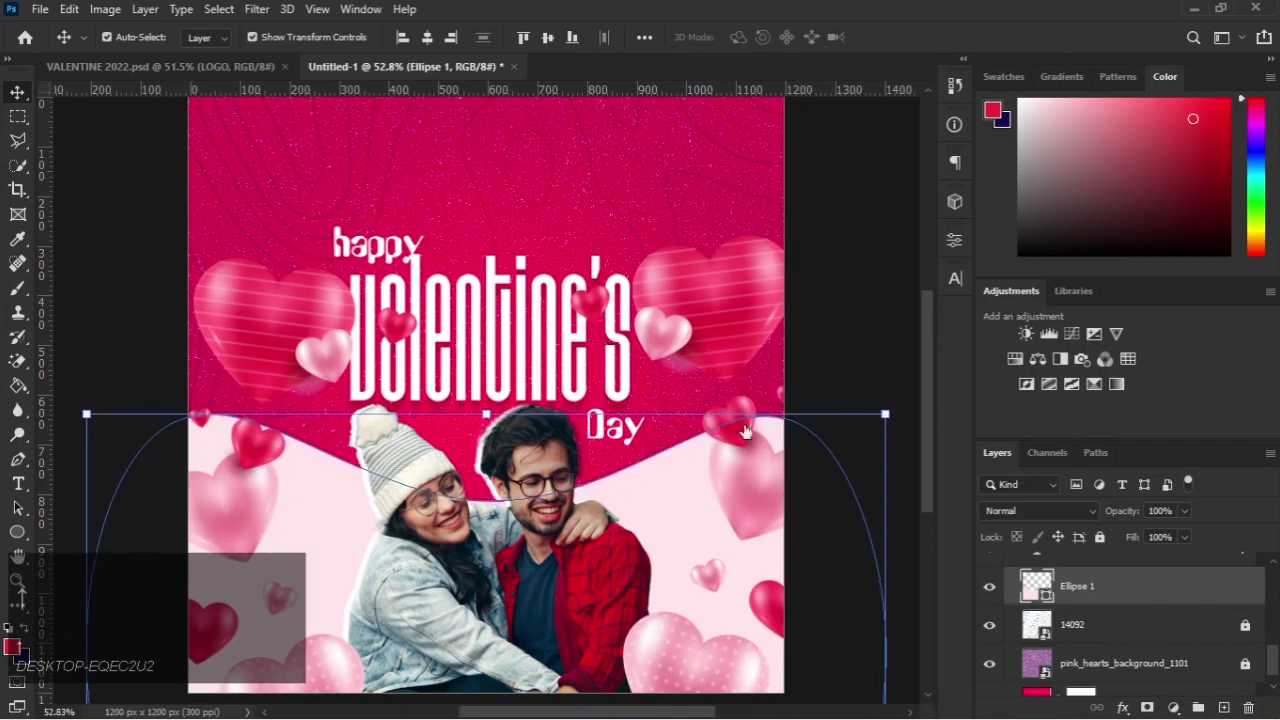
left_click(501, 349)
double_click(728, 310)
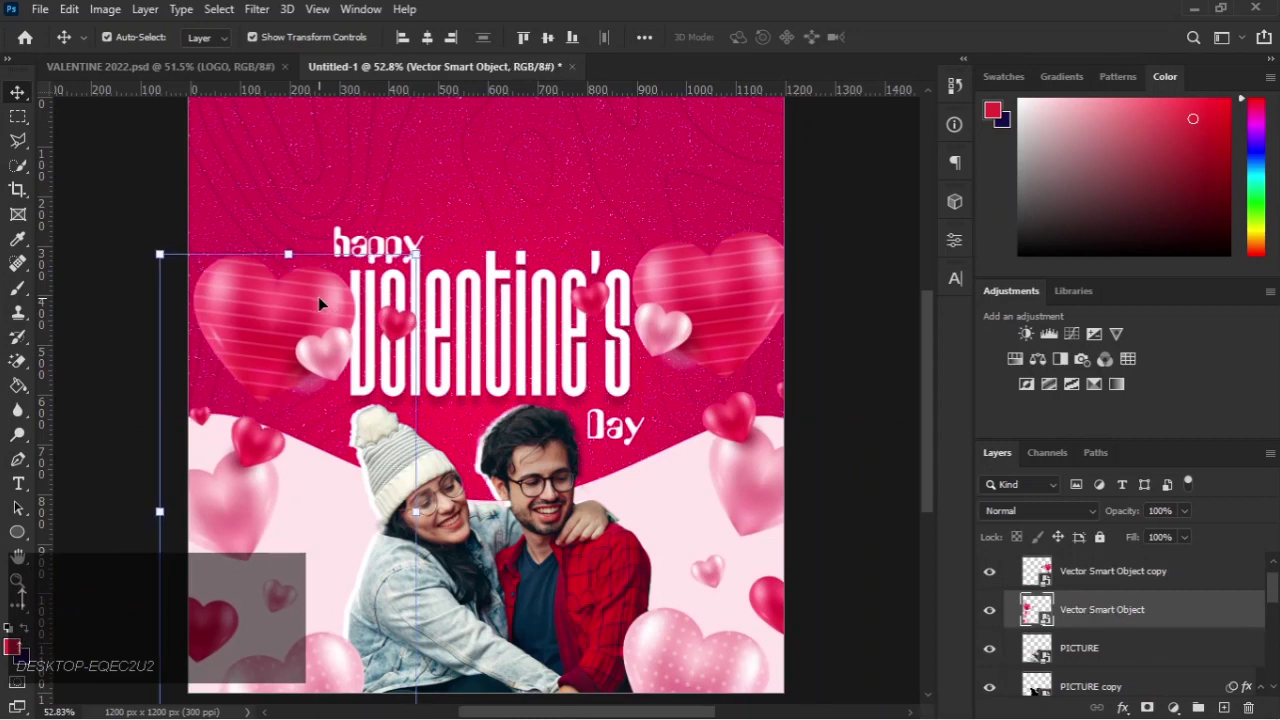
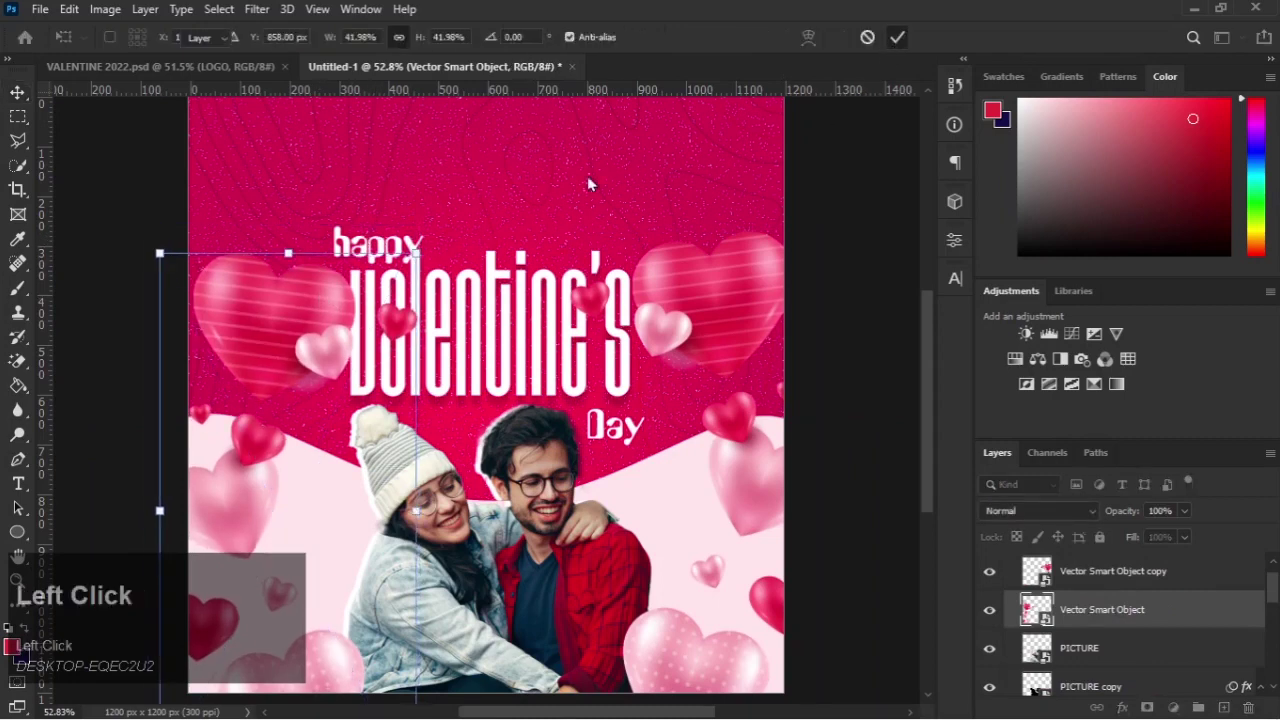
left_click(255, 55)
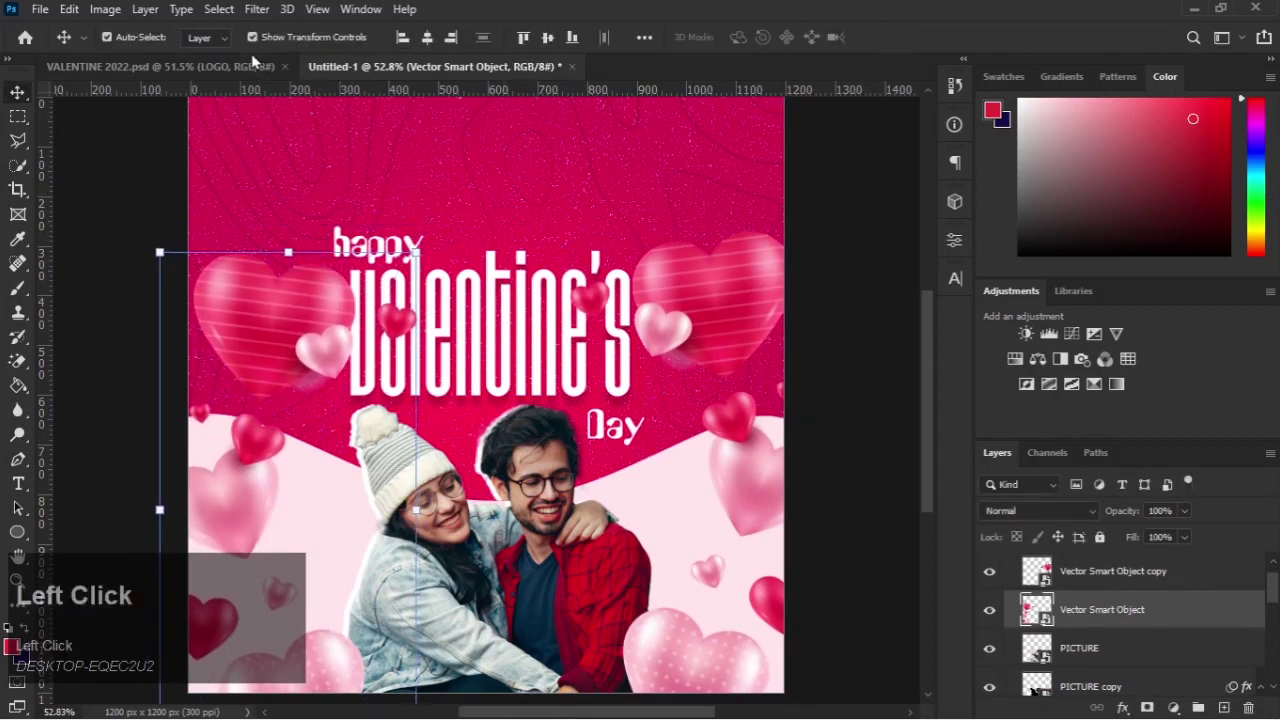